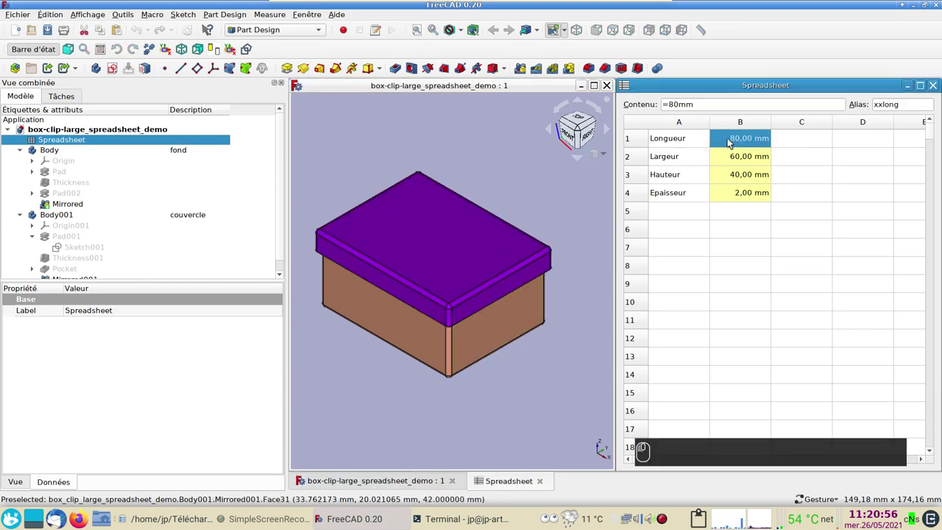
# - Try a 120 mm length in the spreadsheet, then restore the original 80 mm length
pyautogui.write('(1)')
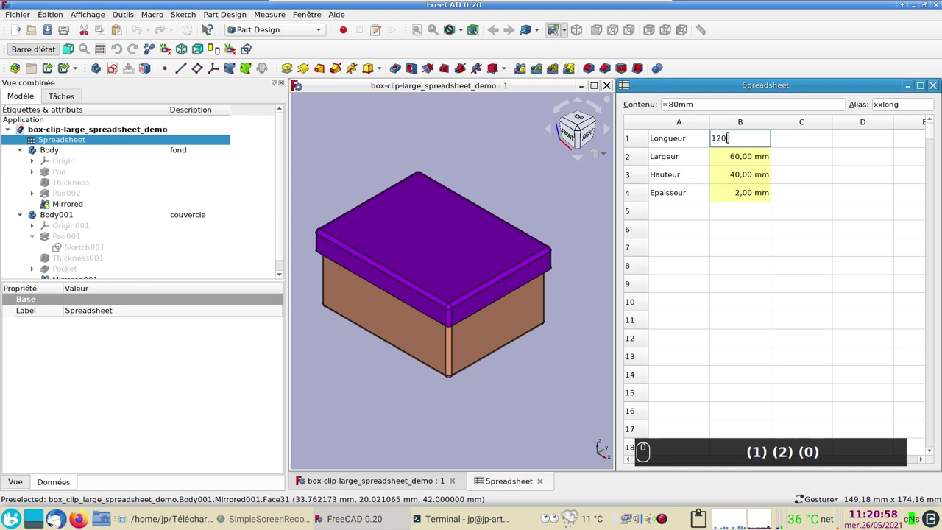
pyautogui.press('m')
pyautogui.press('m')
pyautogui.press('Return')
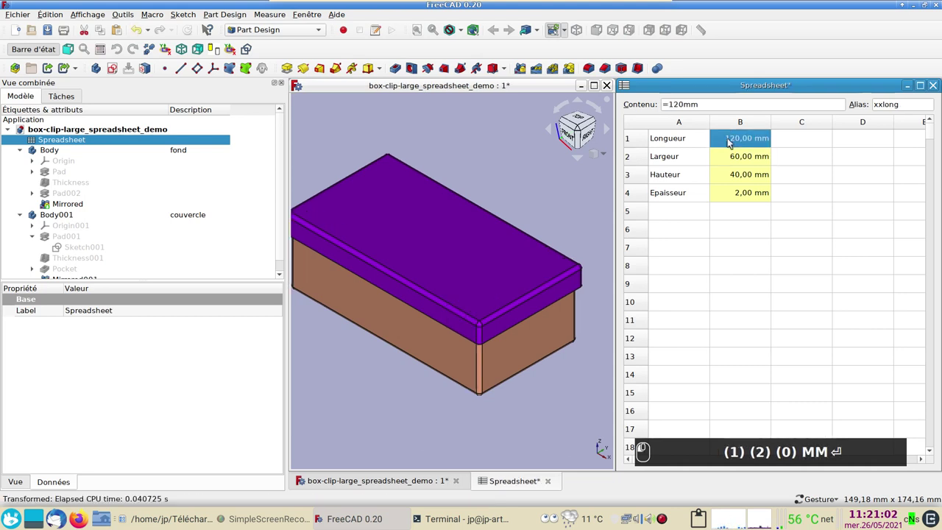
pyautogui.write('m')
pyautogui.press('Return')
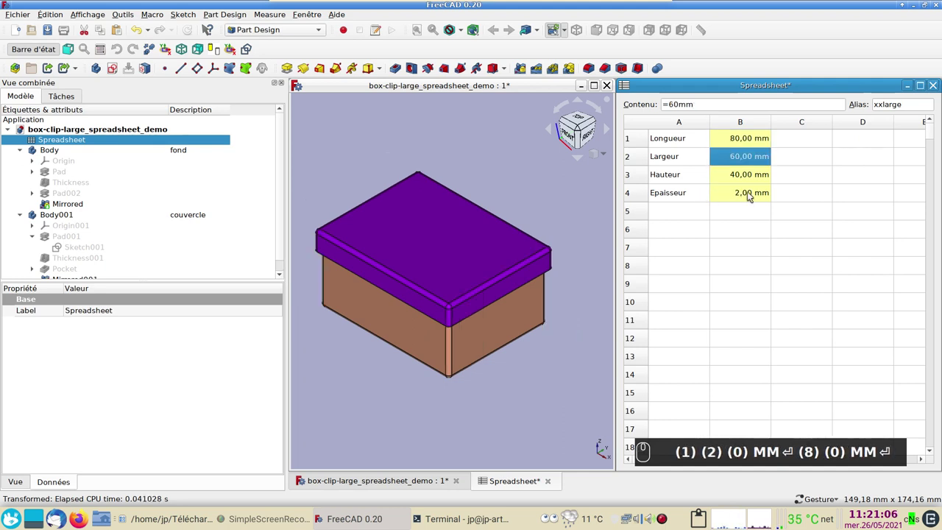
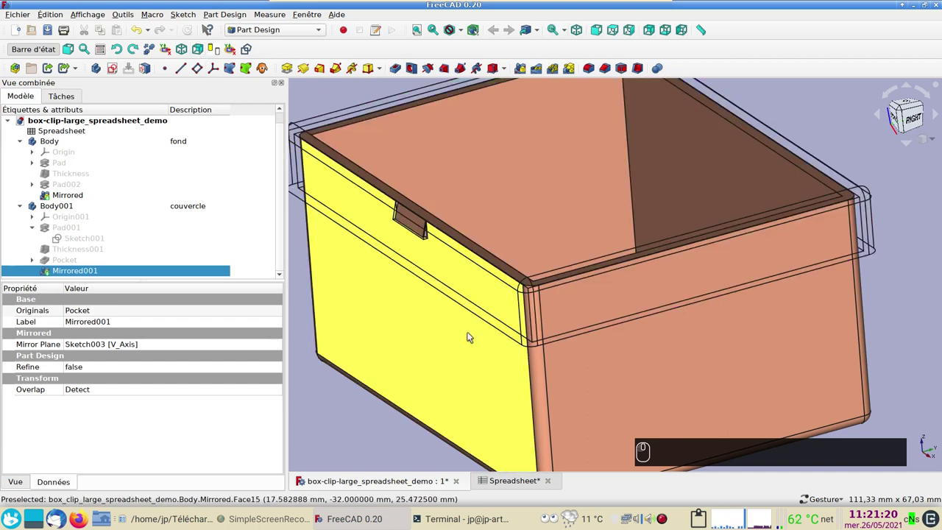
# - Zoom onto the clip notch of the demo box and orbit around the box and lid
pyautogui.click(472, 340)
pyautogui.middleClick(627, 352)
pyautogui.scroll(3)
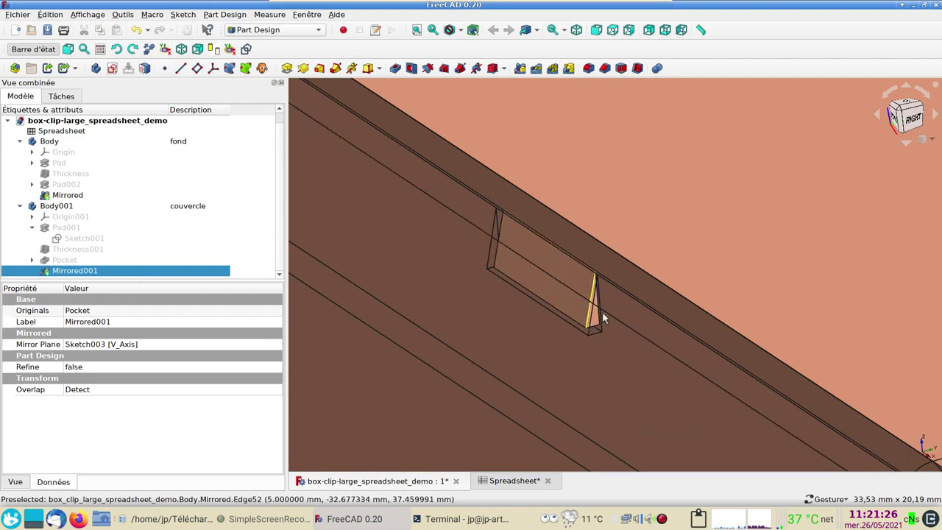
pyautogui.middleClick(607, 347)
pyautogui.scroll(-3)
pyautogui.moveTo(768, 284); pyautogui.dragTo(589, 324)
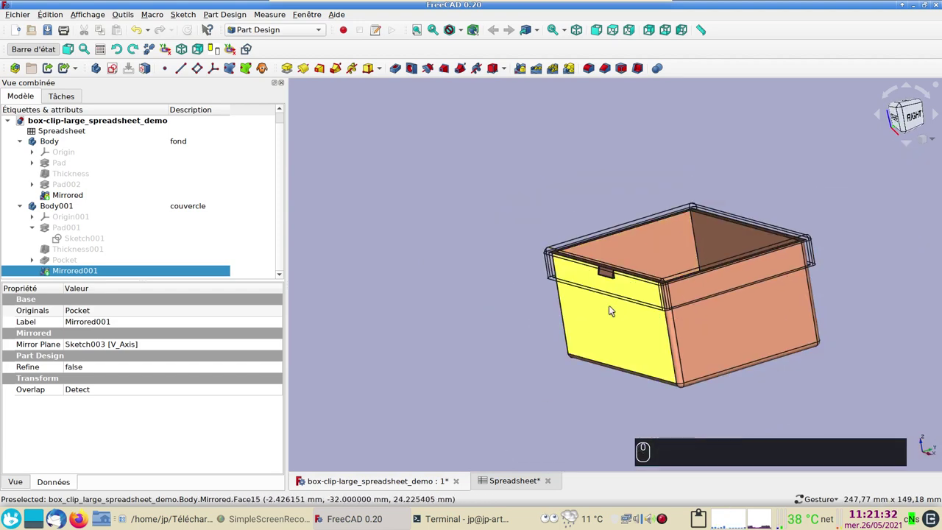
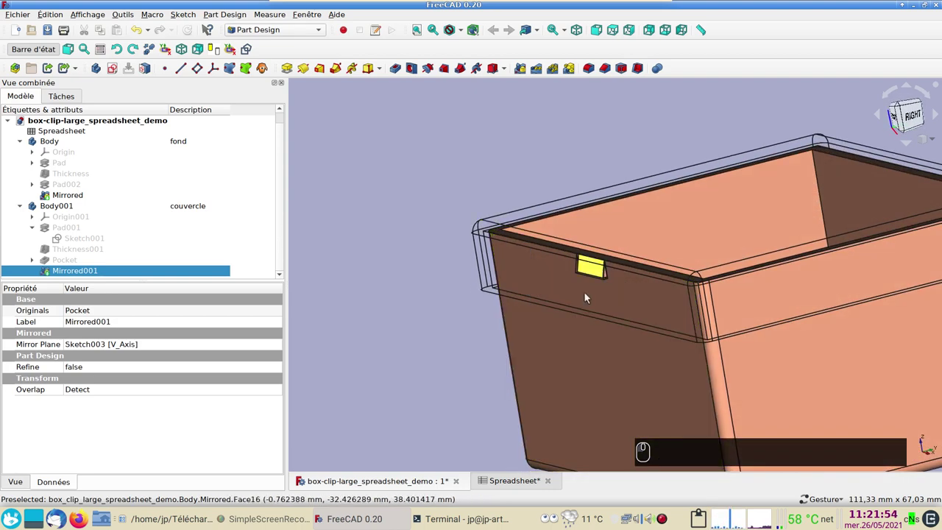
pyautogui.click(576, 284)
pyautogui.moveTo(424, 279); pyautogui.dragTo(202, 55)
pyautogui.click(203, 55)
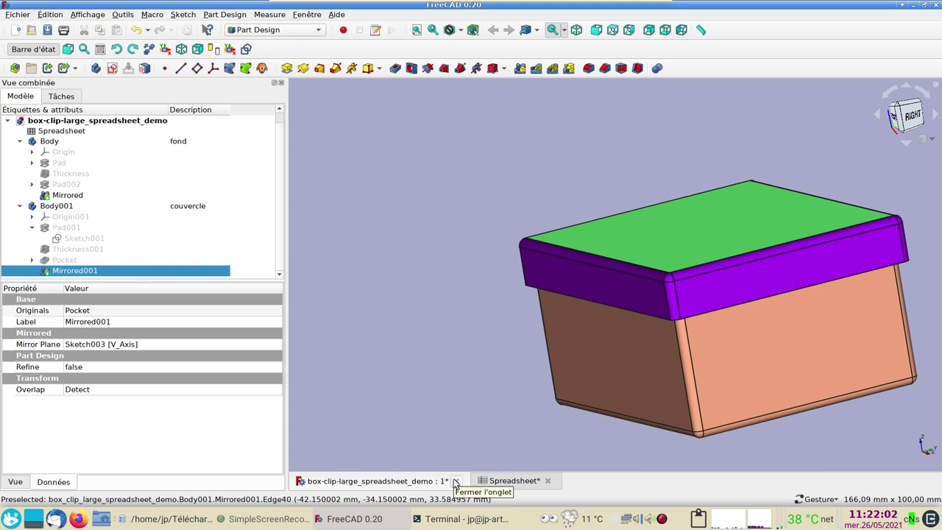
# - Close the demo and open the box-clip-large_spreadsheet_blank starter document
pyautogui.moveTo(457, 482); pyautogui.dragTo(361, 479)
pyautogui.moveTo(367, 483); pyautogui.dragTo(269, 355)
pyautogui.moveTo(241, 308); pyautogui.dragTo(474, 291)
# - Show the dimensions spreadsheet in the Spreadsheet workbench and inspect the xxepaisseur and xxlarge aliases
pyautogui.click(78, 142)
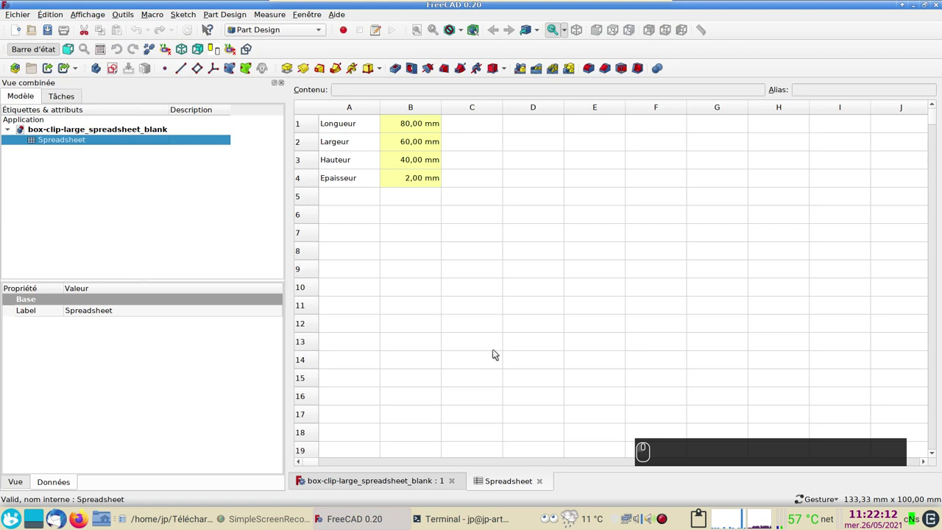
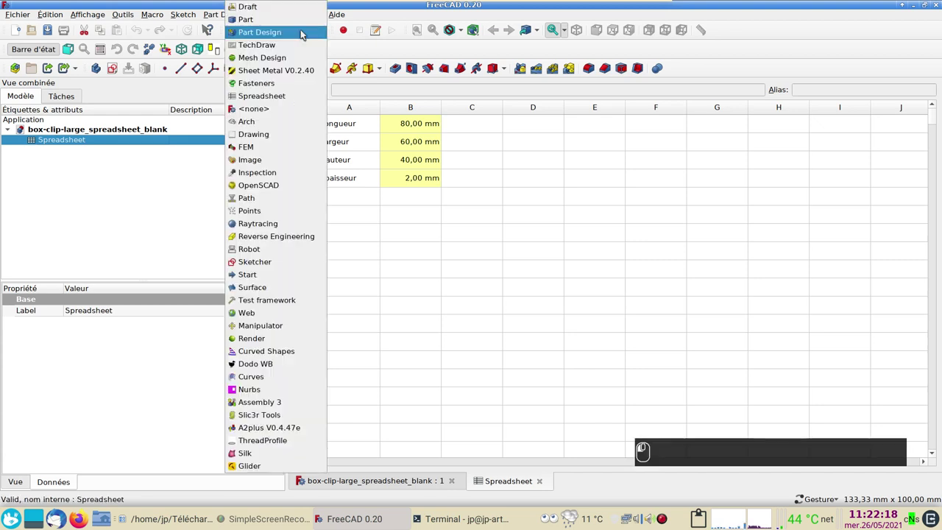
pyautogui.click(299, 101)
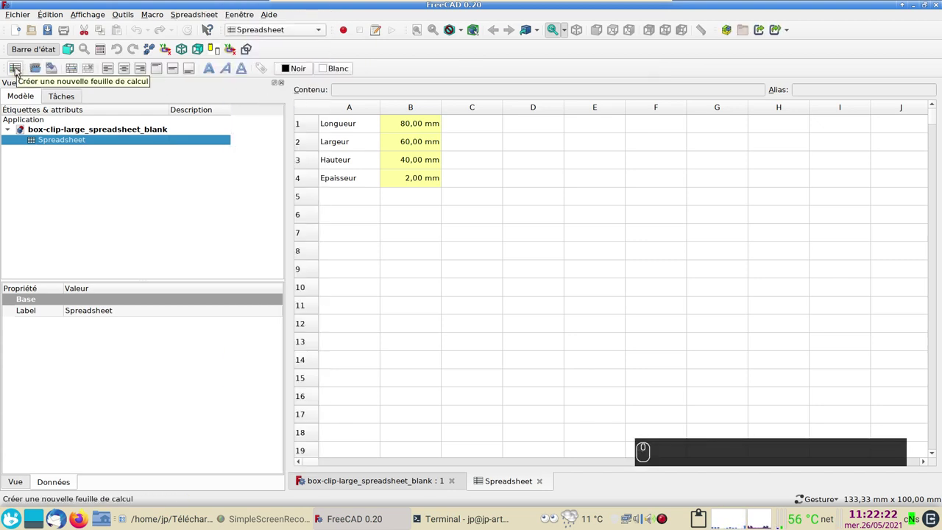
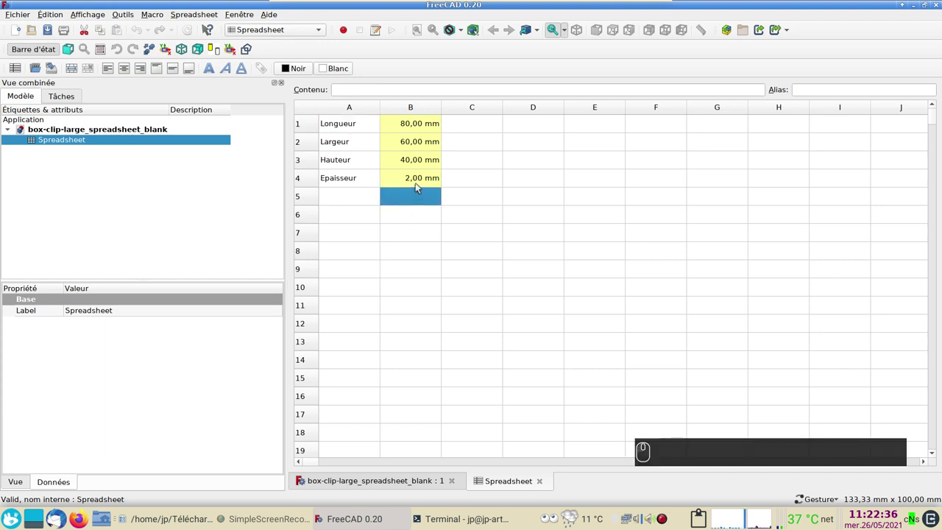
pyautogui.click(419, 187)
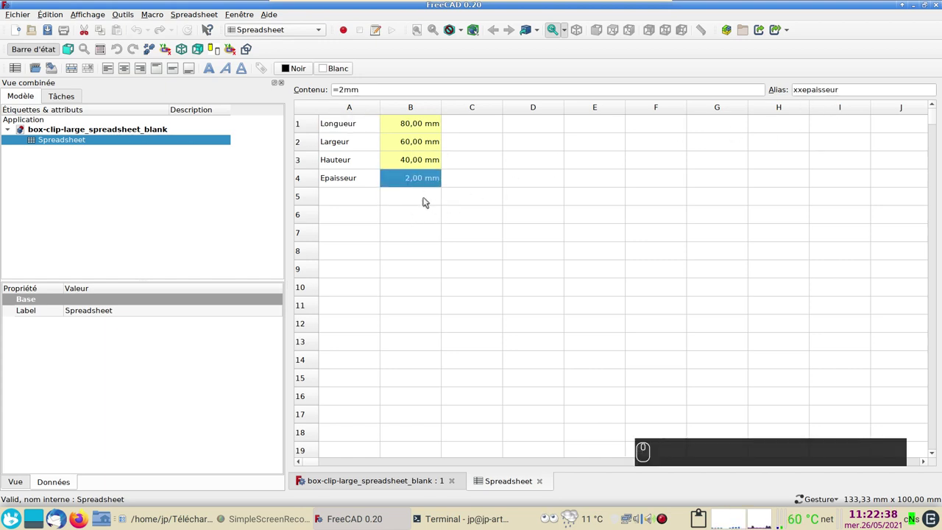
pyautogui.moveTo(425, 187); pyautogui.dragTo(798, 98)
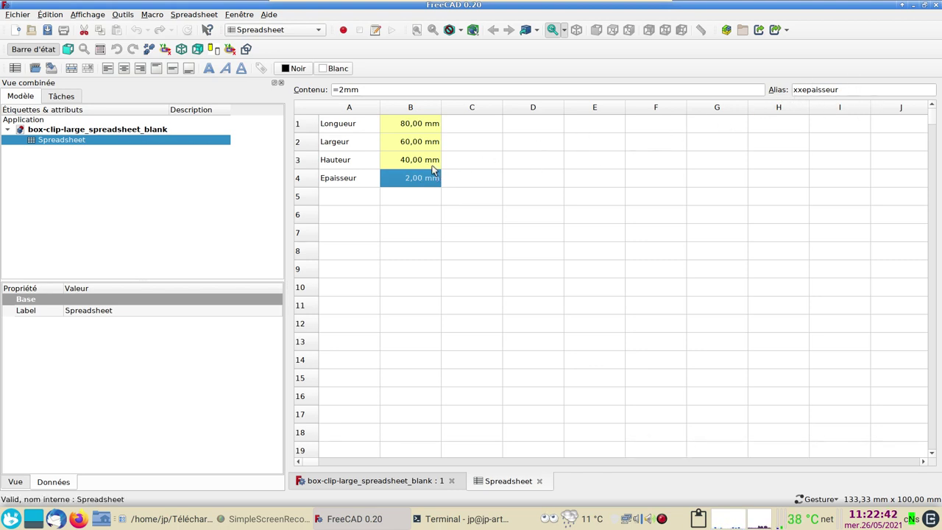
pyautogui.click(431, 168)
pyautogui.click(466, 142)
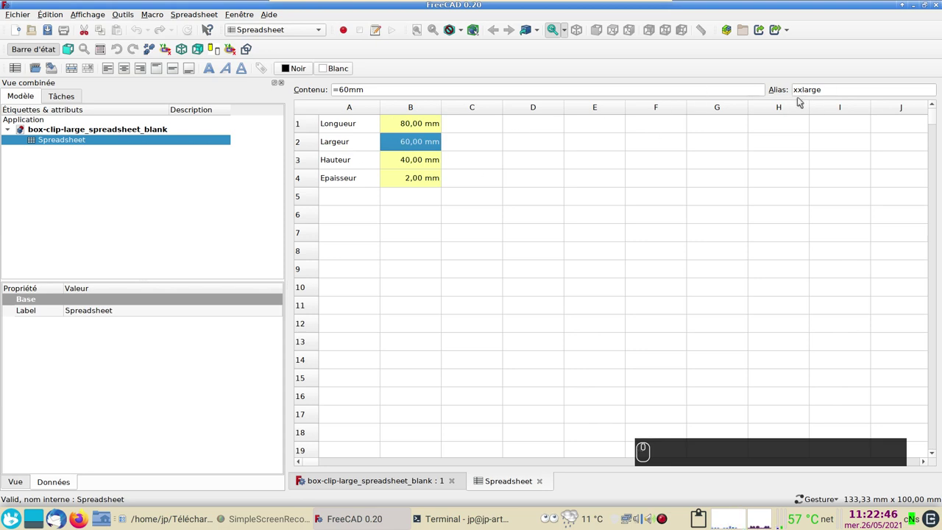
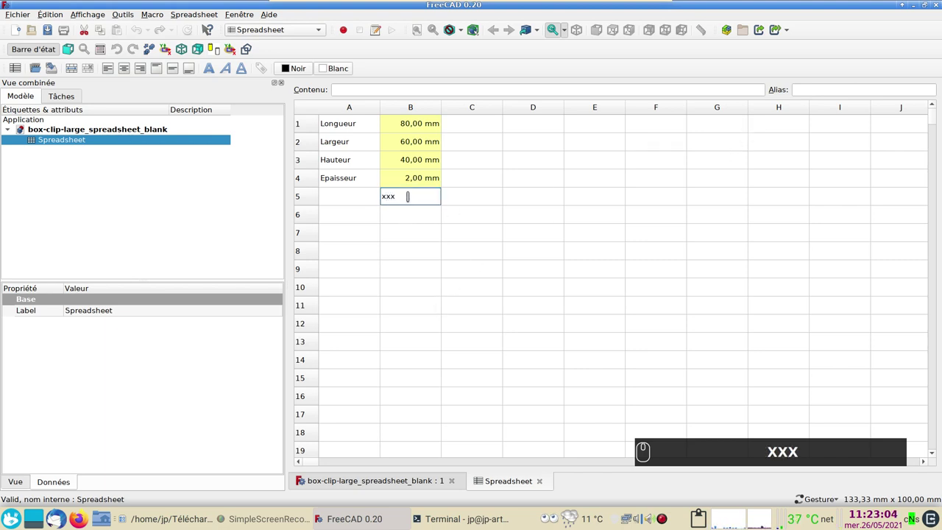
# - Try a trial 'xx' alias on empty cell B5 and clear the stray text again
pyautogui.write('xxx')
pyautogui.click(355, 204)
pyautogui.press('Delete')
pyautogui.press('Delete')
pyautogui.moveTo(406, 226); pyautogui.dragTo(408, 199)
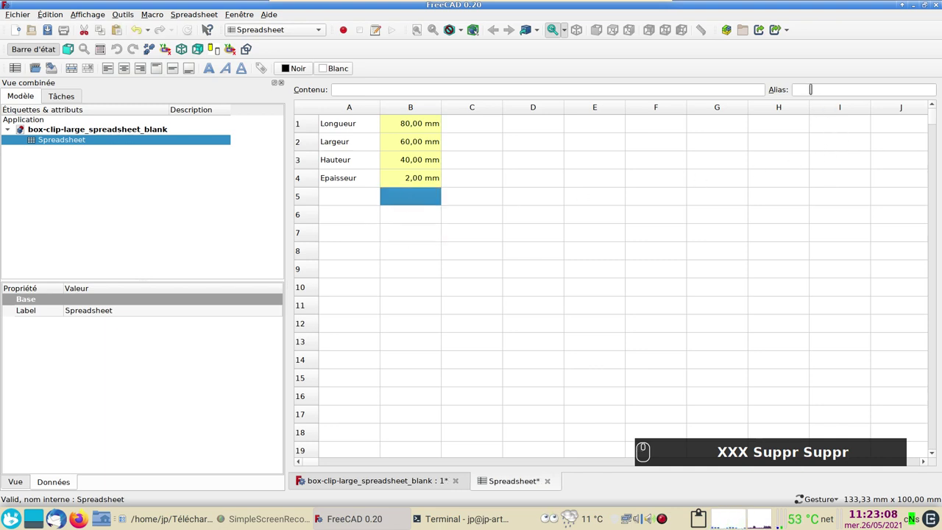
pyautogui.press('BackSpace')
pyautogui.write('xx')
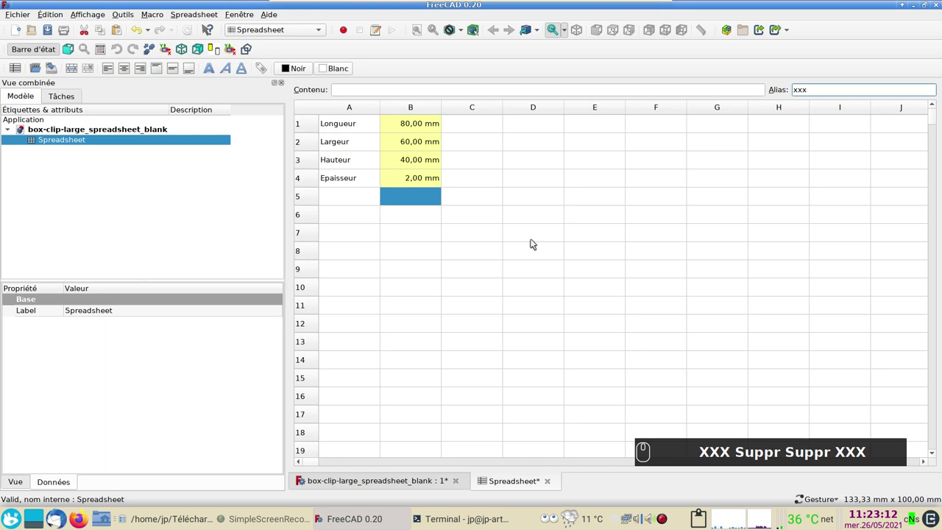
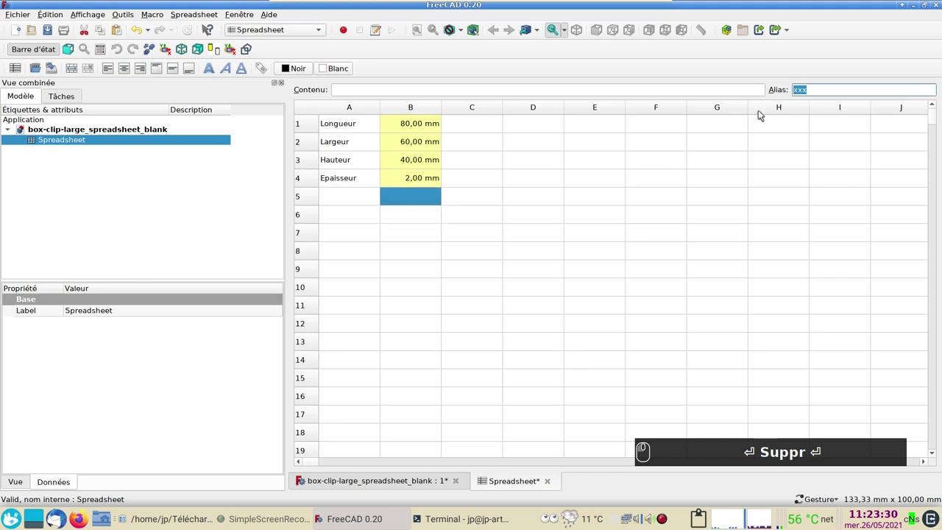
pyautogui.press('Delete')
pyautogui.press('Delete')
pyautogui.press('Return')
# - Return to the blank document's empty 3D view
pyautogui.moveTo(408, 219); pyautogui.dragTo(138, 154)
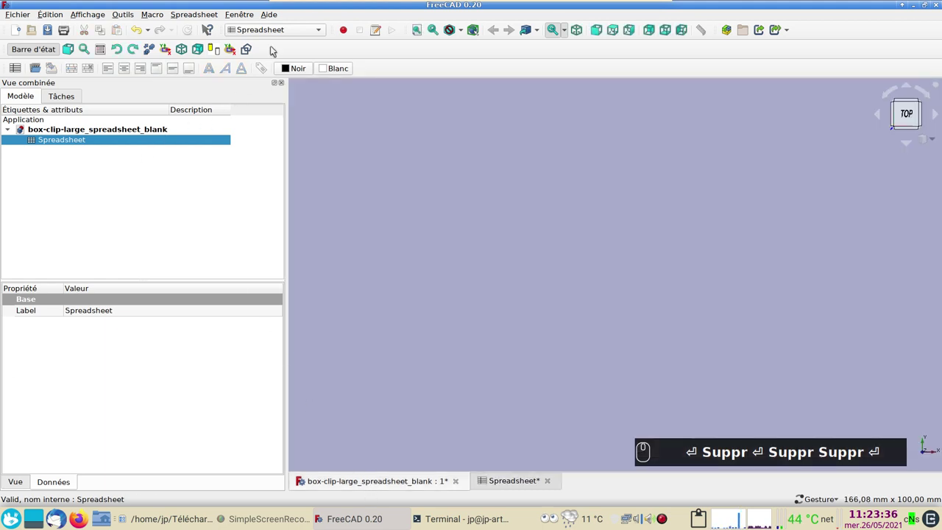
# - In Part Design create a new body and start a sketch choosing XY_Plane as support
pyautogui.click(300, 34)
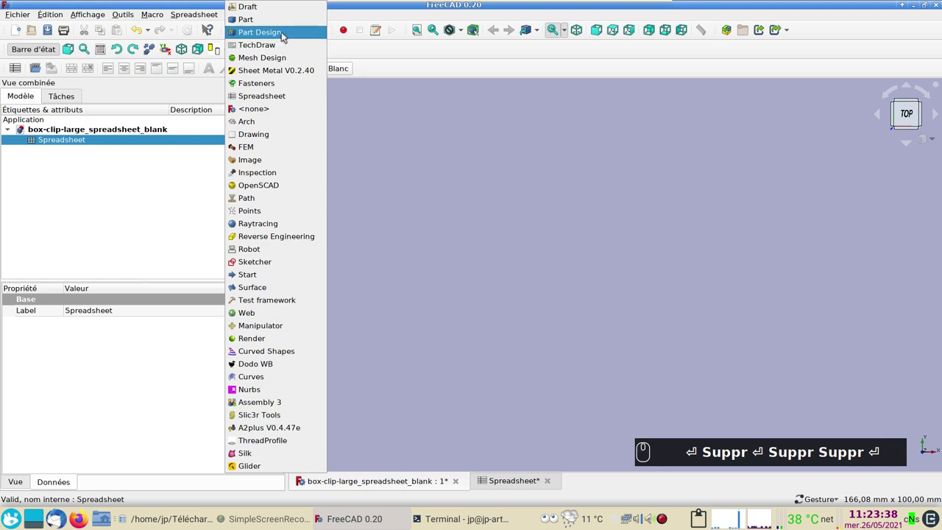
pyautogui.click(283, 54)
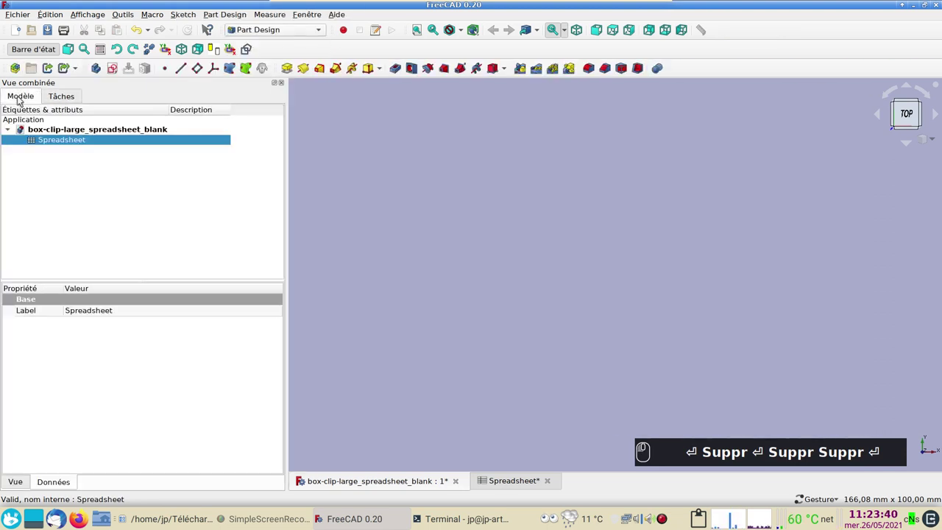
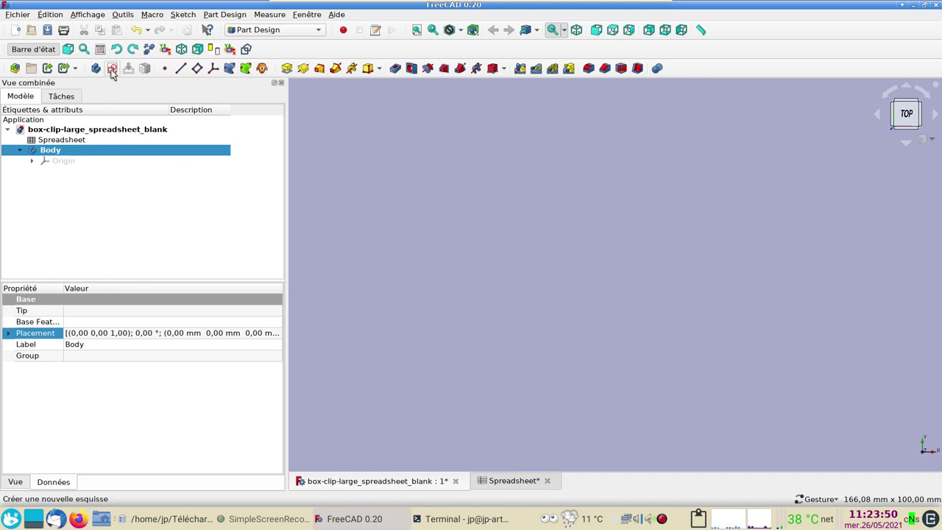
pyautogui.moveTo(848, 223); pyautogui.dragTo(106, 77)
pyautogui.click(118, 73)
pyautogui.click(687, 217)
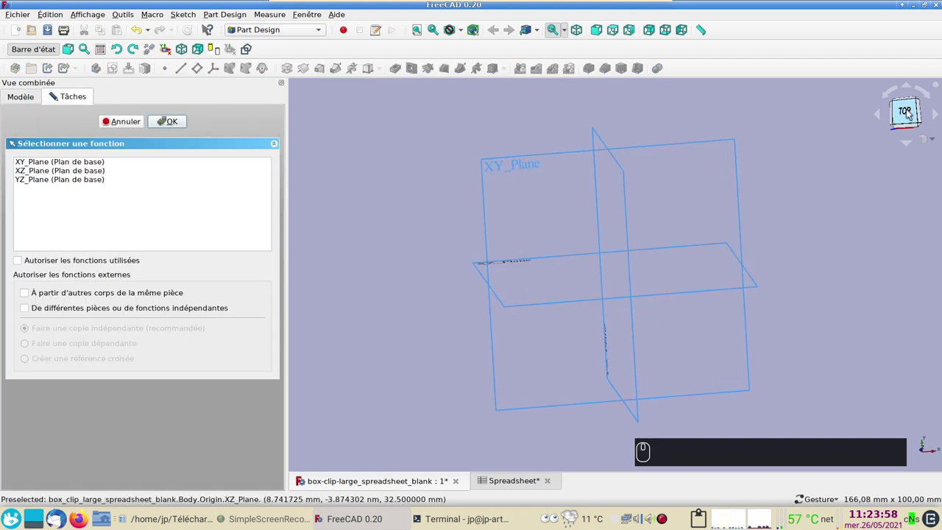
pyautogui.click(912, 112)
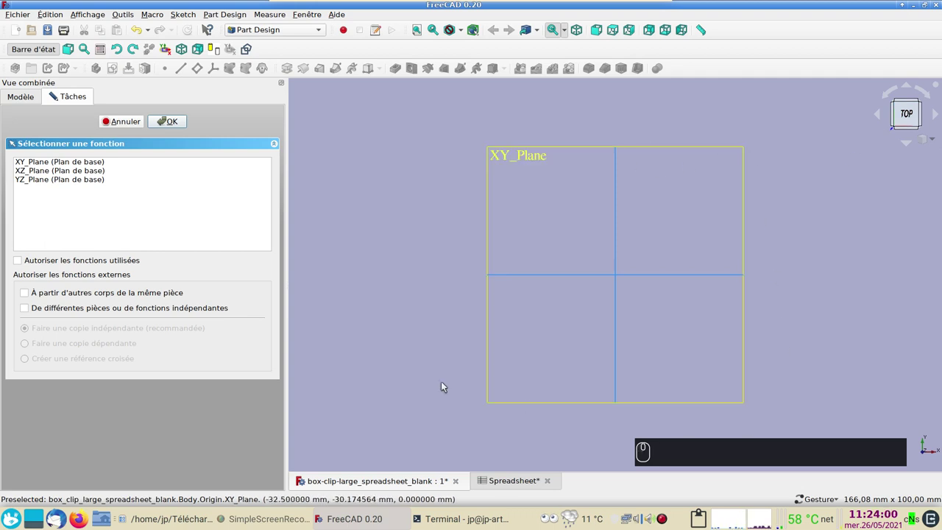
pyautogui.click(159, 133)
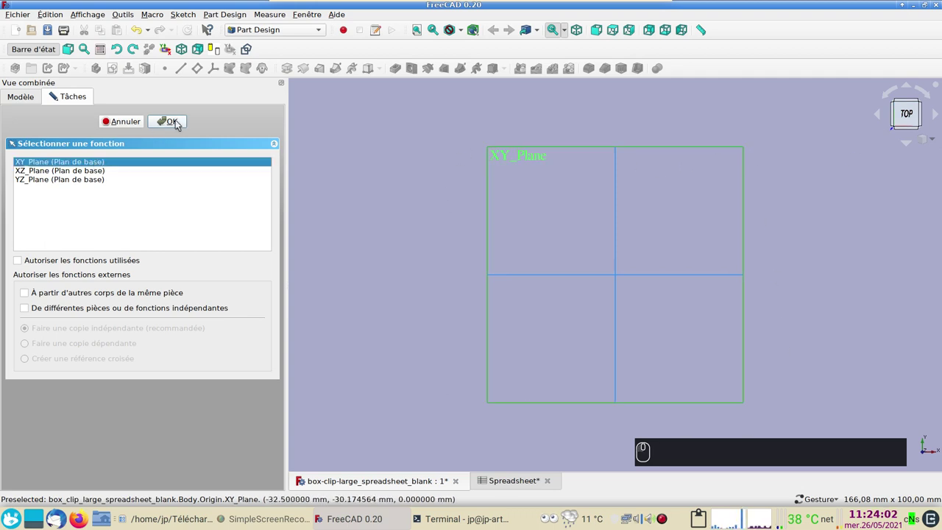
# - Enter the sketch and make the rectangle's opposite corners symmetric about the origin point
pyautogui.click(178, 124)
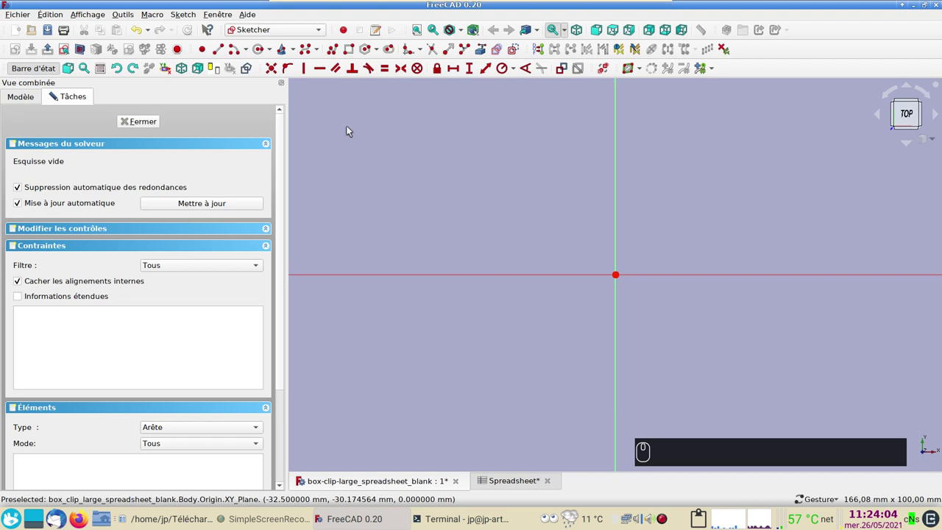
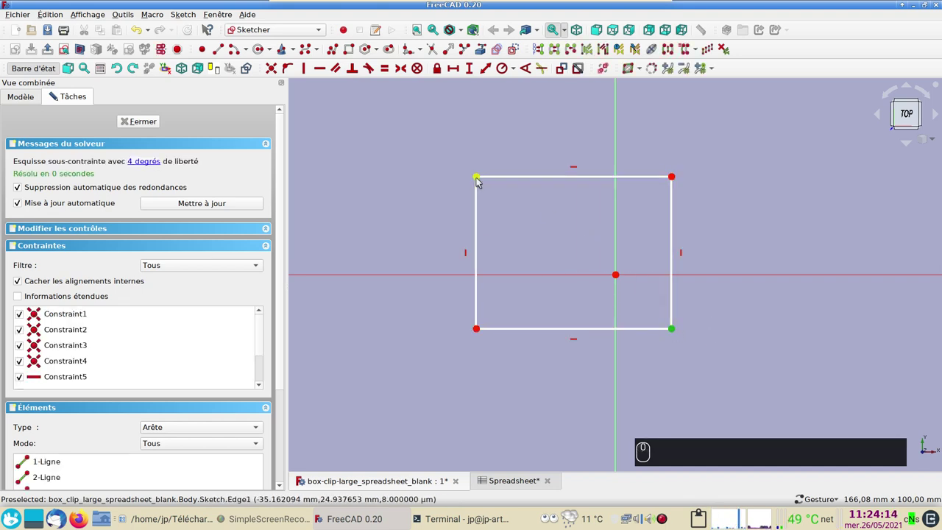
pyautogui.click(532, 235)
pyautogui.click(617, 276)
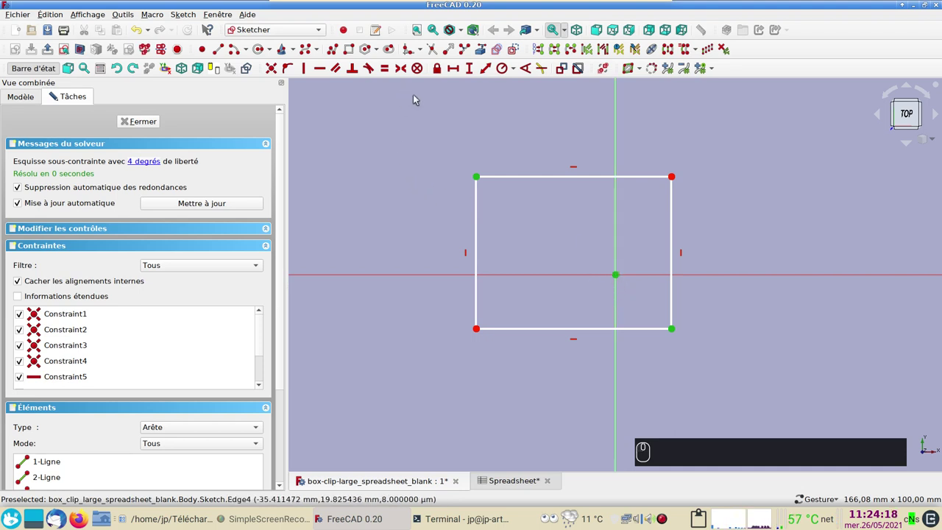
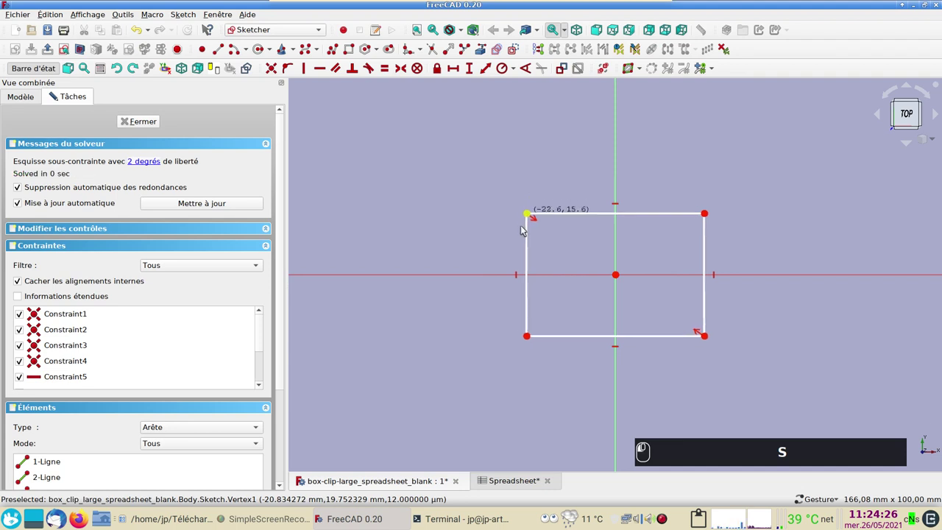
pyautogui.click(497, 245)
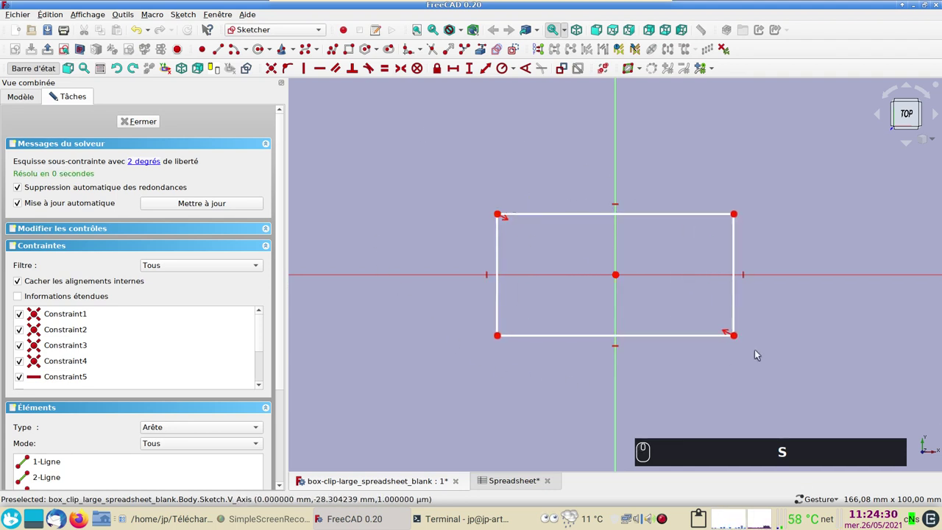
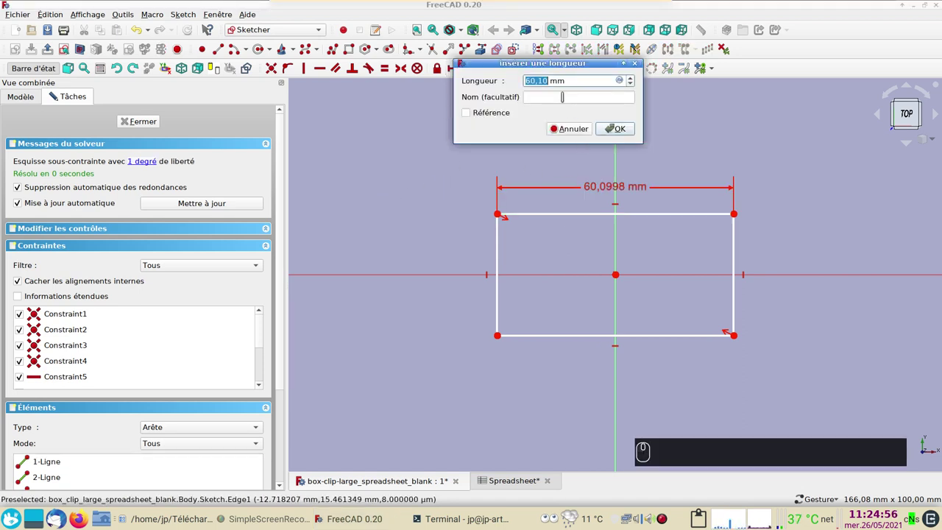
# - Add a horizontal width constraint on the top edge and start its spreadsheet formula
pyautogui.click(458, 101)
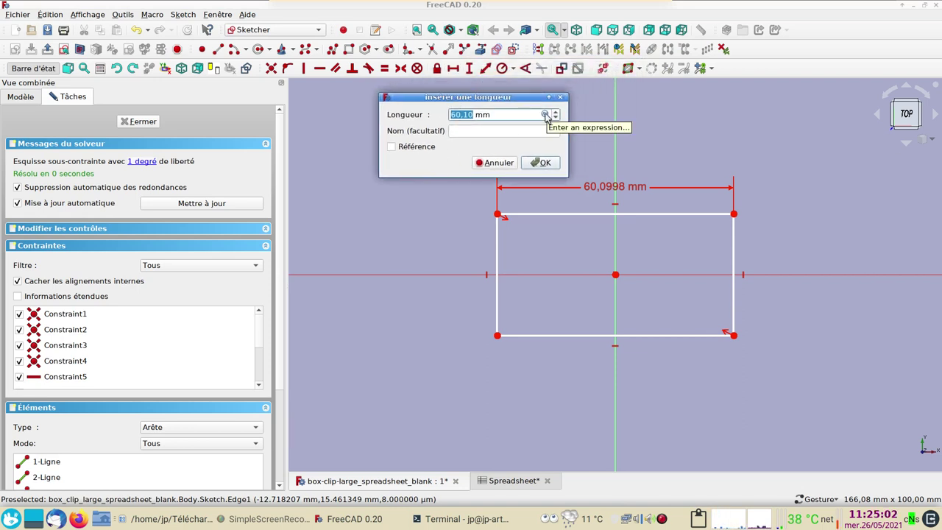
pyautogui.click(551, 116)
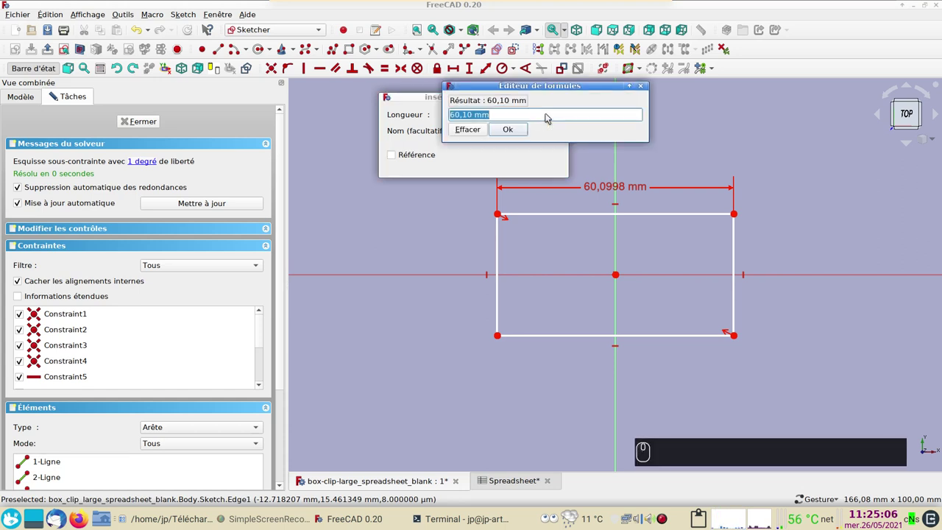
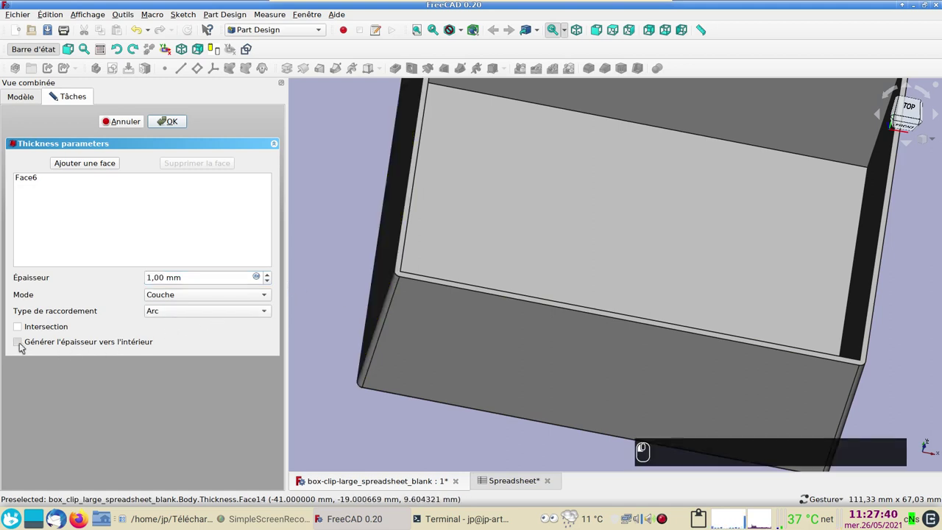
# - Bind the shell wall thickness to Spreadsheet.xxepaisseur for 2 mm walls
pyautogui.moveTo(25, 345); pyautogui.dragTo(45, 341)
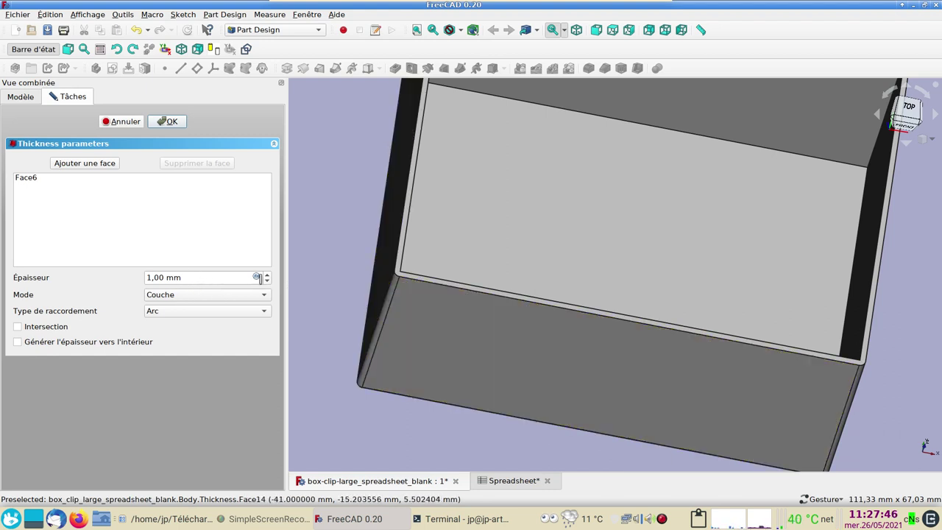
pyautogui.click(260, 277)
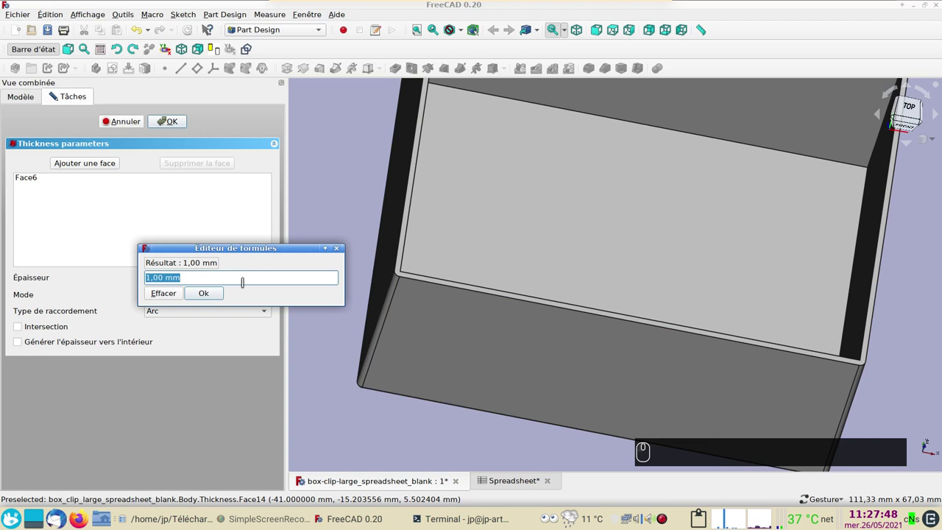
pyautogui.press('ctrl+v')
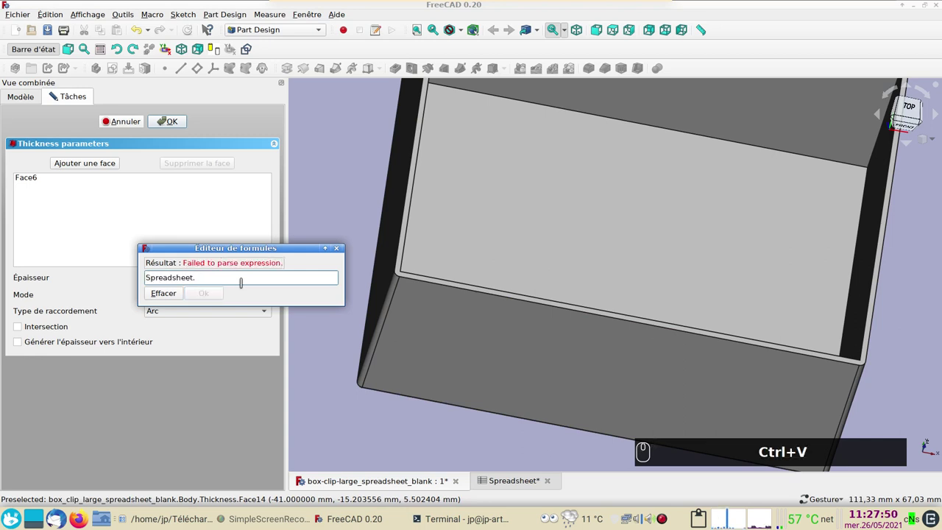
pyautogui.press('x')
pyautogui.press('x')
pyautogui.write('xx')
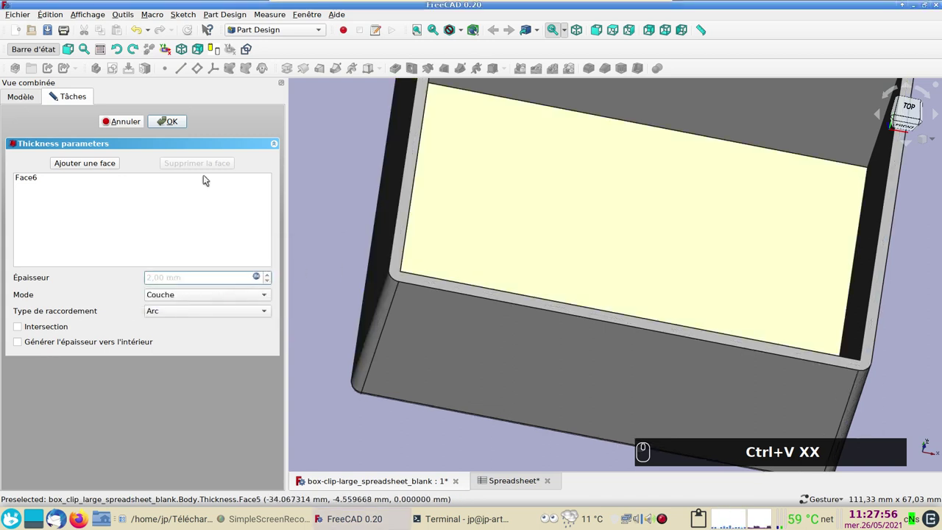
# - Finish the Thickness feature and copy the box body without its Spreadsheet dependency
pyautogui.click(207, 148)
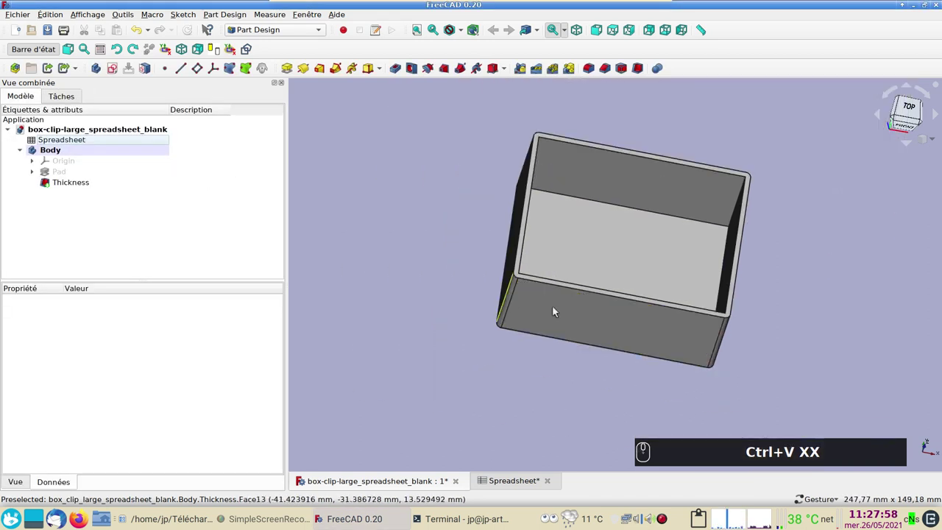
pyautogui.click(667, 283)
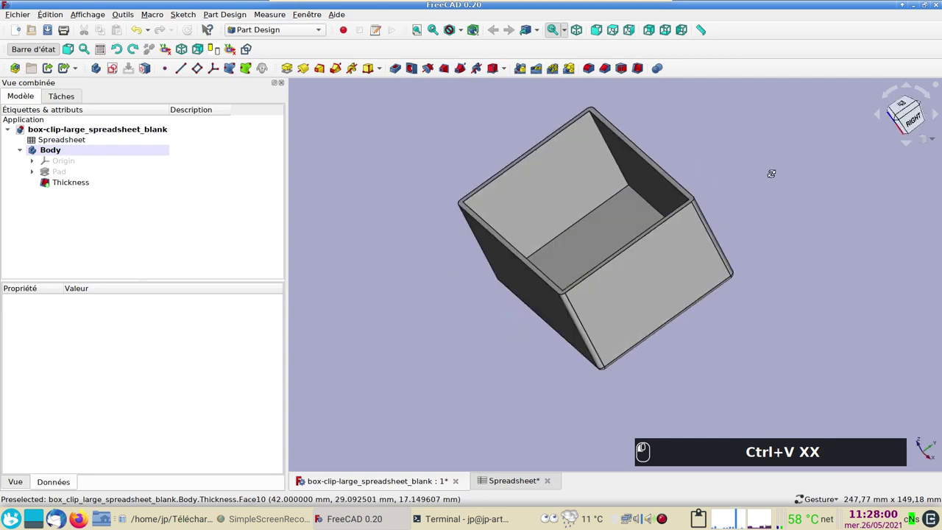
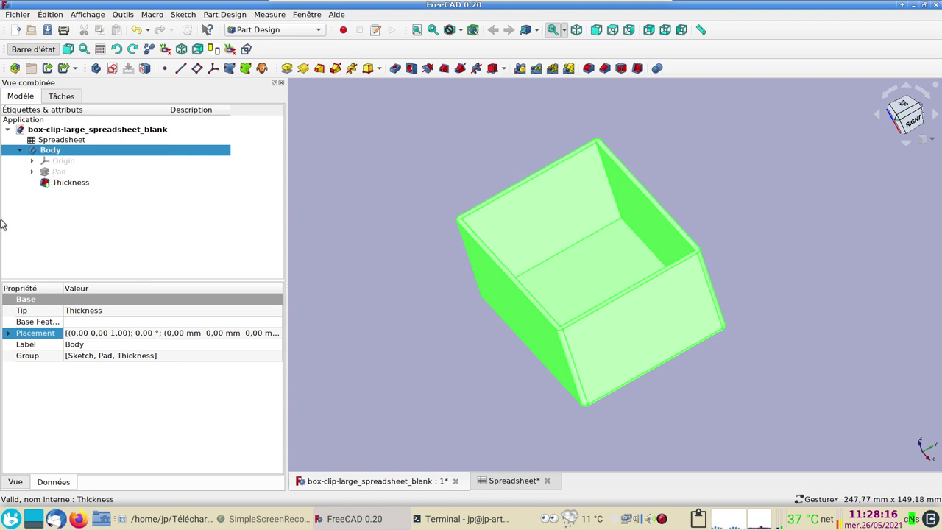
pyautogui.press('ctrl+c')
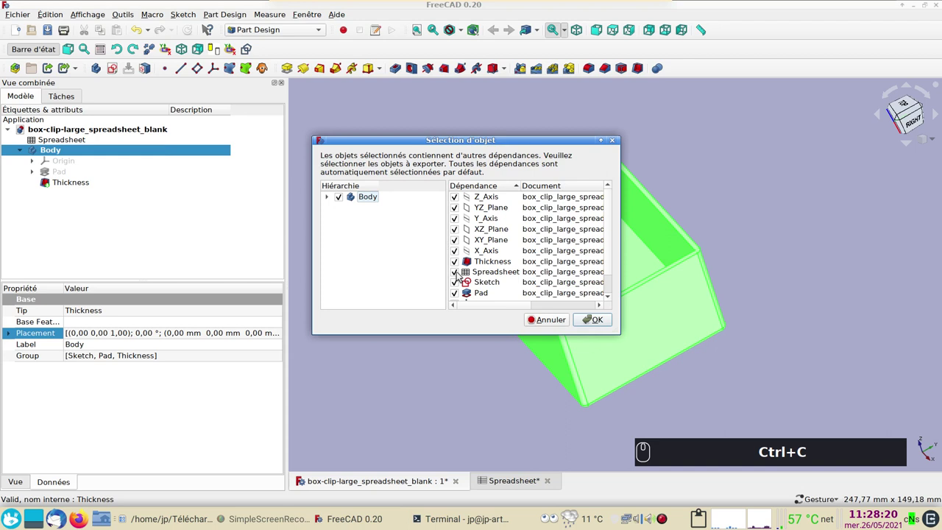
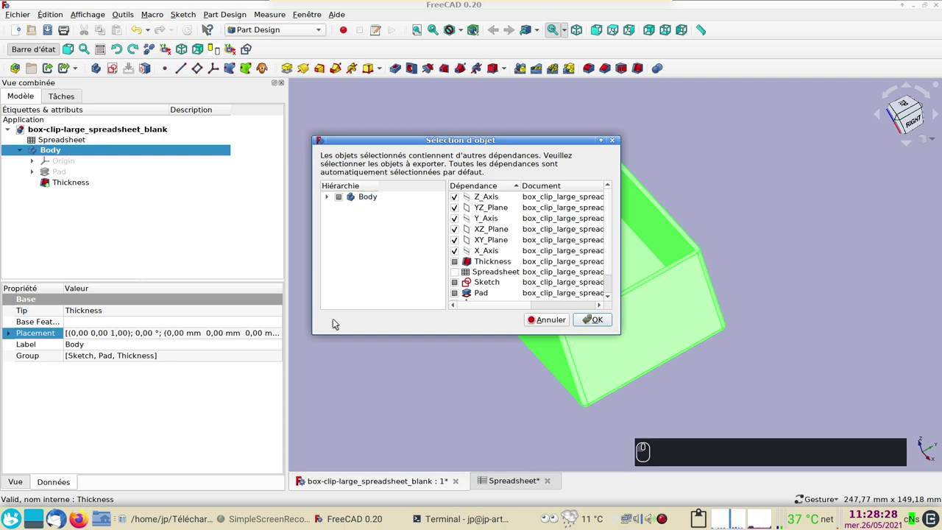
pyautogui.click(595, 323)
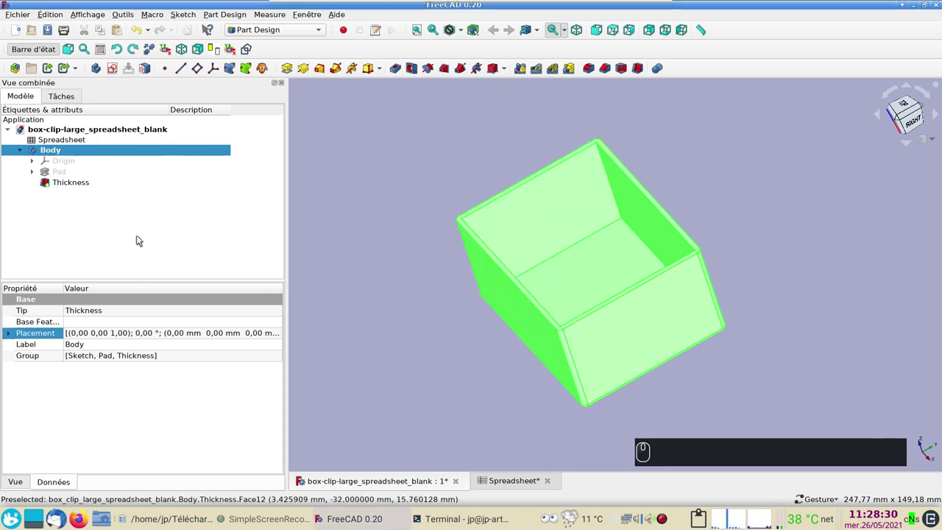
# - Deselect the box body in the tree
pyautogui.click(242, 243)
pyautogui.click(346, 241)
pyautogui.click(276, 223)
pyautogui.click(129, 211)
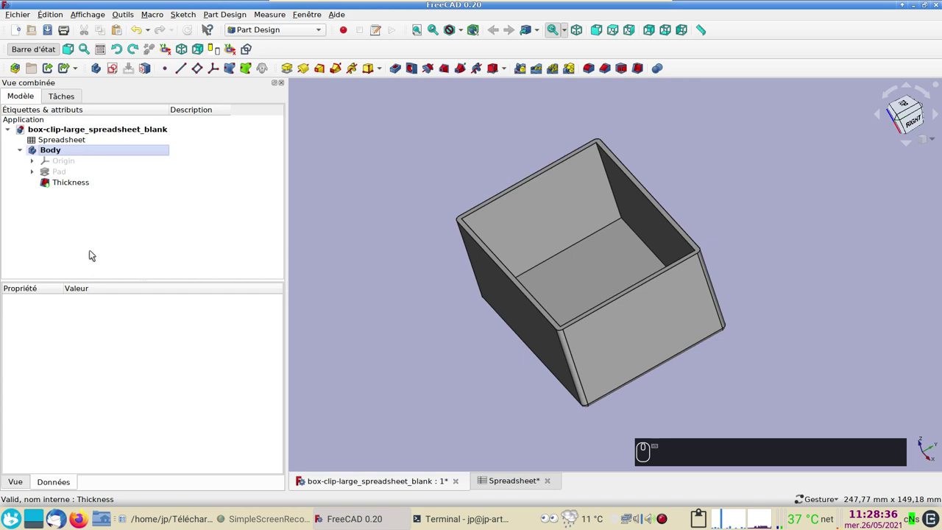
# - Paste Body001 and describe the original Body as 'fond'
pyautogui.press('ctrl+v')
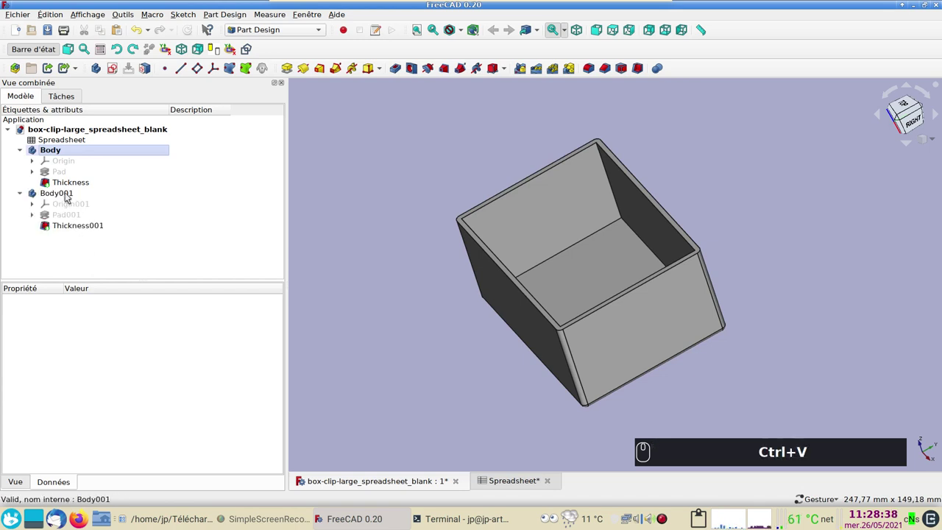
pyautogui.click(69, 196)
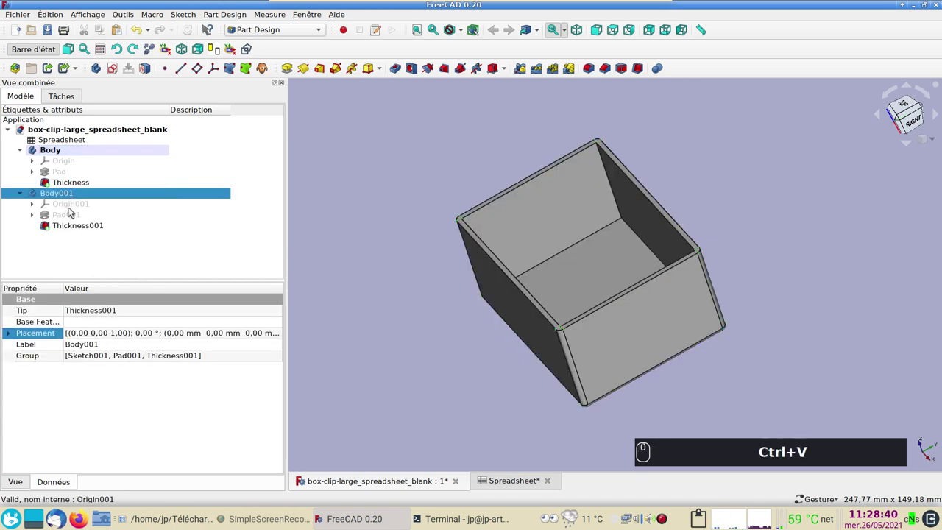
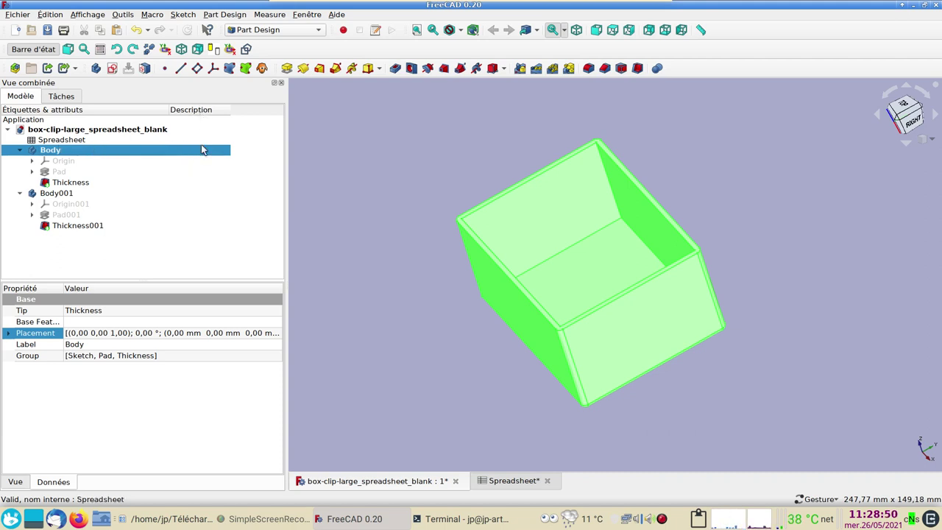
pyautogui.click(204, 153)
pyautogui.press('F2')
pyautogui.write('fond')
pyautogui.press('Return')
# - Describe the copy Body001 as 'couvercle' and hide it
pyautogui.click(135, 194)
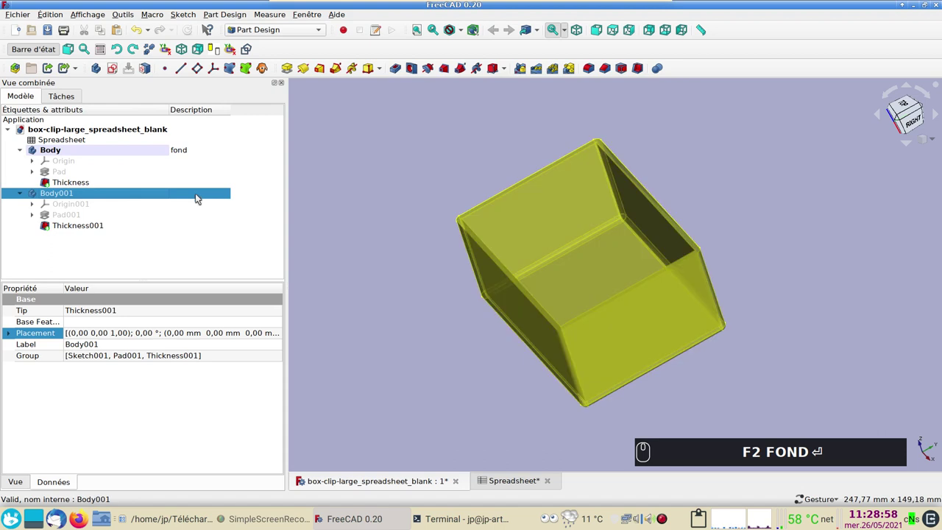
pyautogui.click(225, 215)
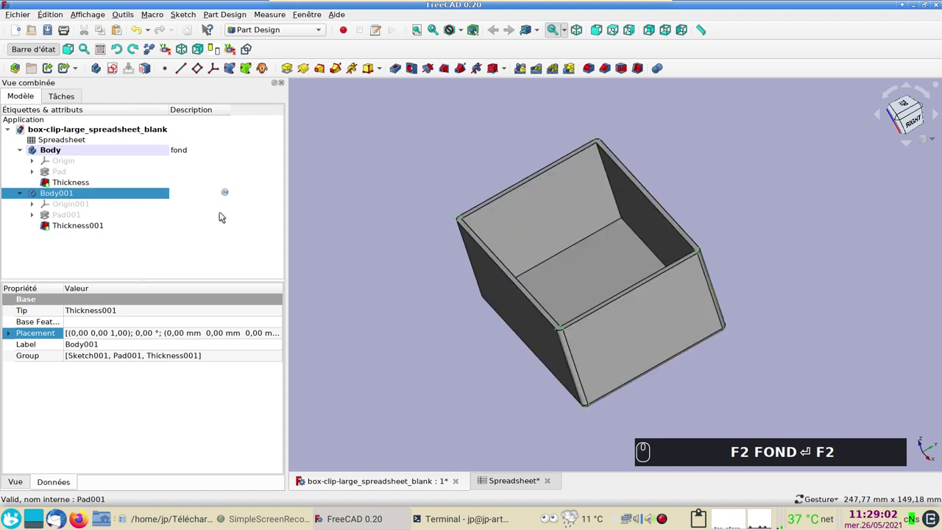
pyautogui.write('ouverc')
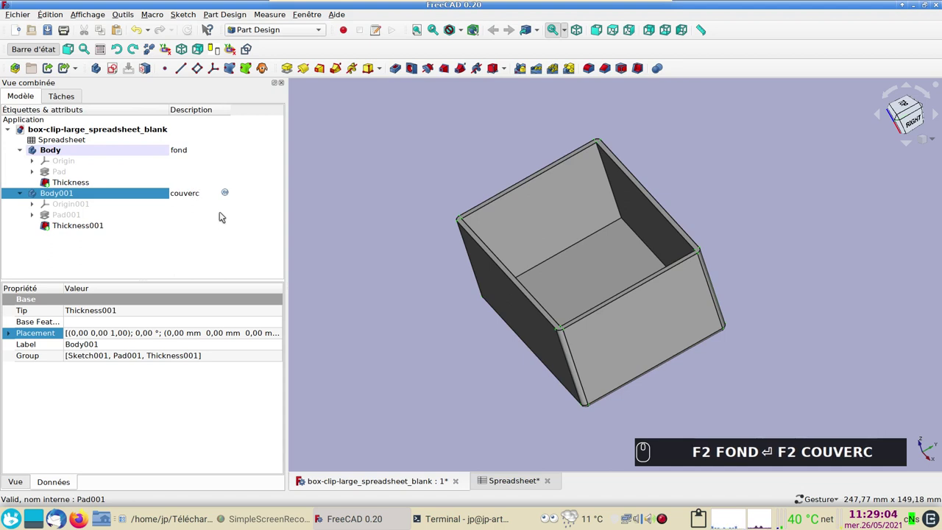
pyautogui.write('le')
pyautogui.press('Return')
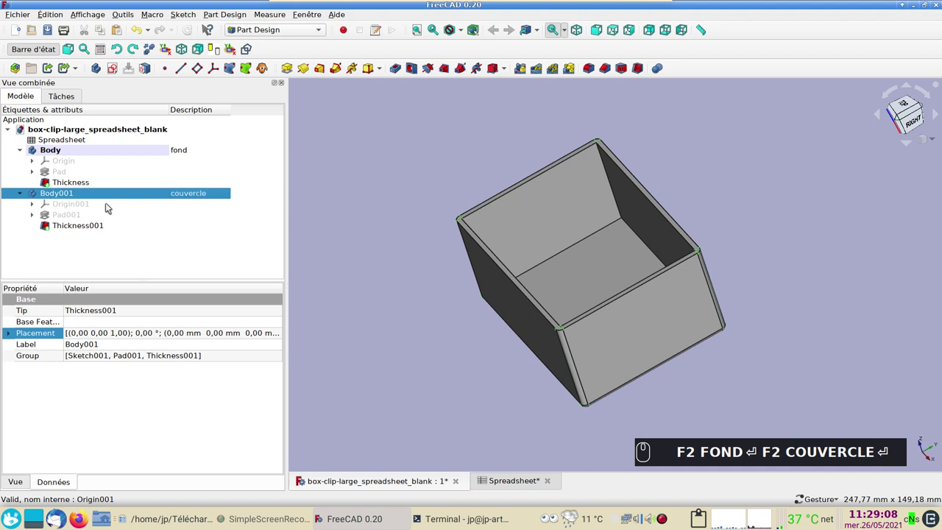
pyautogui.press('space')
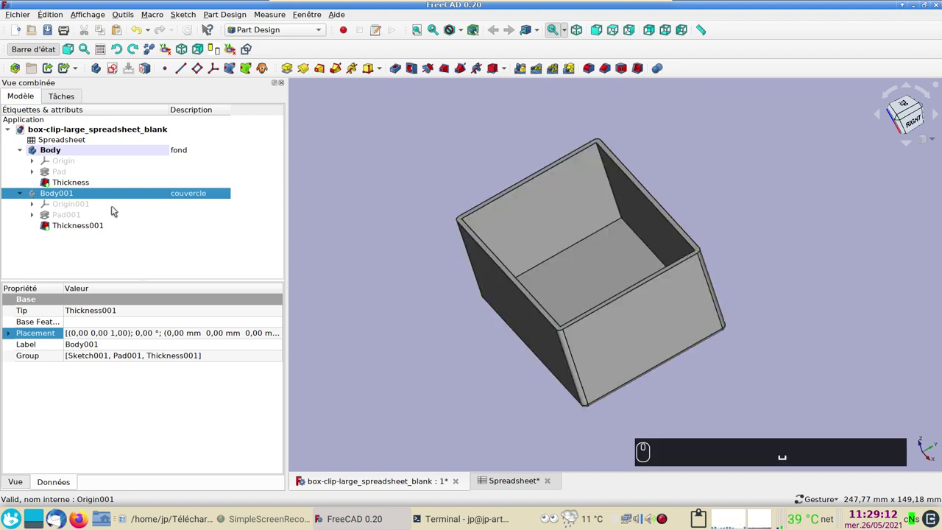
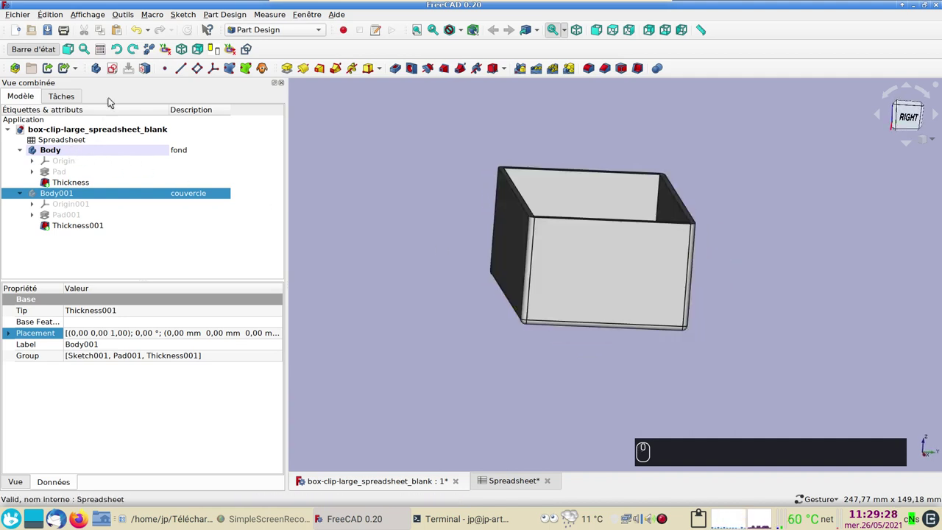
# - Add a new empty sketch on the fond body's YZ_Plane showing the box in side profile
pyautogui.click(112, 72)
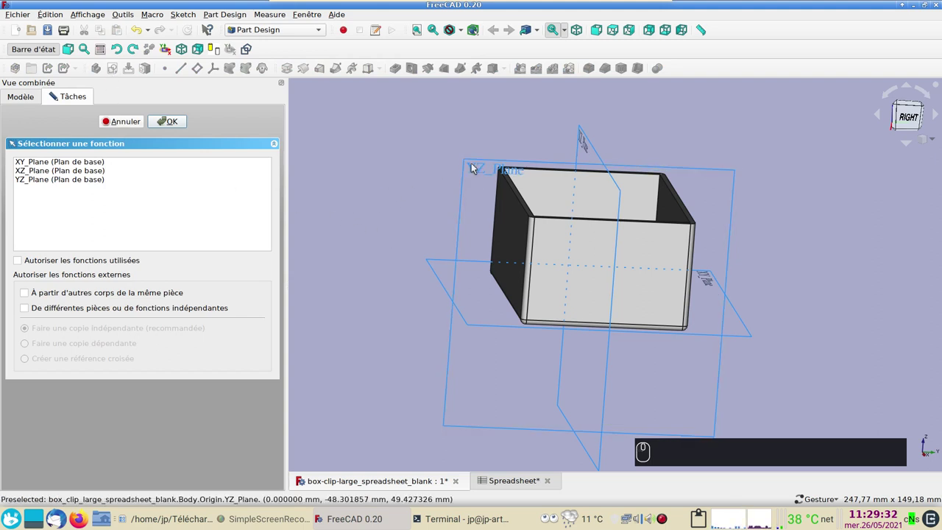
pyautogui.click(475, 170)
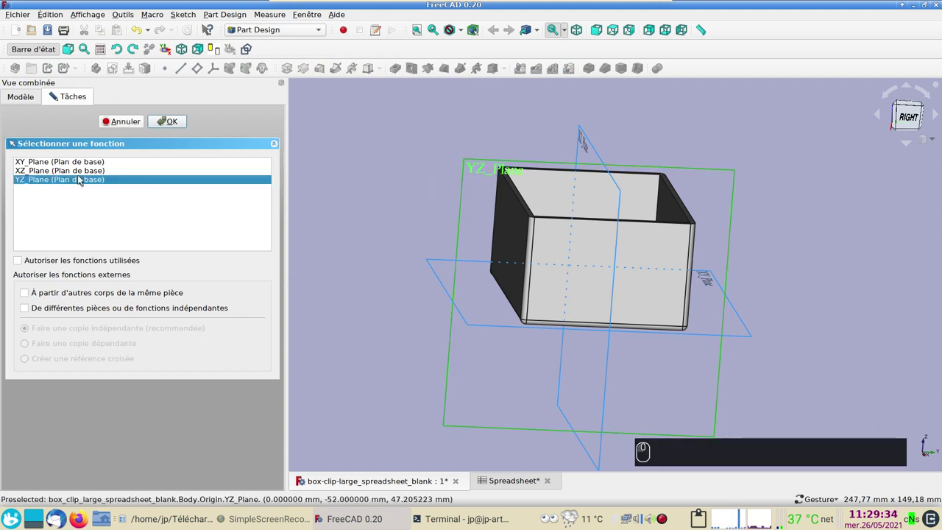
pyautogui.click(78, 182)
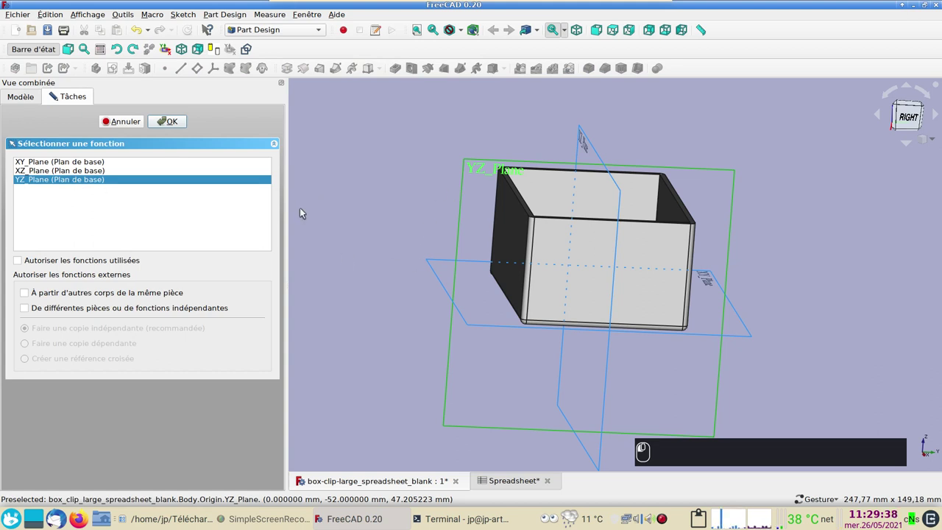
pyautogui.click(313, 209)
pyautogui.click(231, 147)
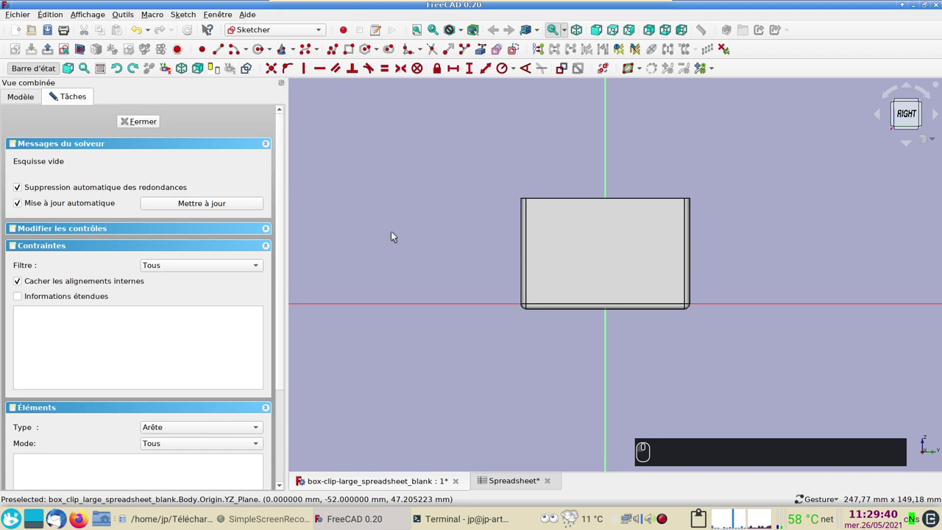
pyautogui.moveTo(418, 242); pyautogui.dragTo(512, 245)
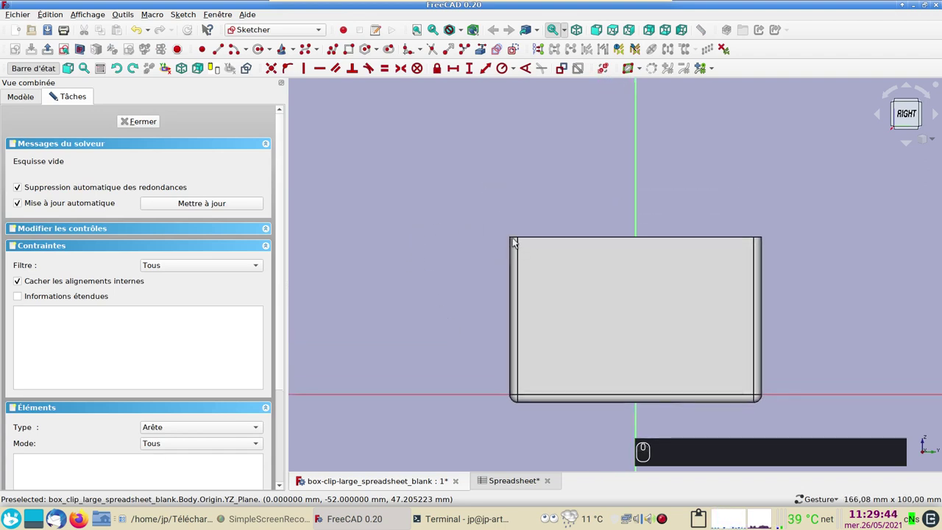
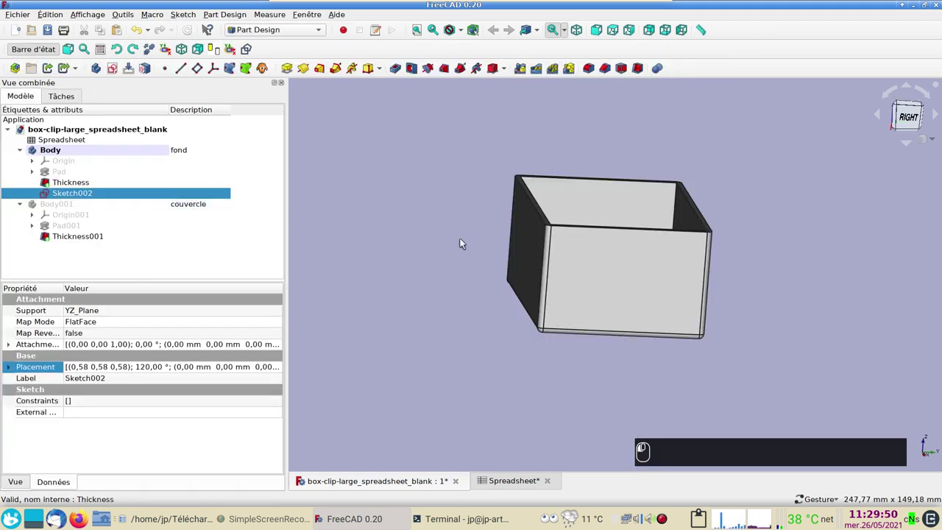
pyautogui.click(544, 285)
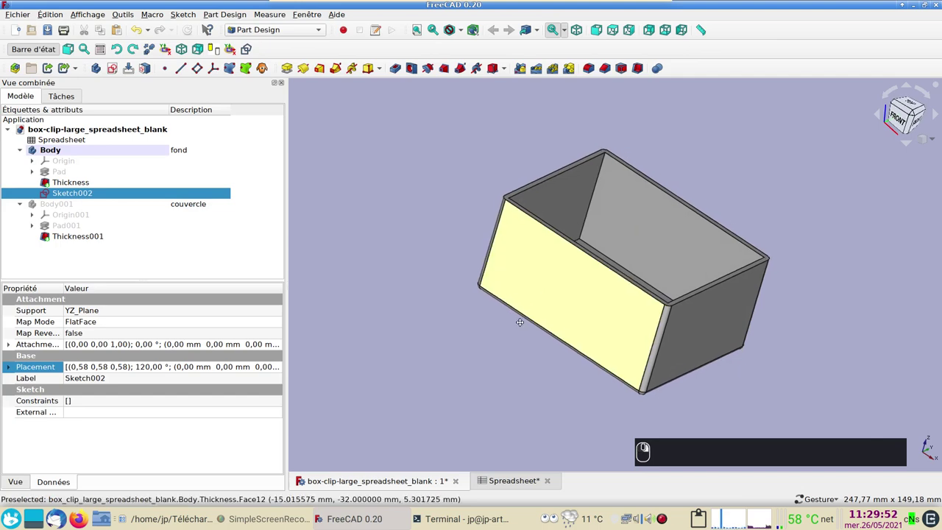
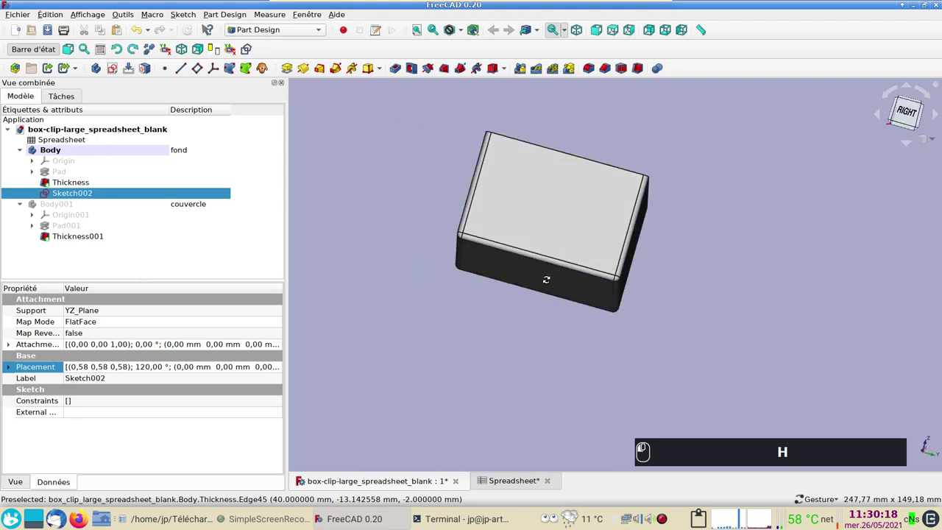
pyautogui.click(608, 295)
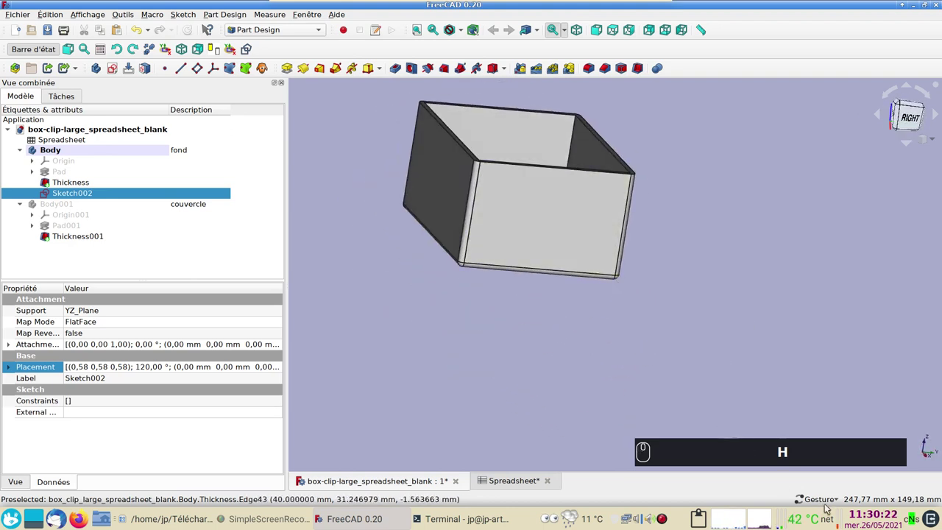
pyautogui.doubleClick(842, 504)
pyautogui.middleClick(841, 504)
pyautogui.middleClick(842, 504)
pyautogui.middleClick(837, 445)
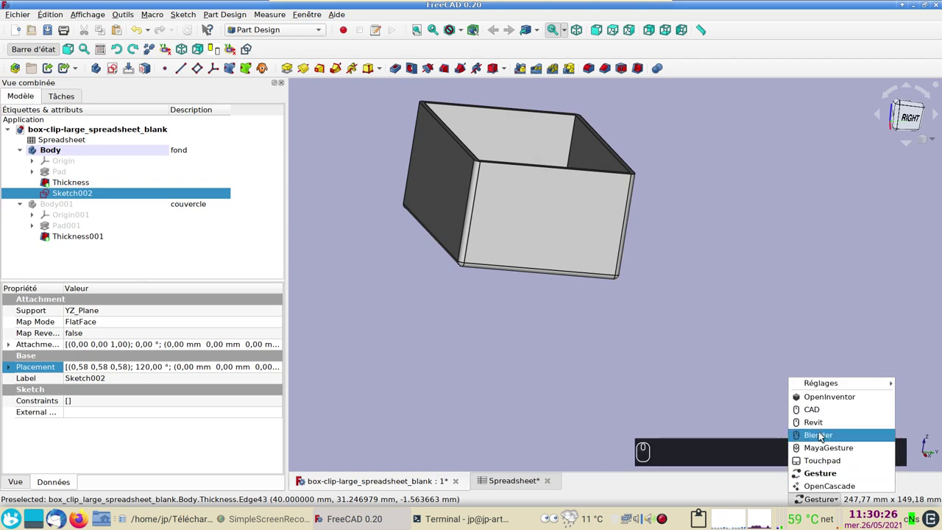
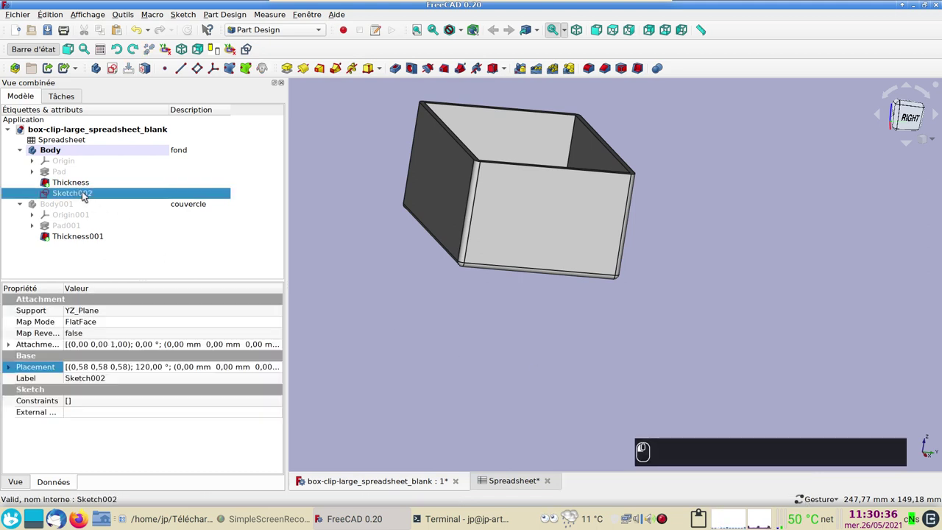
pyautogui.click(86, 195)
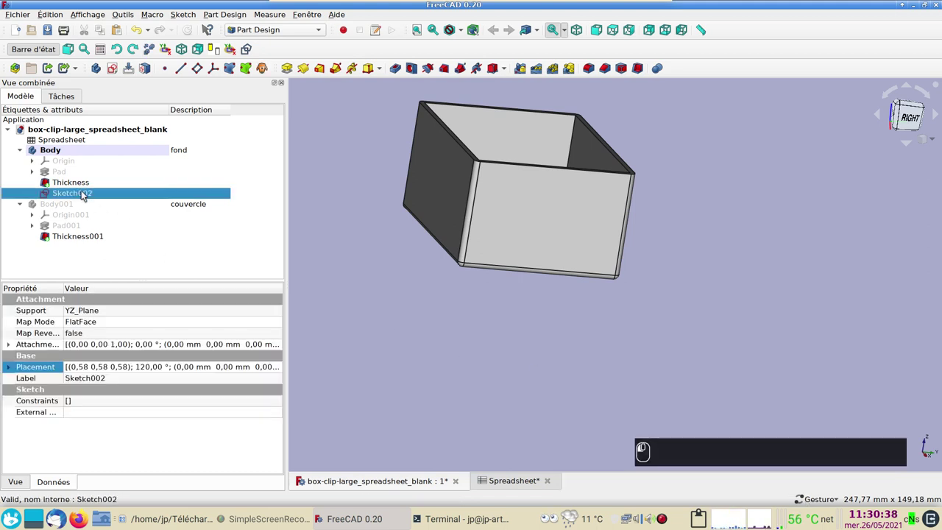
# - Reopen Sketch002, orbit to the box's top wall and start linking its edge as external geometry
pyautogui.click(85, 194)
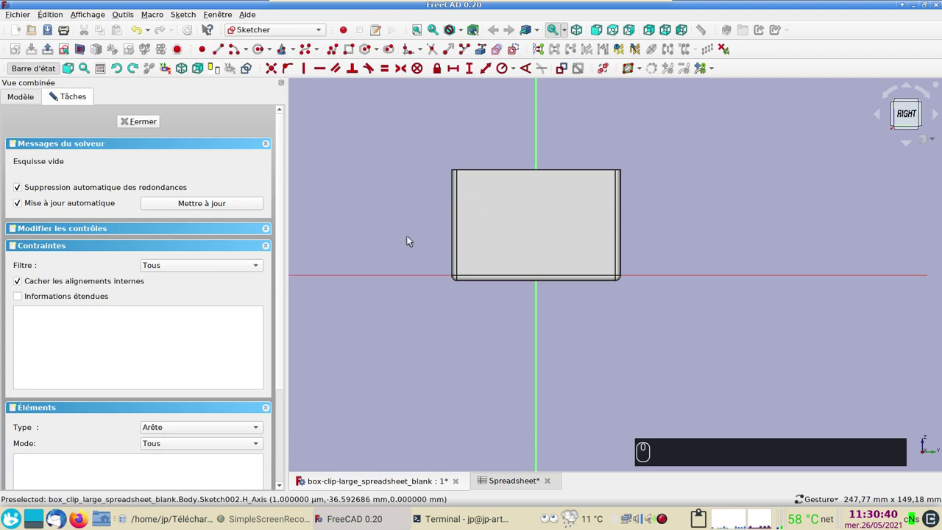
pyautogui.moveTo(415, 190); pyautogui.dragTo(350, 210)
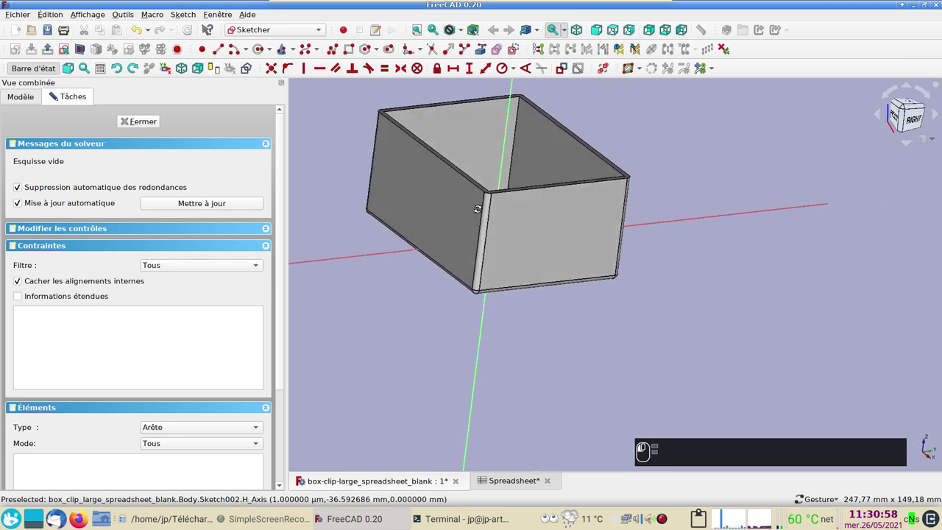
pyautogui.click(464, 224)
pyautogui.moveTo(398, 298); pyautogui.dragTo(495, 311)
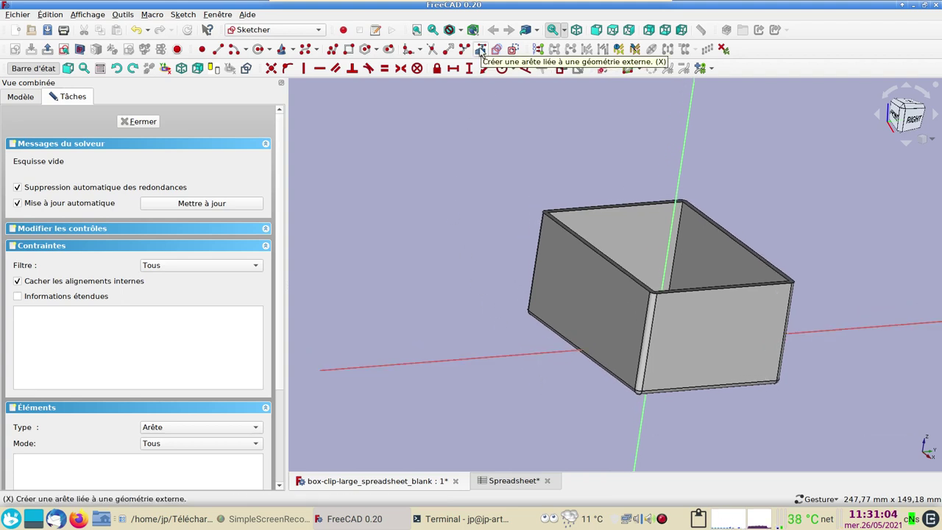
pyautogui.click(483, 51)
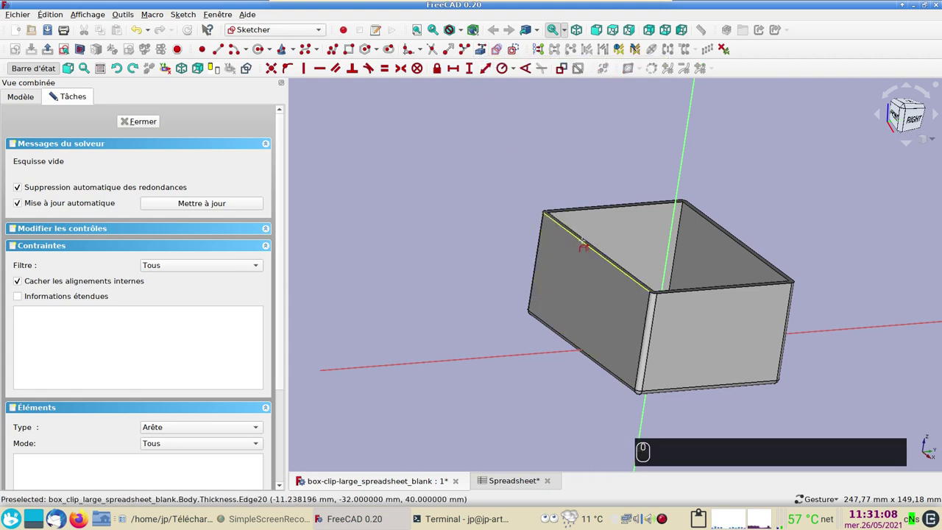
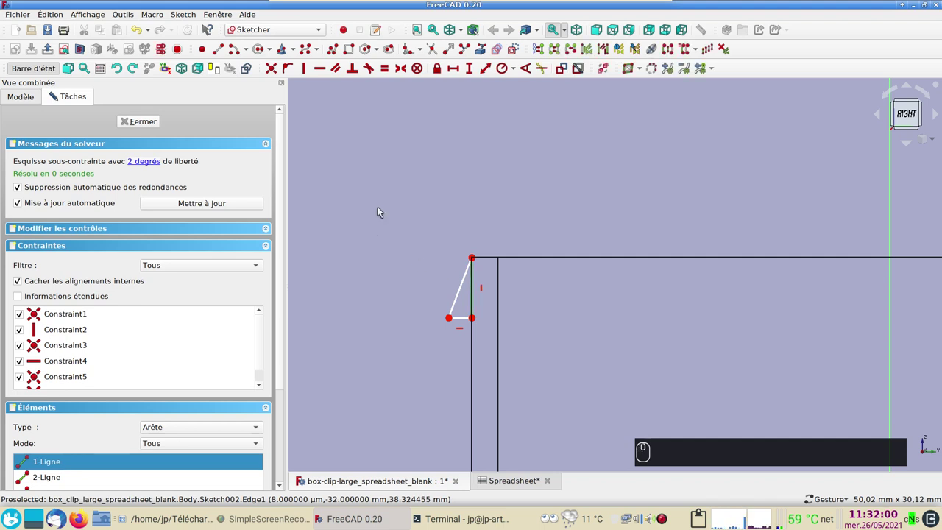
# - Constrain the notch's vertical side to a height of 3 mm
pyautogui.click(472, 71)
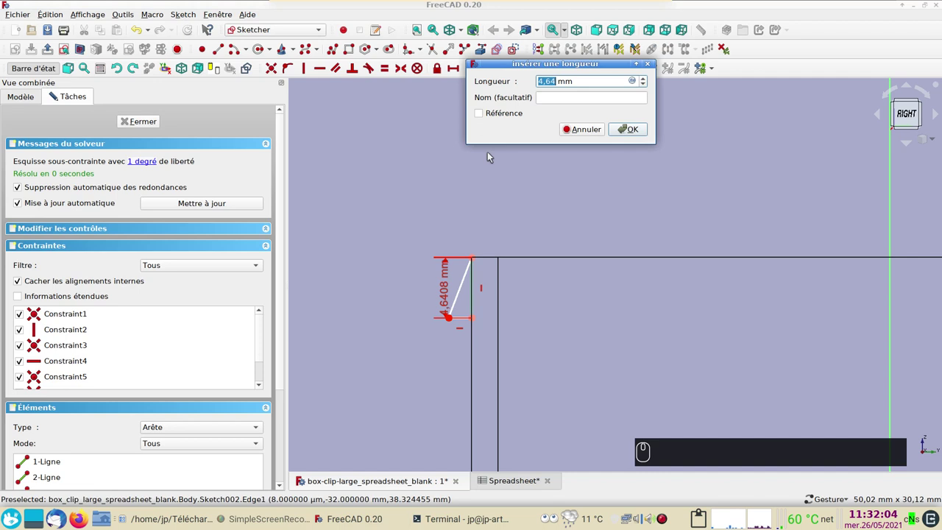
pyautogui.write('(3)')
pyautogui.press('Return')
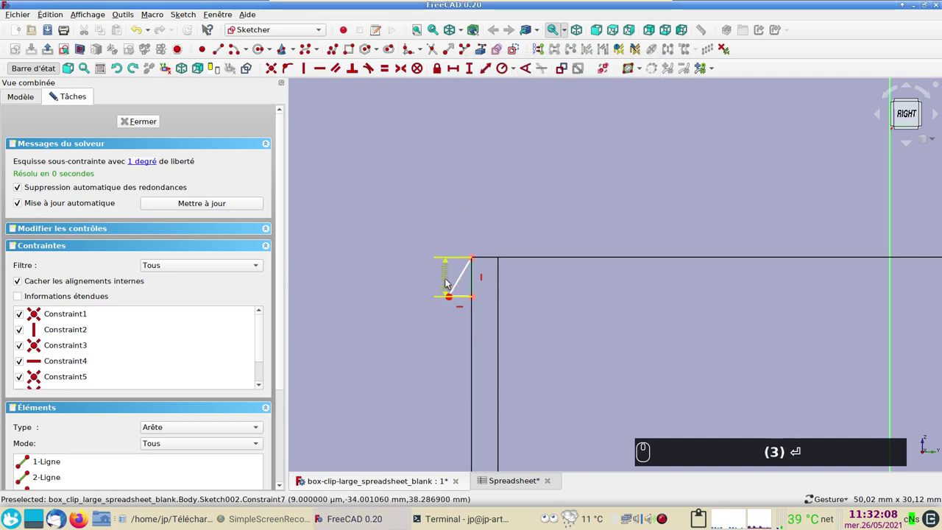
pyautogui.click(508, 367)
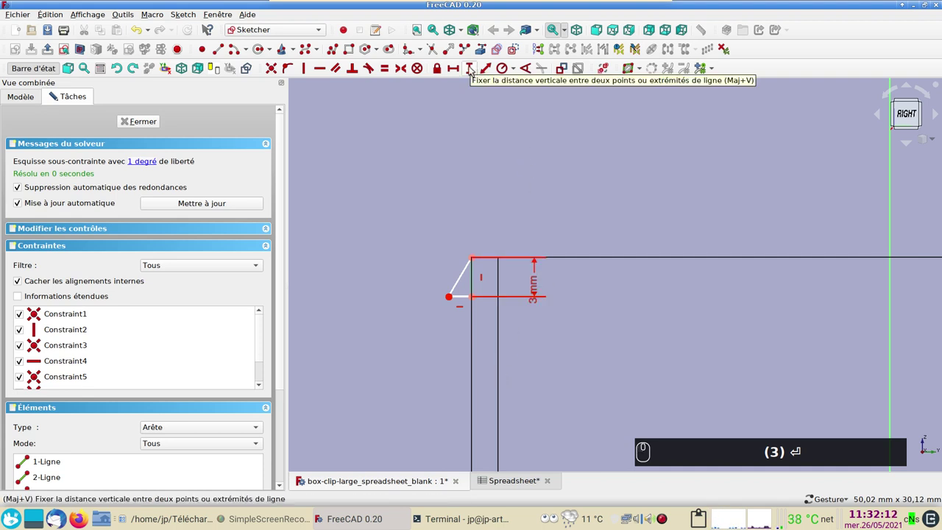
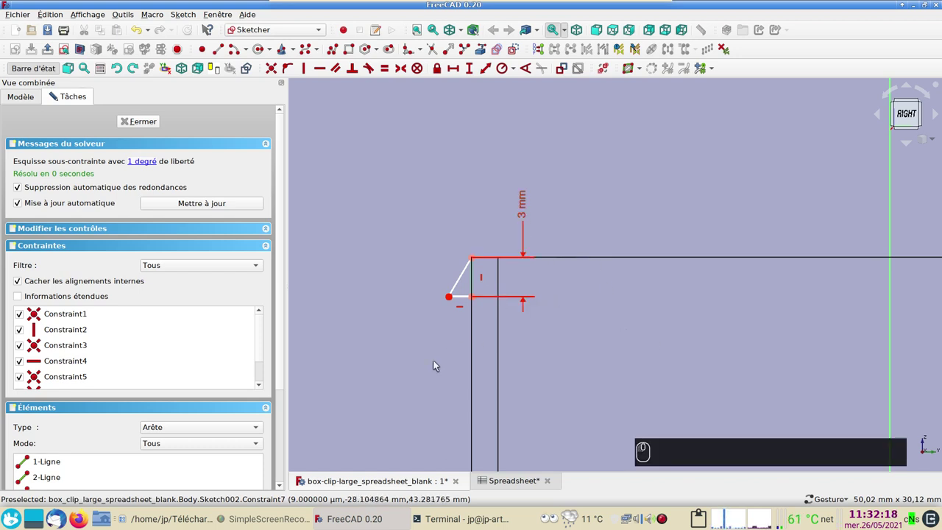
# - Constrain the notch width to 0.8 mm horizontal distance and close the finished sketch
pyautogui.click(462, 310)
pyautogui.click(455, 86)
pyautogui.press('KP_0')
pyautogui.press('KP_Decimal')
pyautogui.press('KP_8')
pyautogui.press('Return')
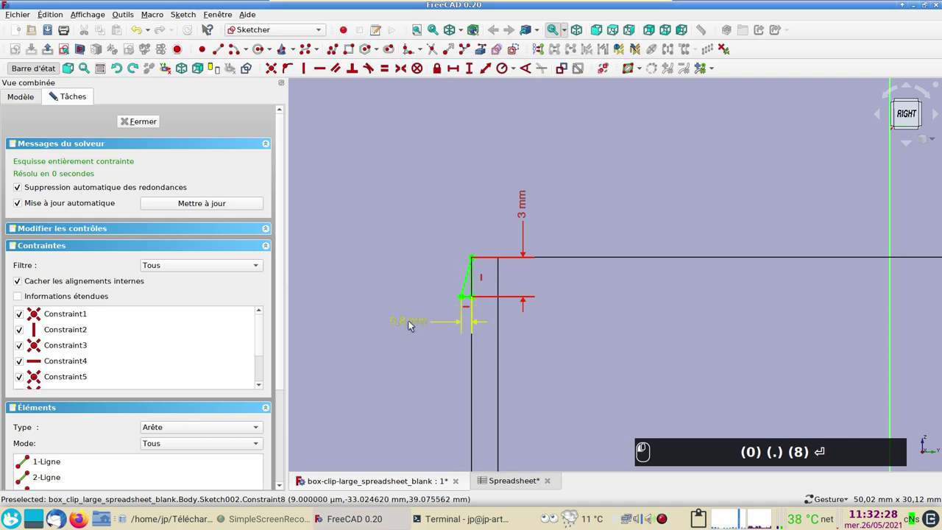
pyautogui.write('(0) (.) (8) ⏎')
pyautogui.click(404, 309)
pyautogui.moveTo(346, 235); pyautogui.dragTo(273, 186)
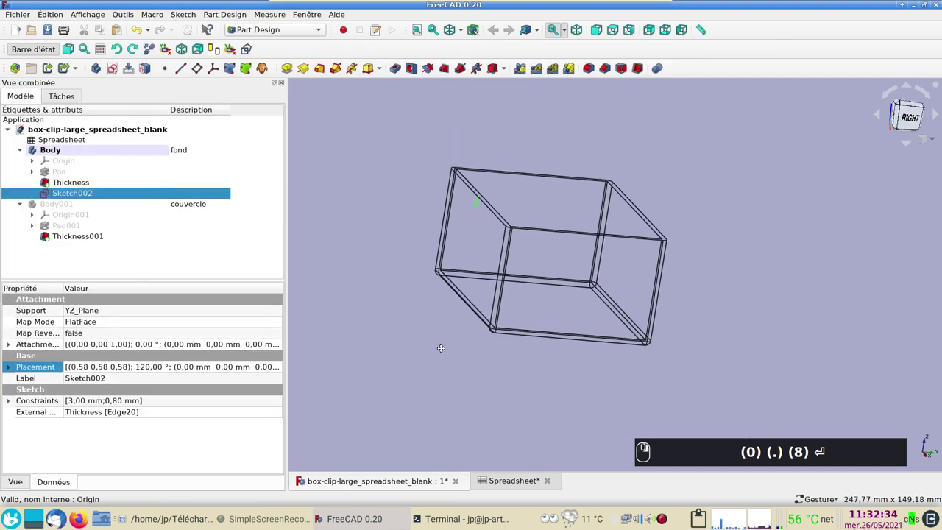
# - Orbit to the notch and start a Pad of Sketch002
pyautogui.write('(0) (.) (8) ⏎')
pyautogui.moveTo(415, 300); pyautogui.dragTo(491, 282)
pyautogui.middleClick(505, 284)
pyautogui.click(492, 280)
pyautogui.scroll(3)
pyautogui.middleClick(599, 289)
pyautogui.click(606, 279)
# - Pad the notch 10 mm symmetric to its plane into Pad002, a clip ridge on the wall
pyautogui.moveTo(526, 256); pyautogui.dragTo(289, 70)
pyautogui.click(289, 70)
pyautogui.moveTo(500, 407); pyautogui.dragTo(472, 353)
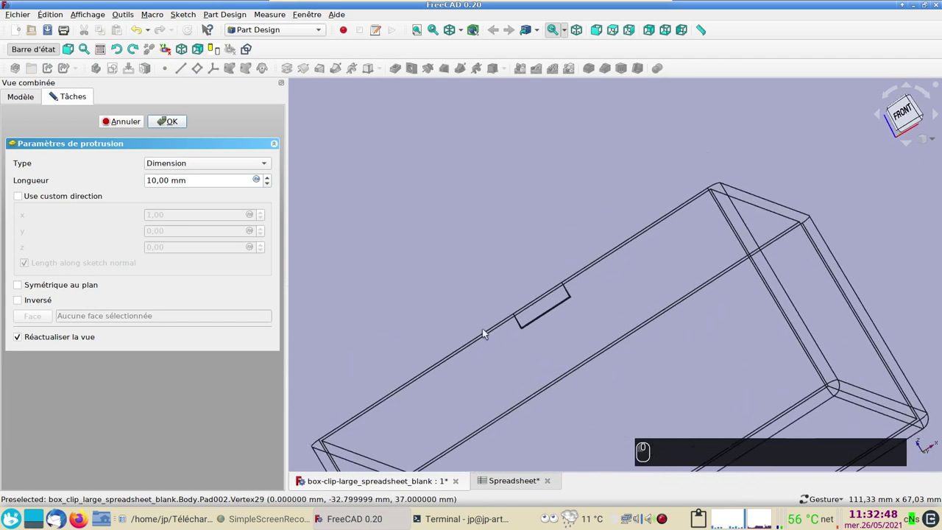
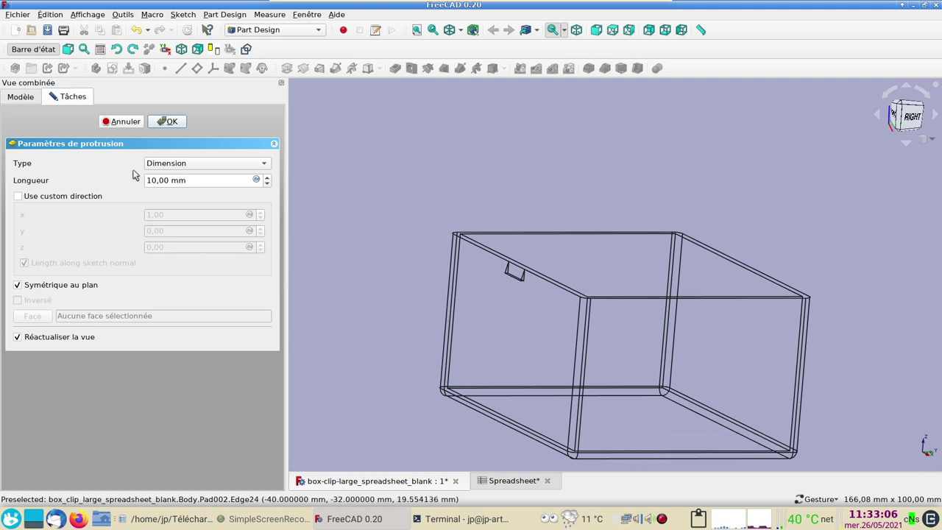
pyautogui.click(177, 127)
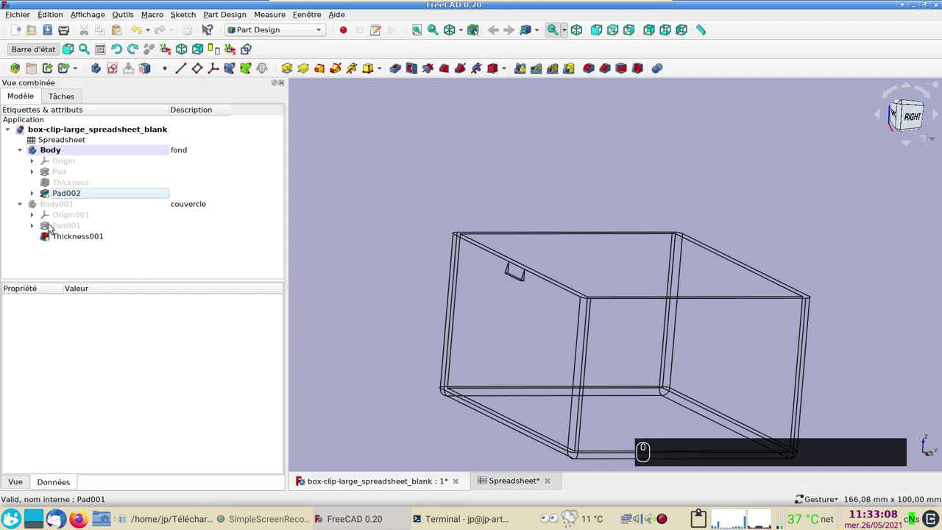
# - Mirror Pad002 about the vertical sketch axis to add a matching ridge on the opposite wall
pyautogui.click(90, 204)
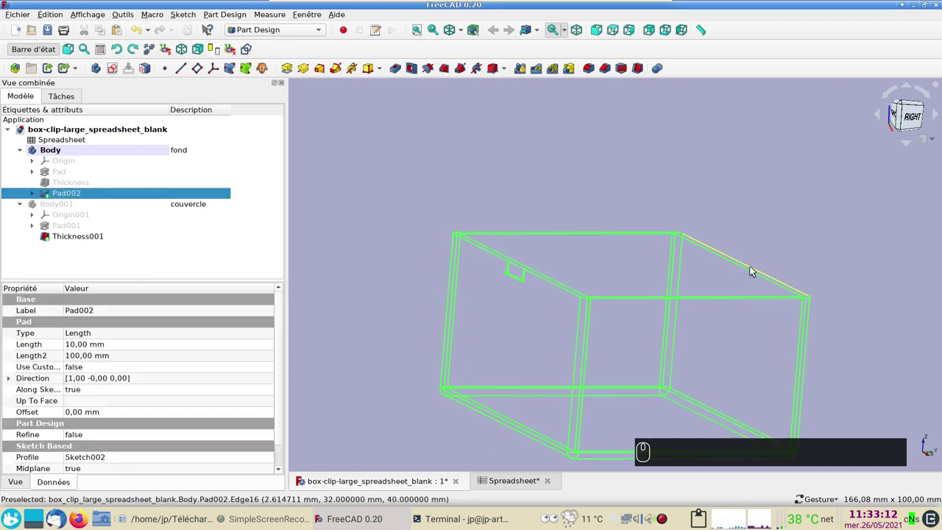
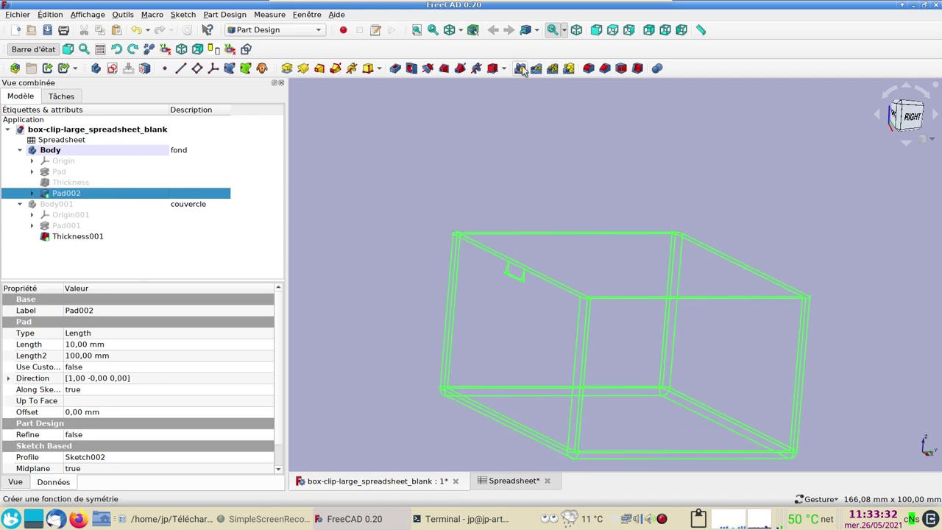
pyautogui.click(901, 114)
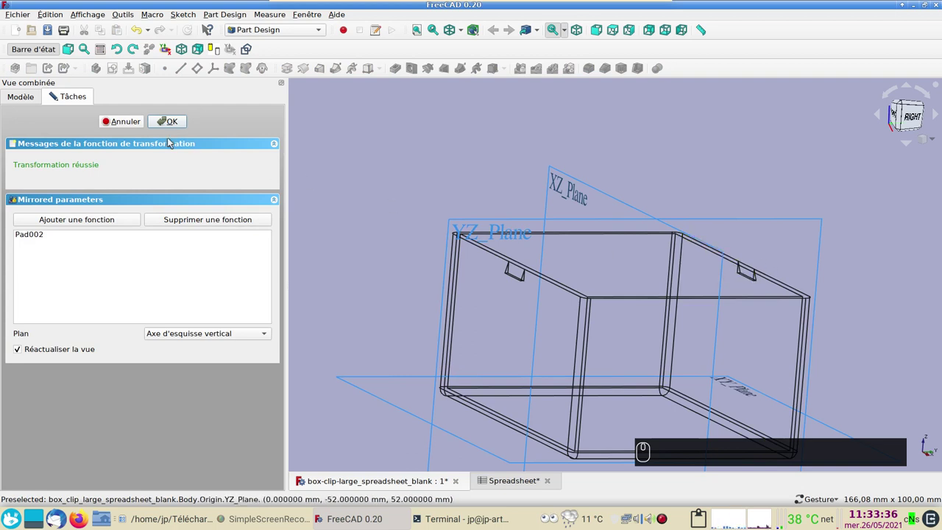
pyautogui.doubleClick(901, 114)
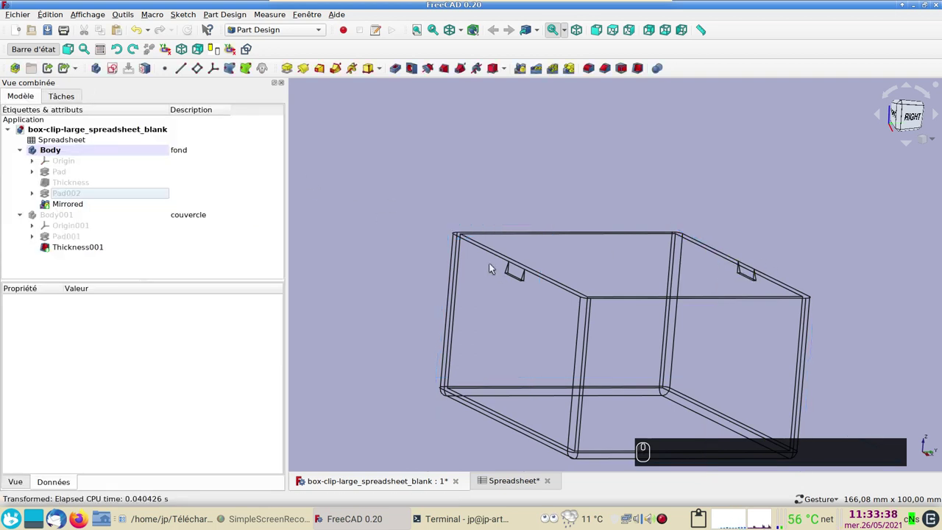
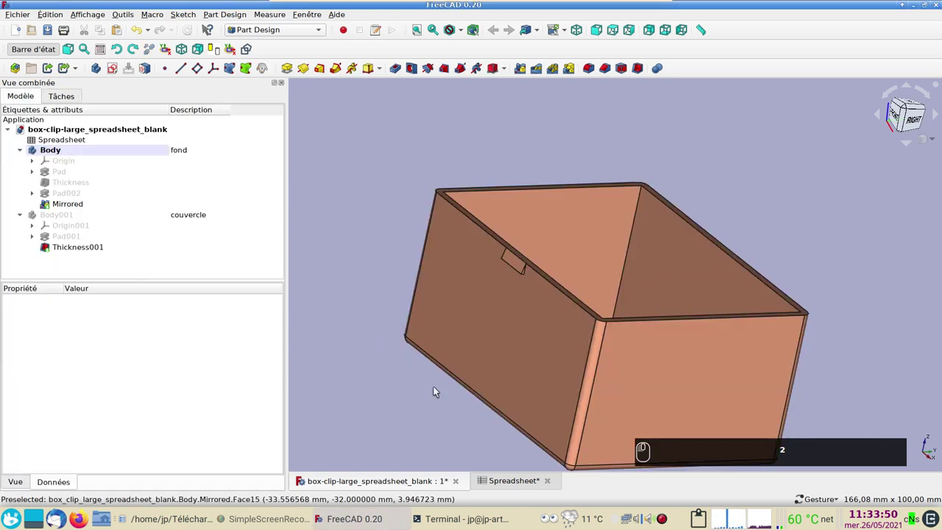
pyautogui.write('2')
pyautogui.click(408, 191)
pyautogui.click(71, 216)
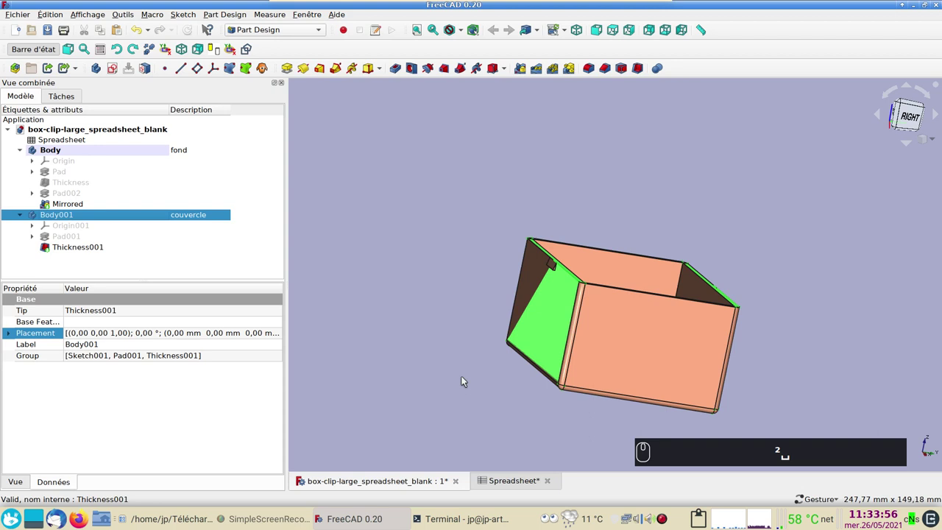
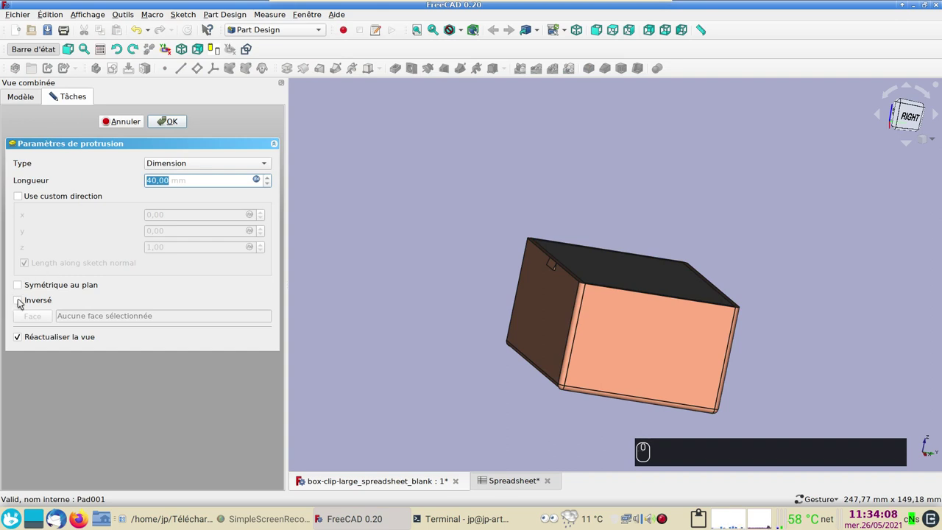
# - Reverse Pad001 so the lid extends below the box, confirm, and show its Thickness001 shell
pyautogui.click(21, 302)
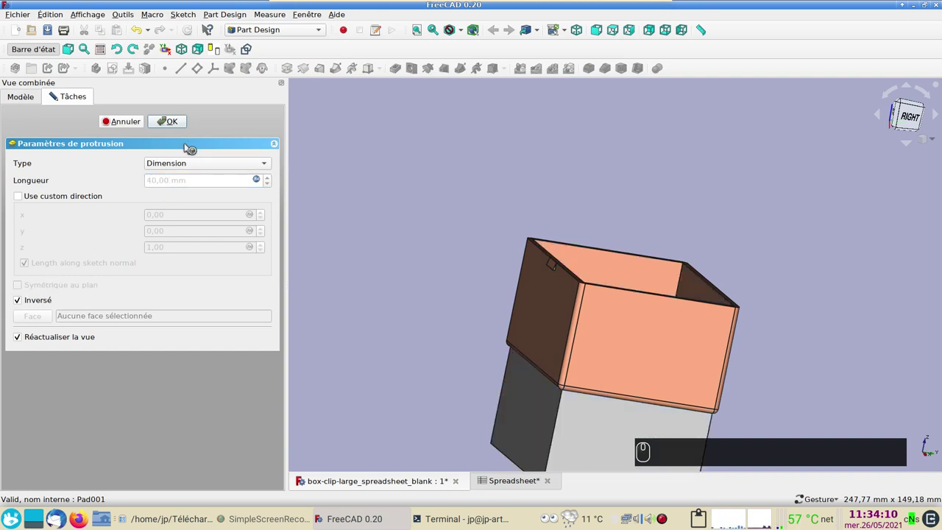
pyautogui.moveTo(400, 373); pyautogui.dragTo(639, 344)
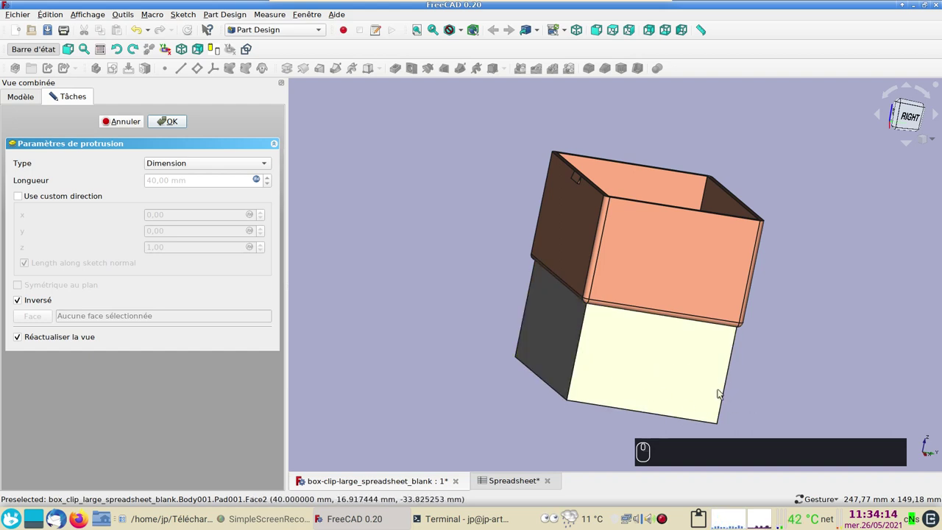
pyautogui.click(175, 126)
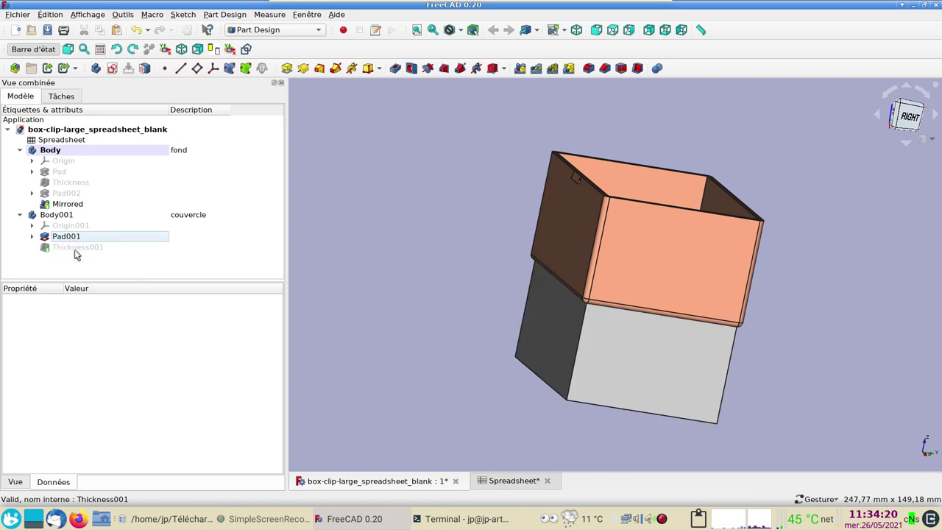
pyautogui.click(79, 253)
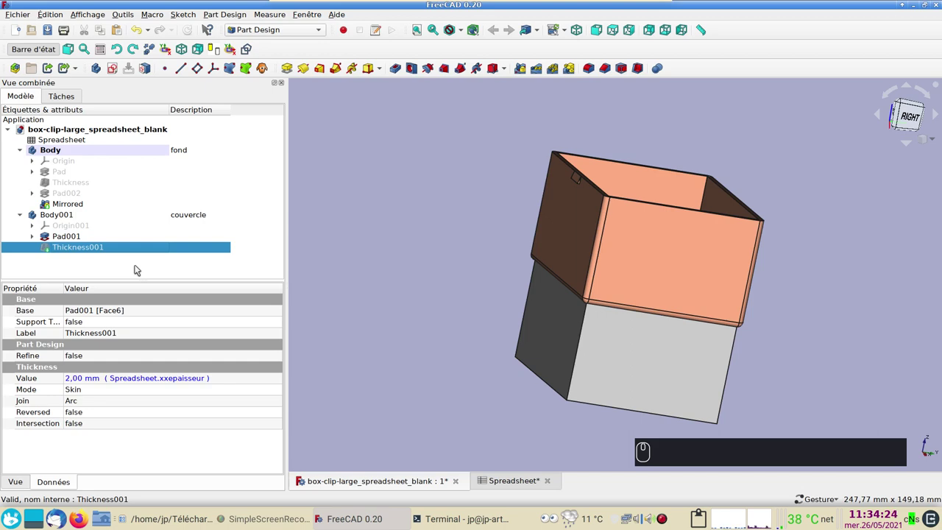
pyautogui.moveTo(482, 405); pyautogui.dragTo(622, 355)
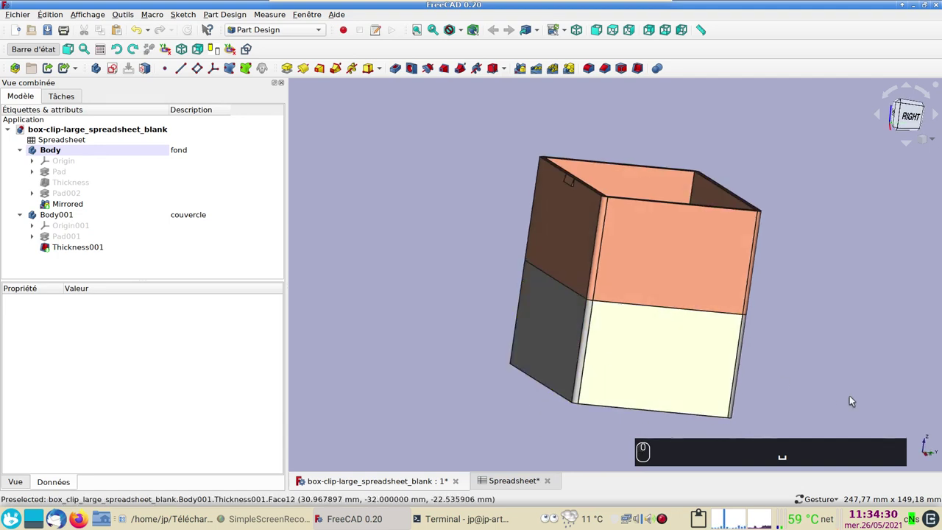
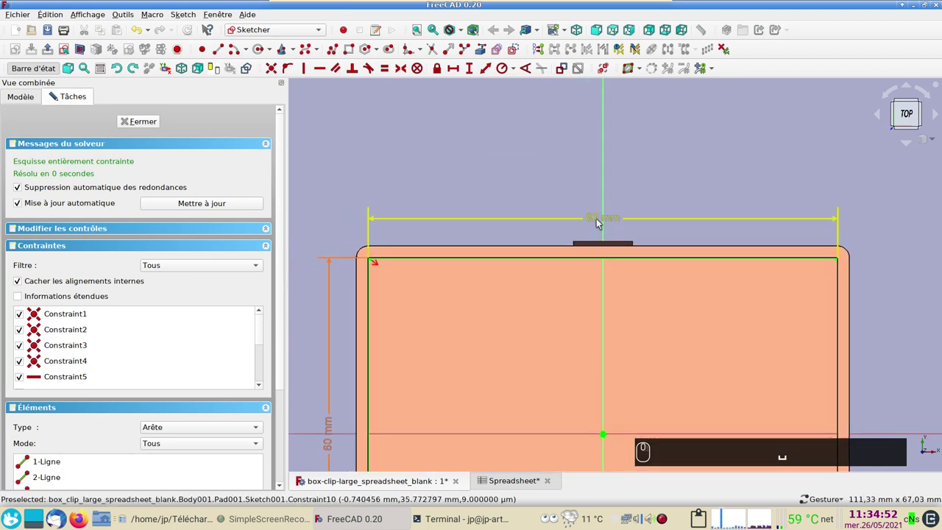
# - Start the lid width formula with Spreadsheet.xxlong plus a second Spreadsheet reference
pyautogui.moveTo(594, 220); pyautogui.dragTo(748, 255)
pyautogui.click(759, 232)
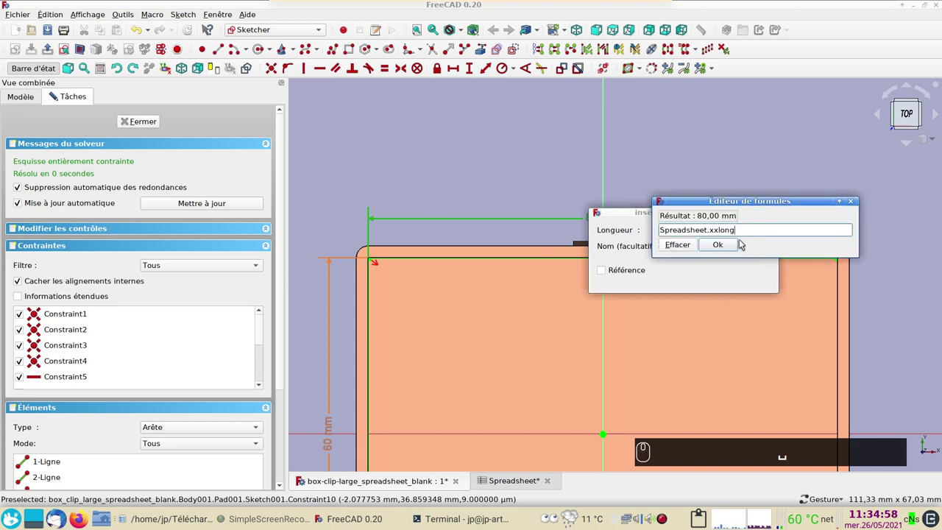
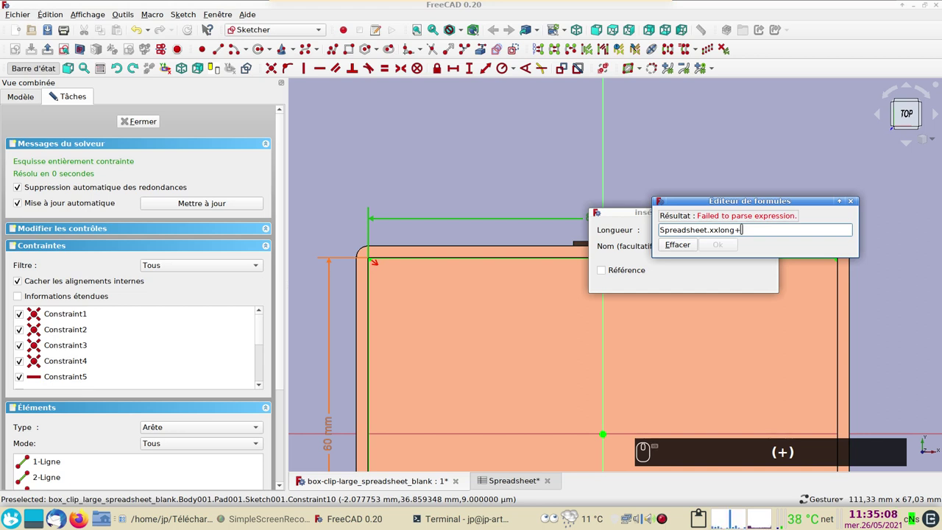
pyautogui.press('ctrl+v')
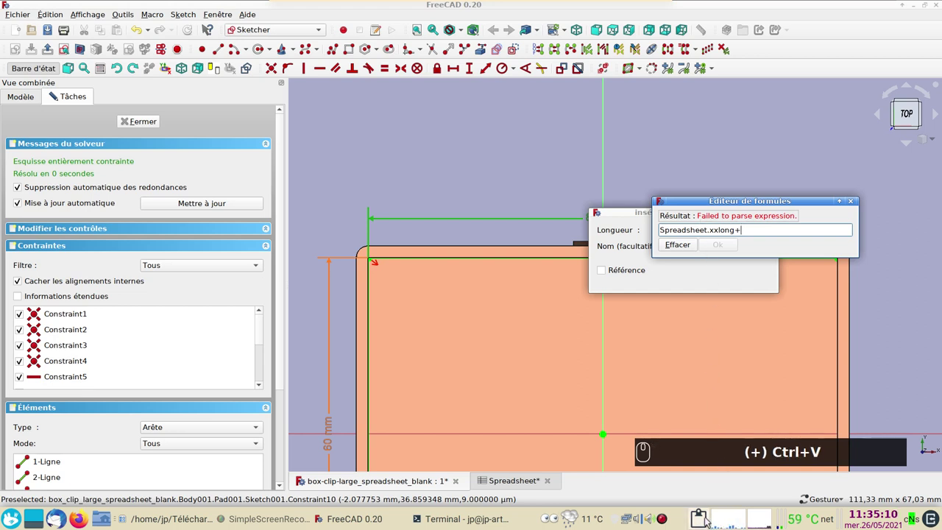
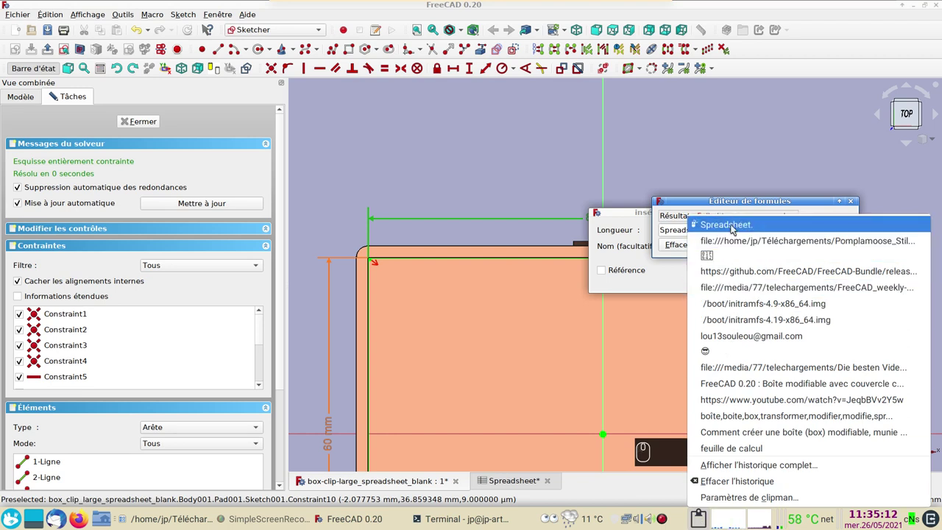
pyautogui.click(734, 228)
pyautogui.press('ctrl+v')
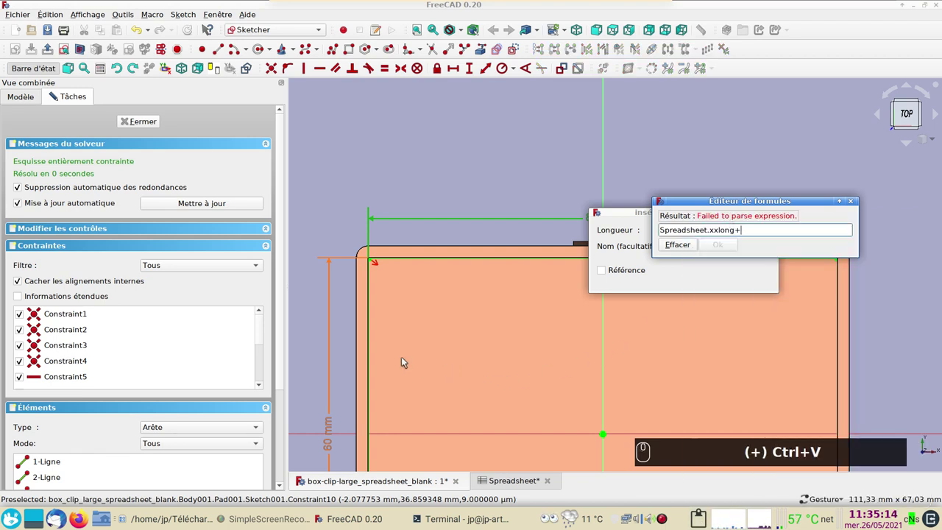
pyautogui.press('ctrl+v')
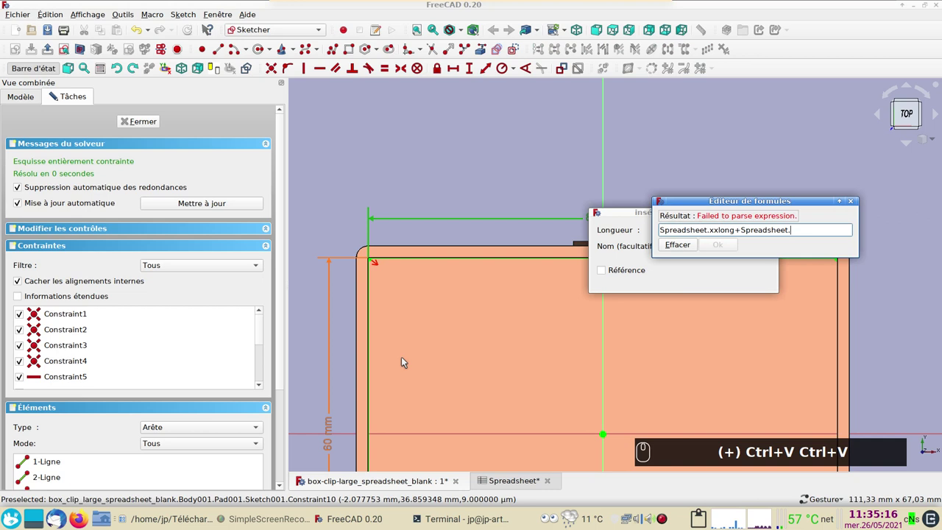
pyautogui.press('x')
pyautogui.press('x')
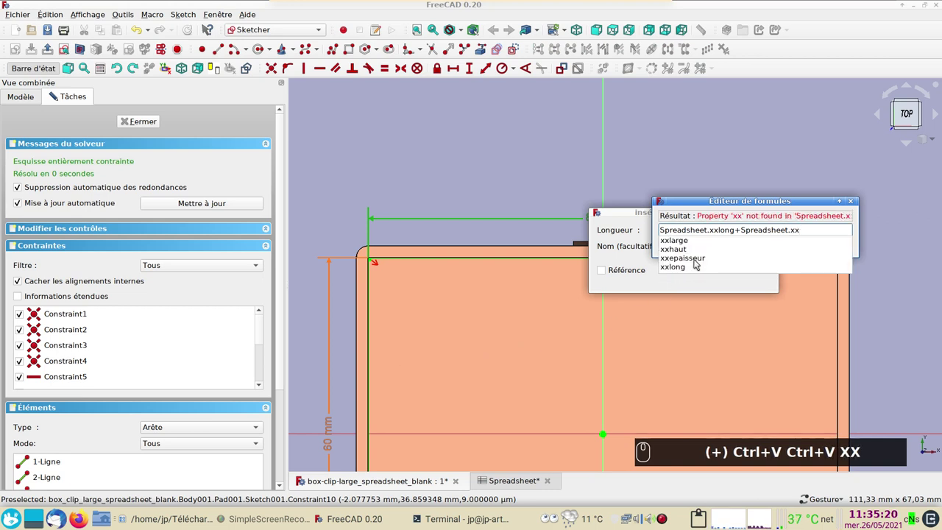
# - Complete the formula as Spreadsheet.xxlong+Spreadsheet.xxepaisseur*2+0.5 mm, giving 84.5 mm
pyautogui.click(696, 258)
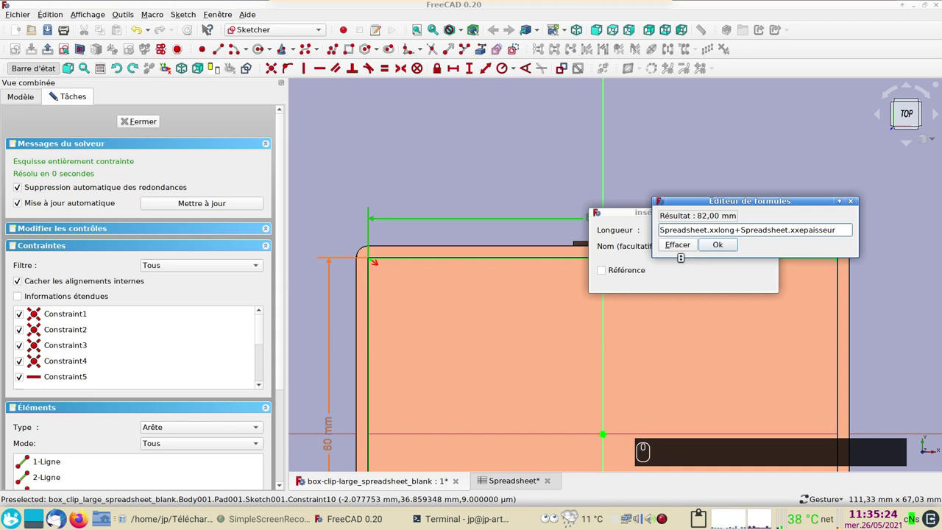
pyautogui.press('*')
pyautogui.press('KP_2')
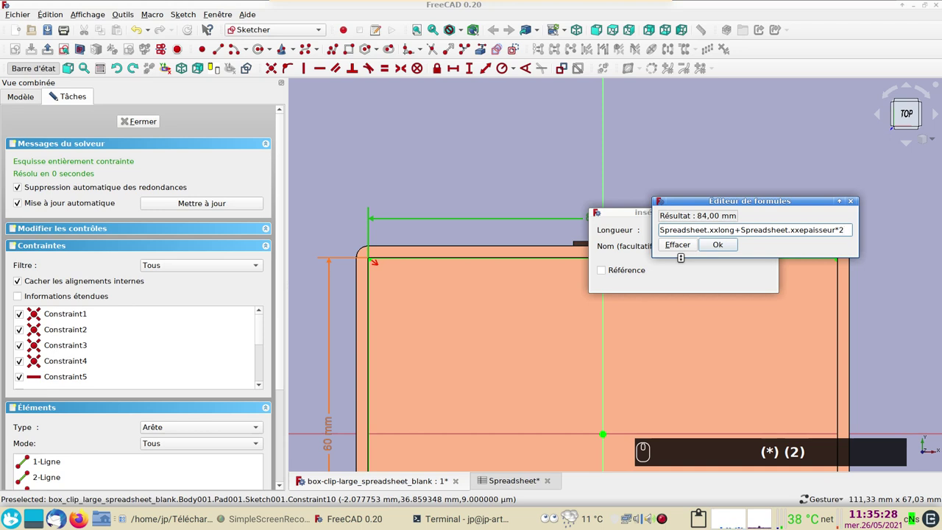
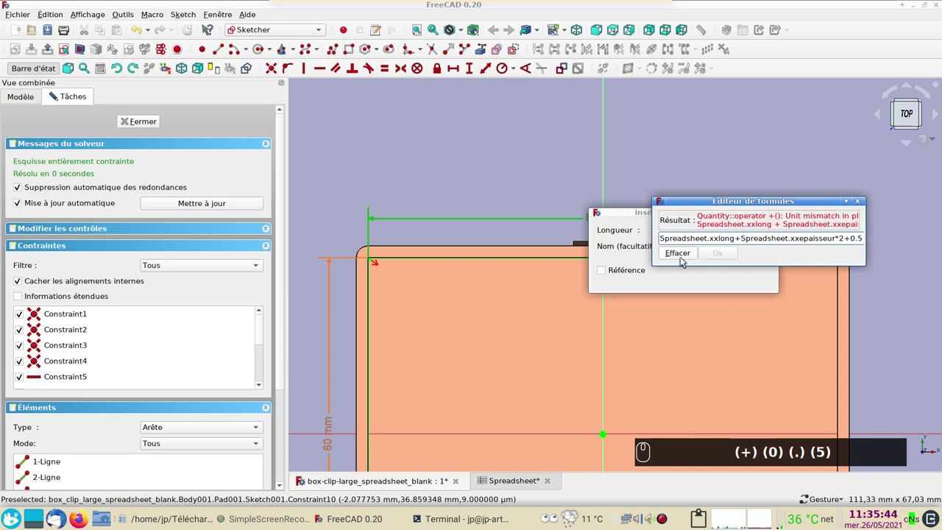
pyautogui.press('m')
pyautogui.press('m')
pyautogui.press('Return')
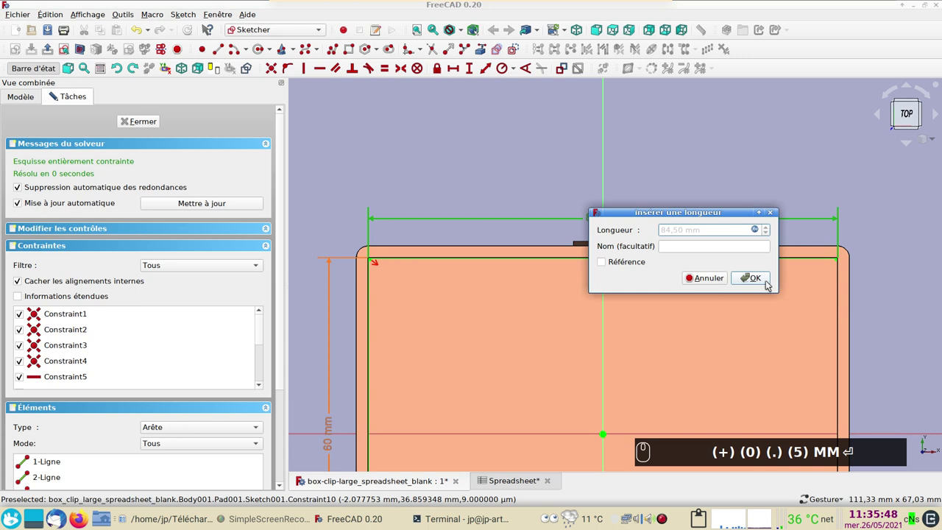
# - Accept the 84.5 mm width, then set the 60 mm side to Spreadsheet.xxlarge+Spreadsheet.xxepaisseur*2+0.5 mm, giving 64.5 mm
pyautogui.click(762, 281)
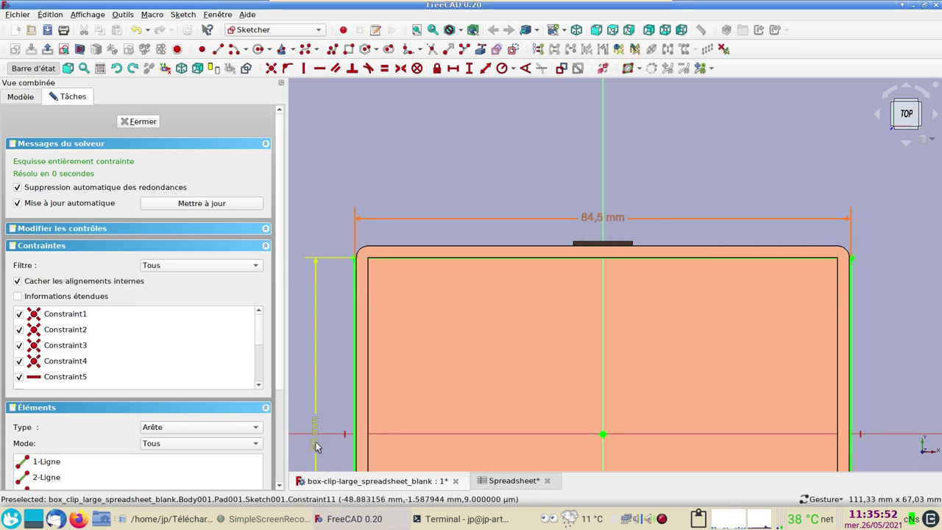
pyautogui.click(319, 445)
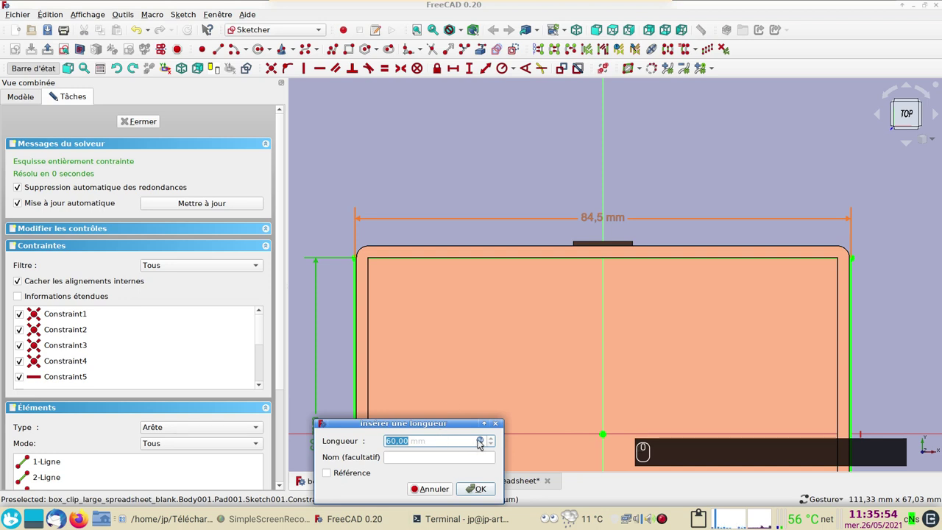
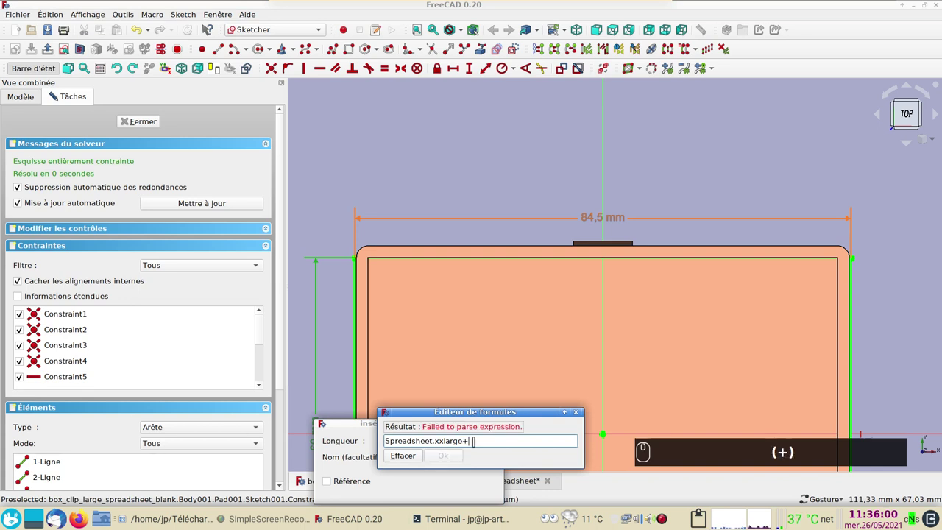
pyautogui.press('ctrl+v')
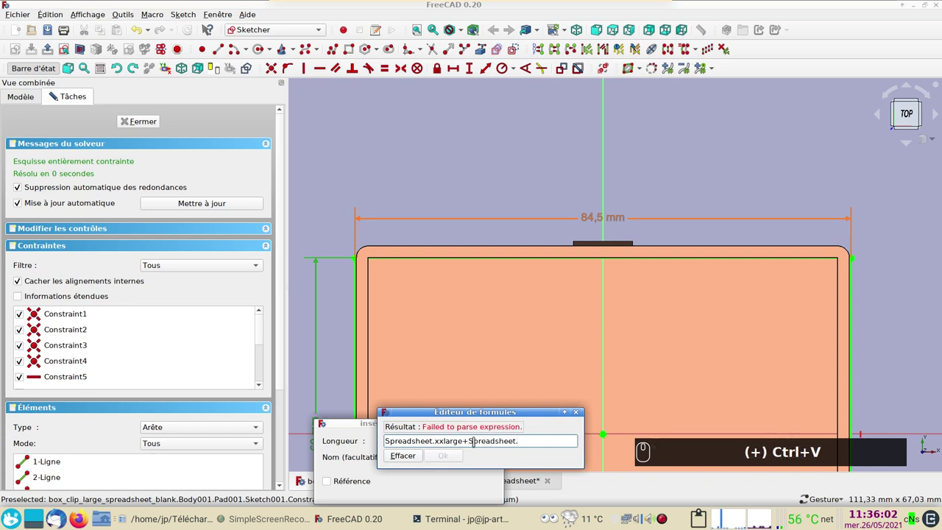
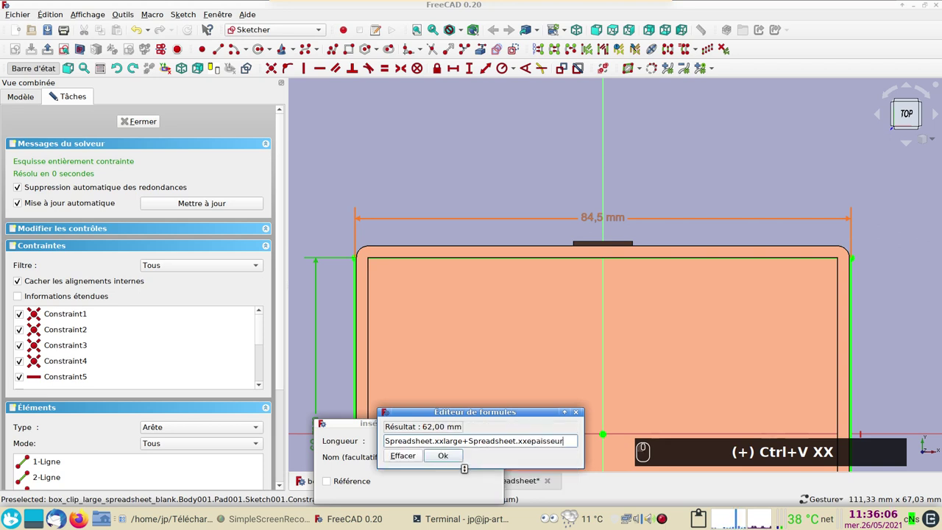
pyautogui.write('(*)')
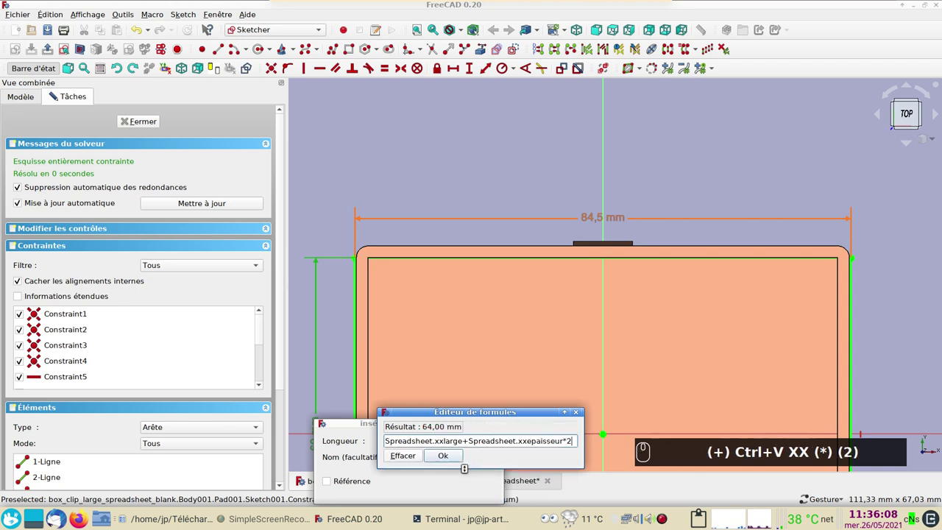
pyautogui.press('KP_Add')
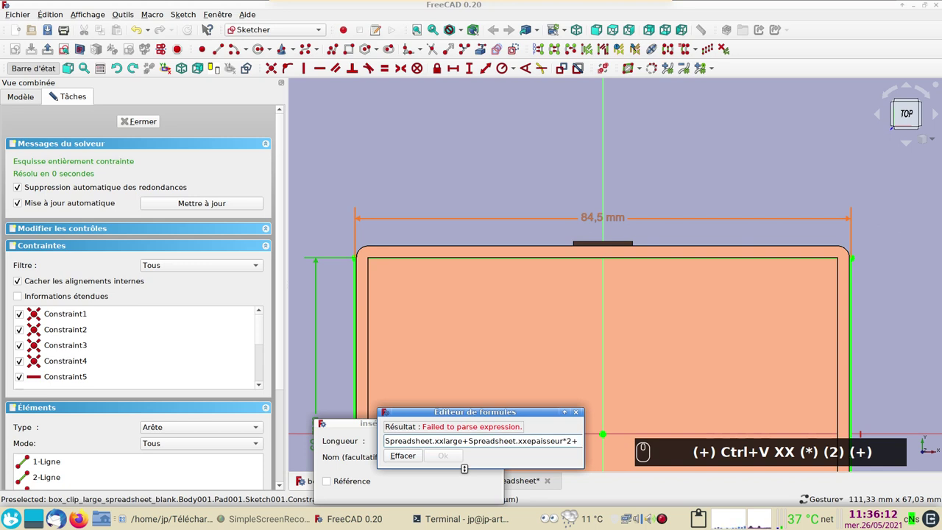
pyautogui.press('KP_Decimal')
pyautogui.press('5')
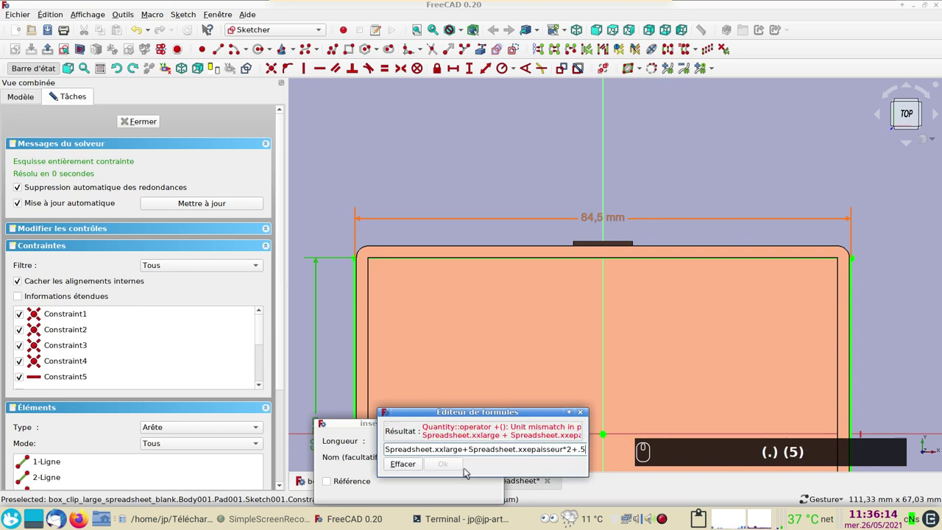
pyautogui.press('m')
pyautogui.press('m')
pyautogui.press('Return')
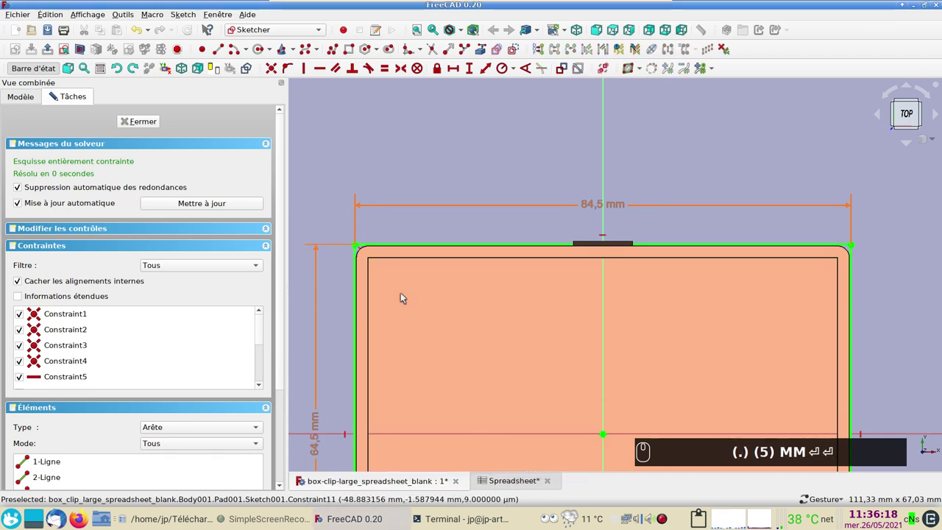
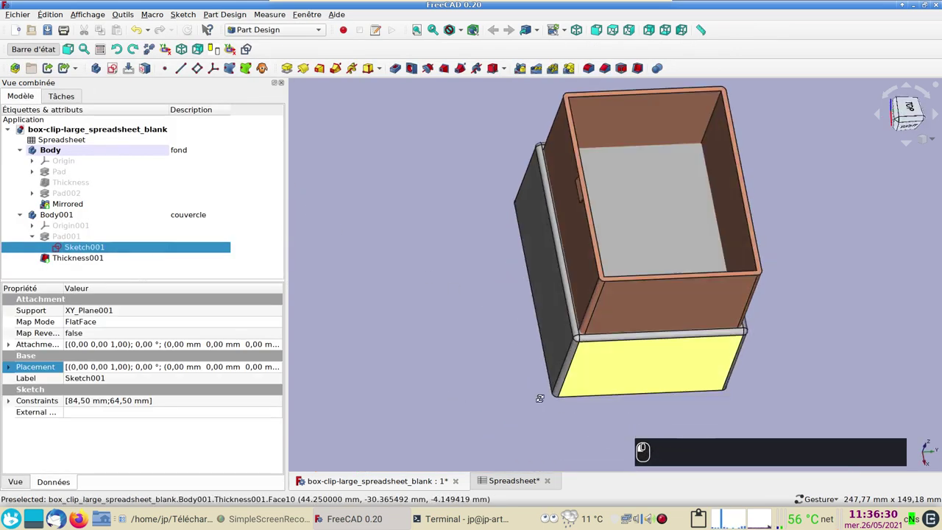
# - Clear Pad001's spreadsheet length formula and set a fixed 10 mm, making the lid a shallow tray
pyautogui.click(428, 299)
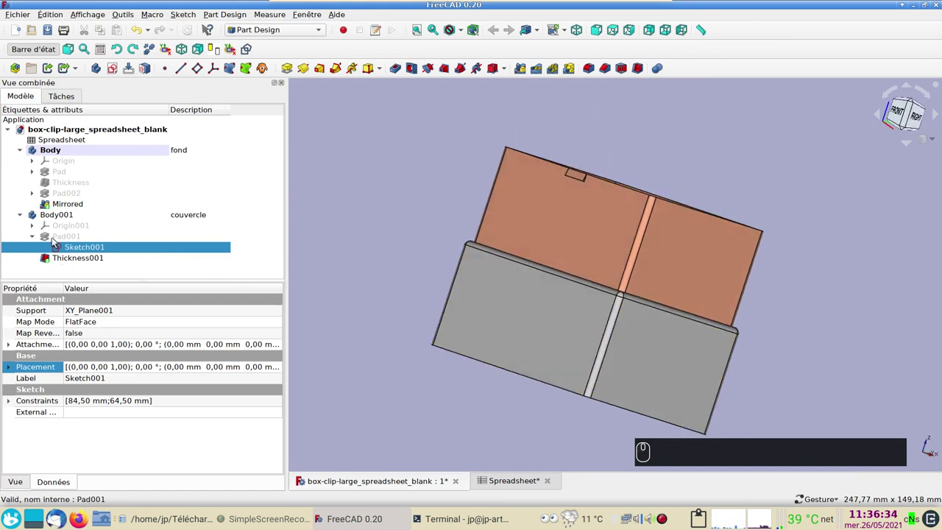
pyautogui.click(55, 240)
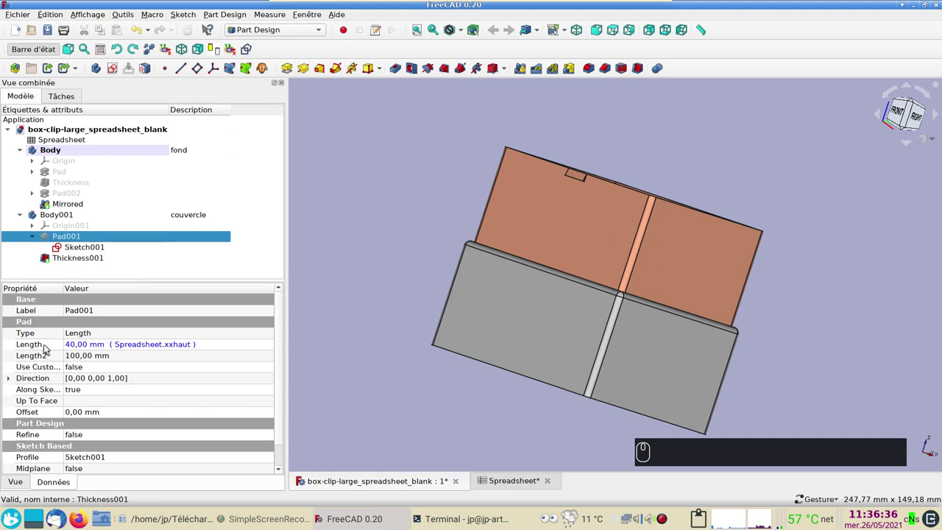
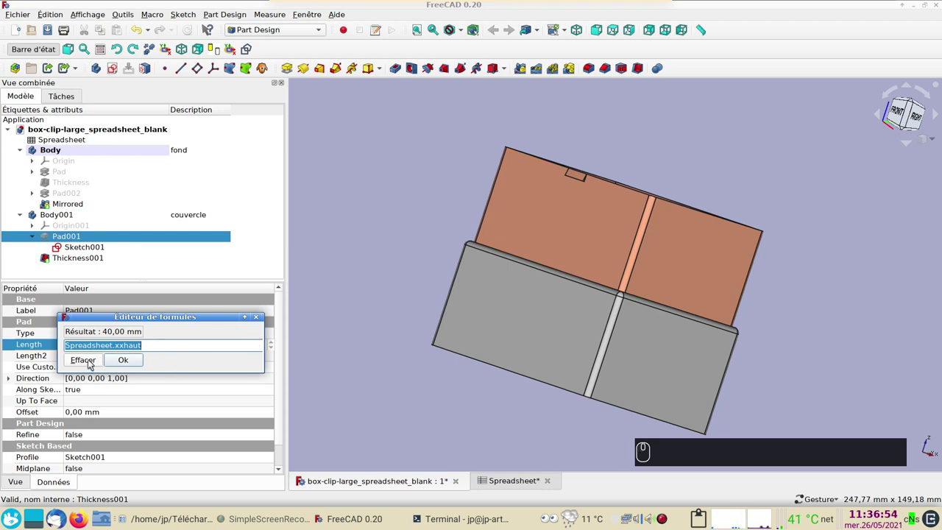
pyautogui.click(92, 363)
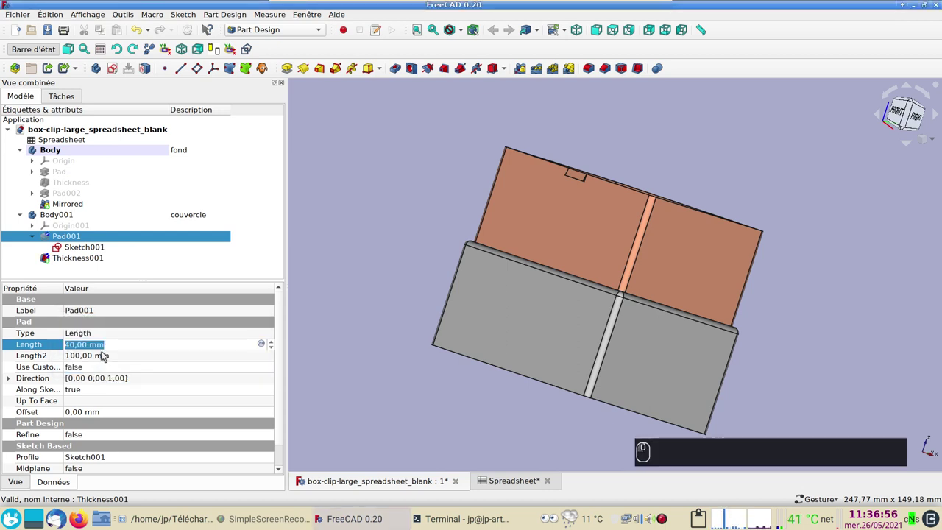
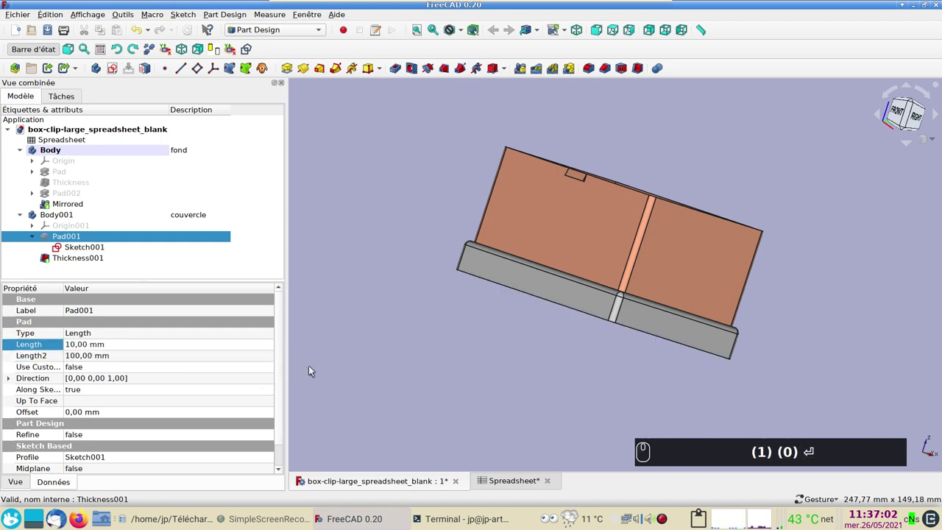
pyautogui.moveTo(496, 357); pyautogui.dragTo(731, 262)
pyautogui.write('(1) (0) ⏎')
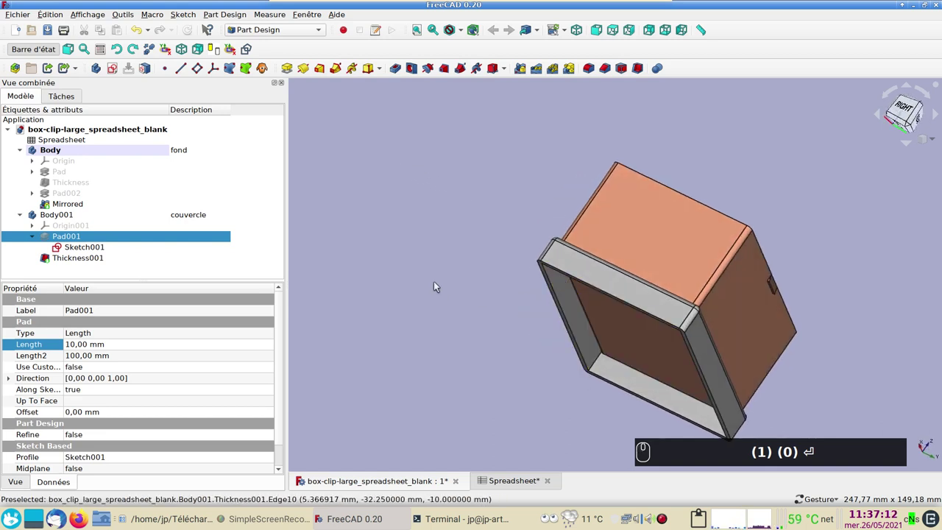
pyautogui.click(284, 281)
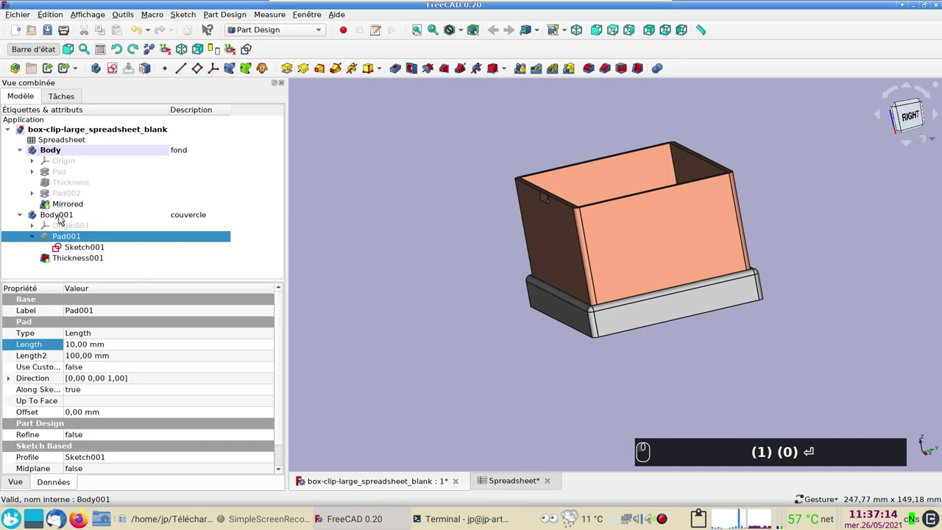
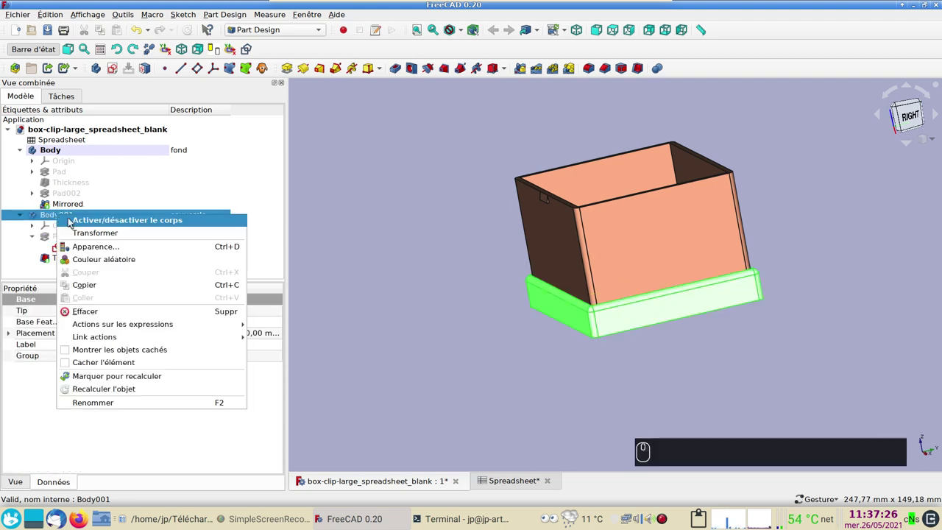
# - Make the couvercle lid body Body001 the active body
pyautogui.click(76, 219)
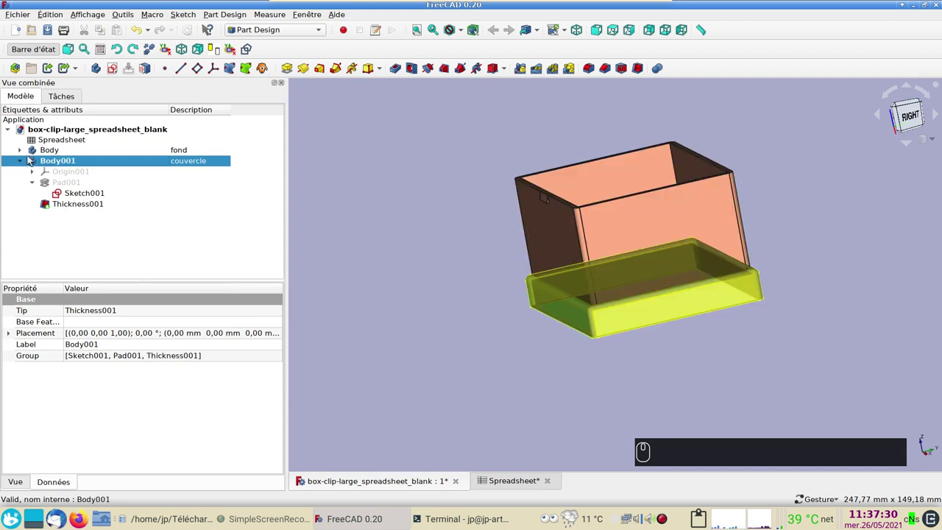
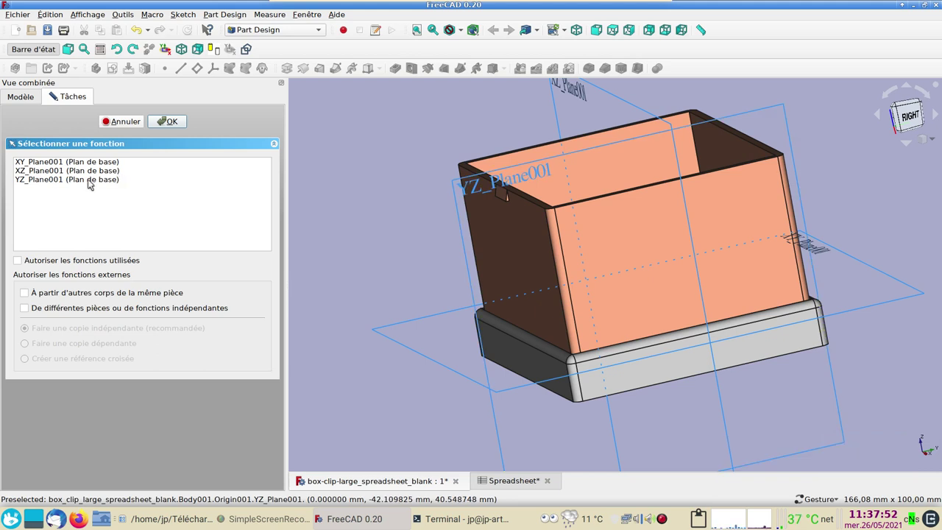
# - Attach the new Sketch003 to YZ_Plane001 and orbit to view the lid rim
pyautogui.click(92, 183)
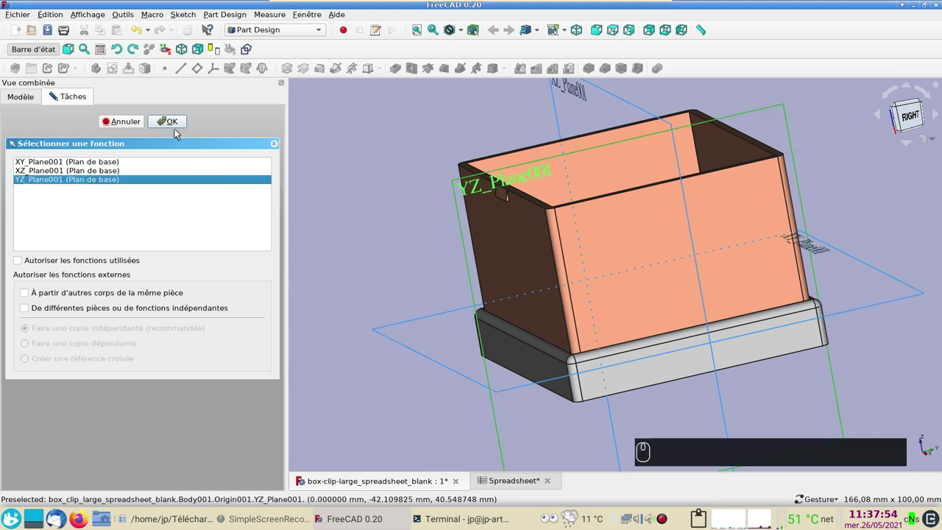
pyautogui.click(176, 125)
pyautogui.scroll(3)
pyautogui.moveTo(425, 305); pyautogui.dragTo(356, 327)
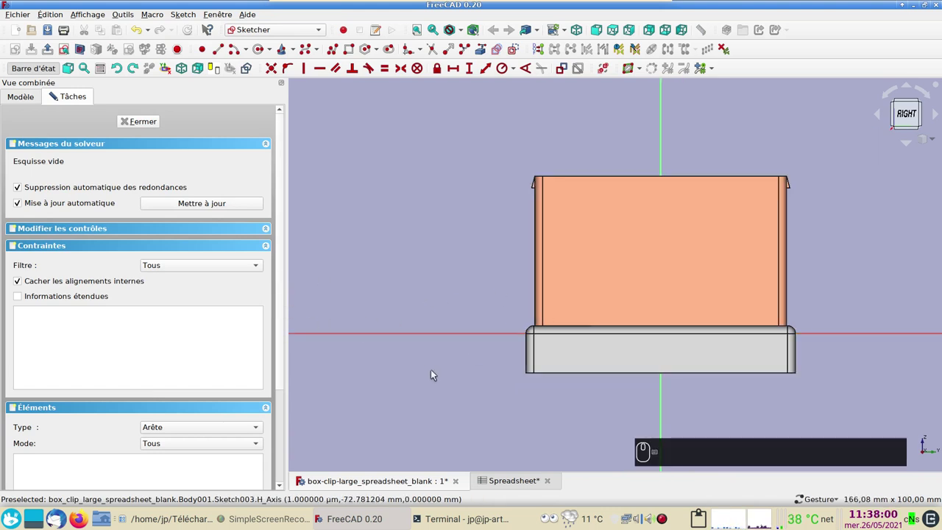
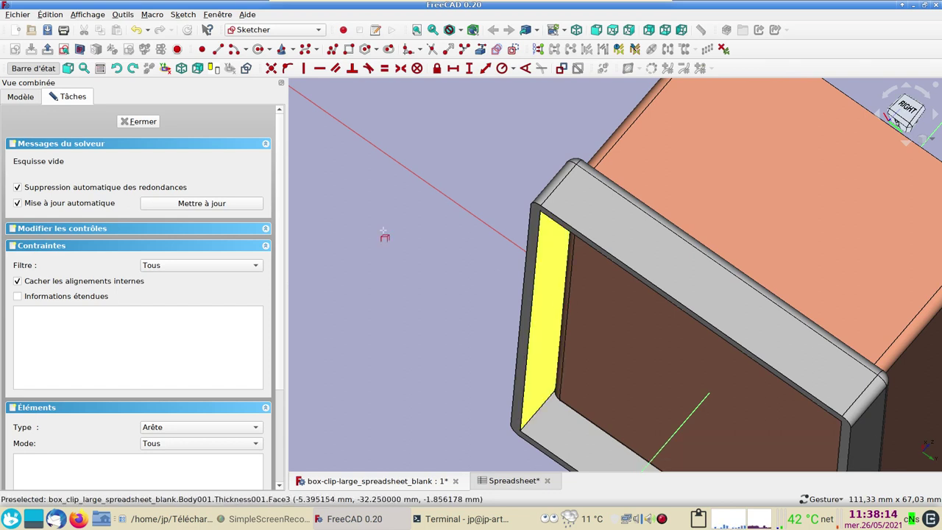
# - Switch to the model tree, toggle visibility with space, and return to the sketch's Tâches panel
pyautogui.click(24, 96)
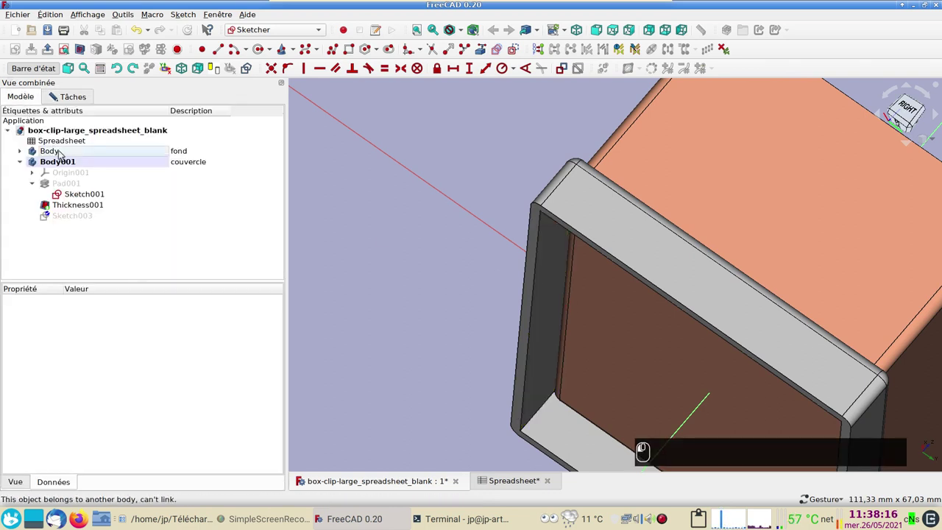
pyautogui.press('space')
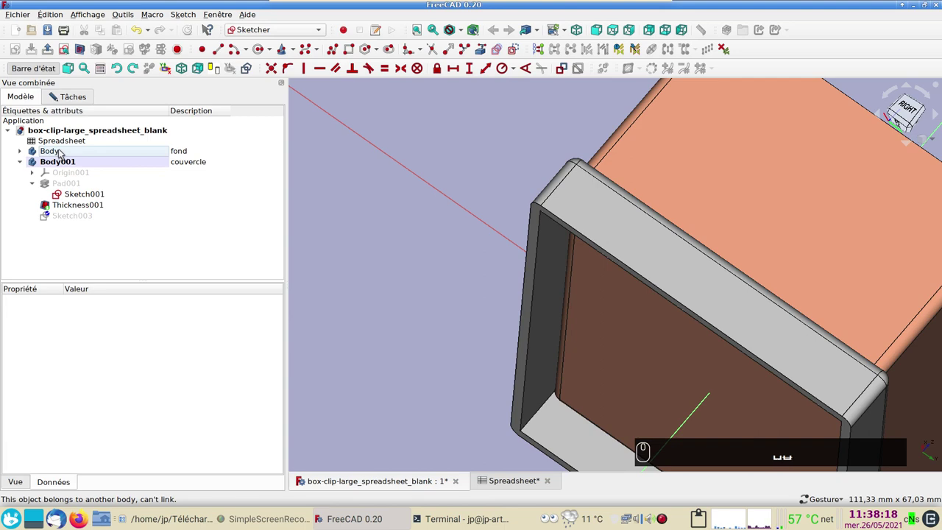
pyautogui.click(19, 98)
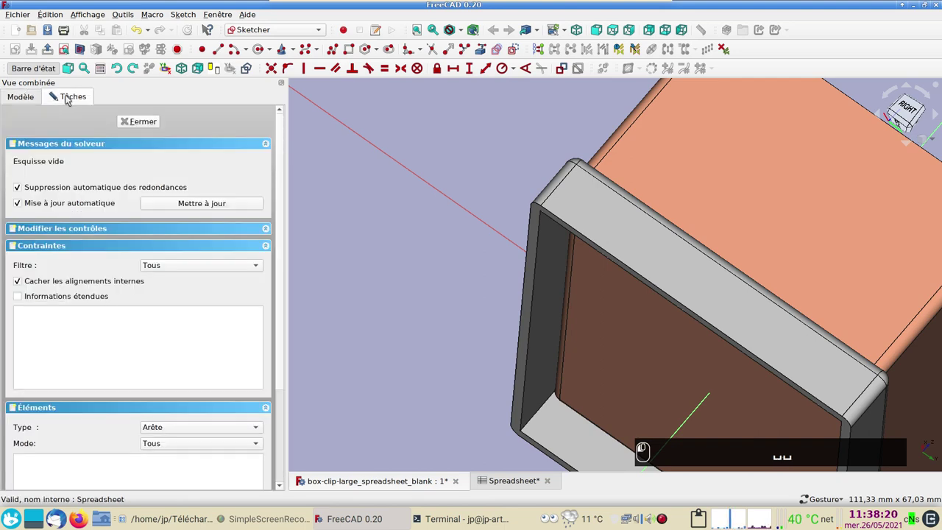
pyautogui.click(140, 126)
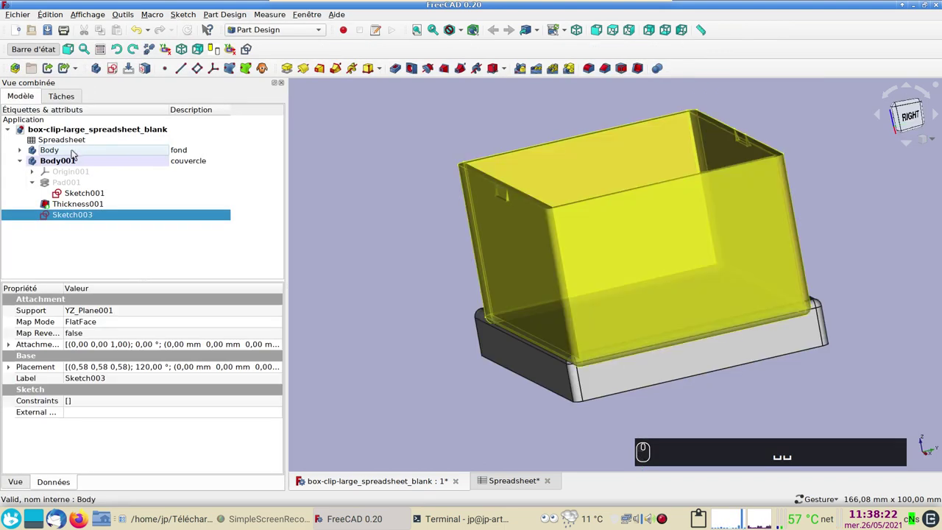
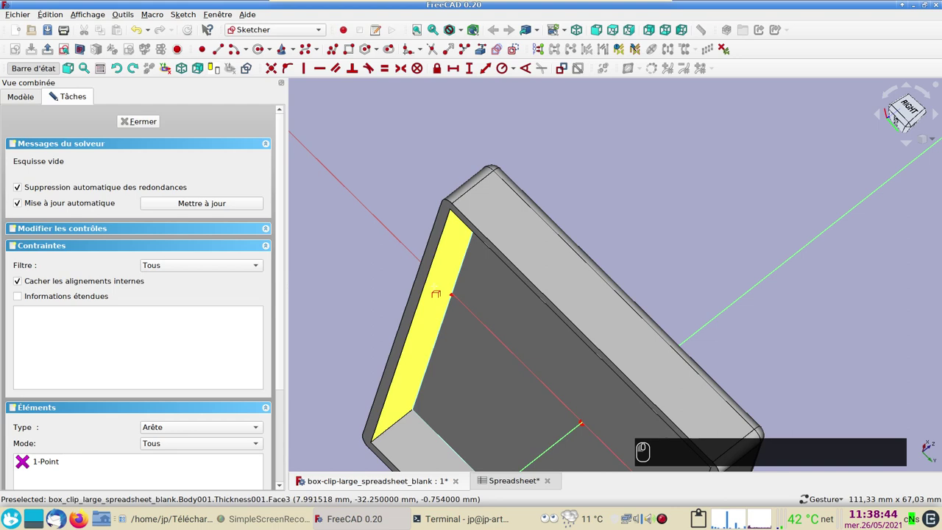
pyautogui.click(253, 273)
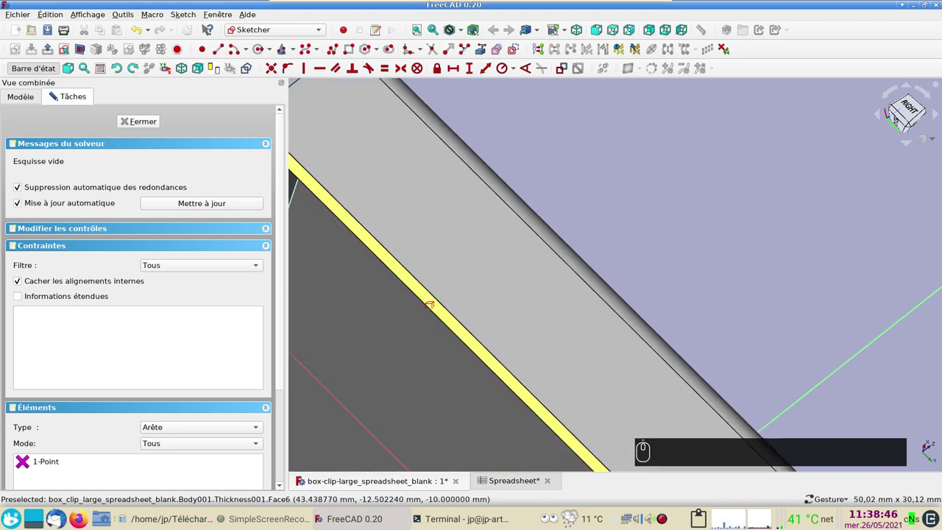
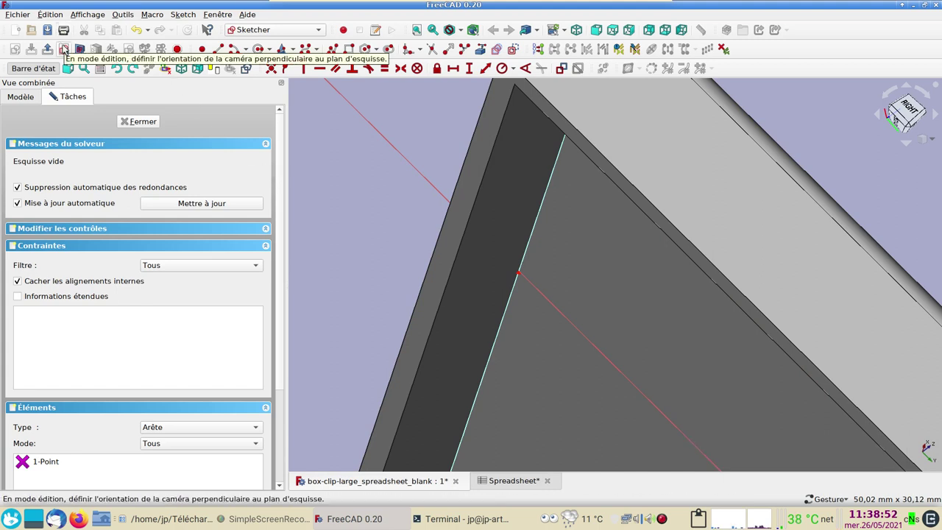
# - View the sketch plane head-on and zoom onto the lid's rounded rim corner
pyautogui.click(66, 48)
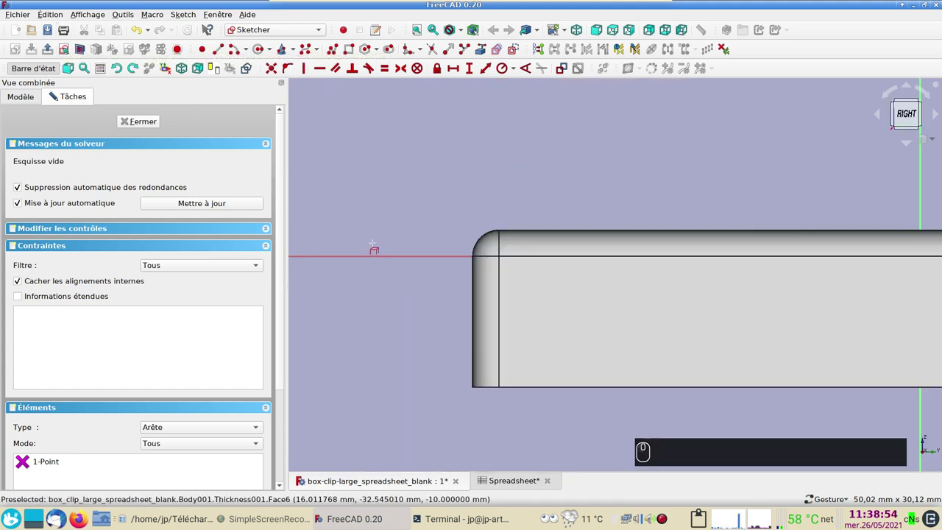
pyautogui.scroll(3)
pyautogui.scroll(3)
pyautogui.click(468, 35)
pyautogui.click(479, 68)
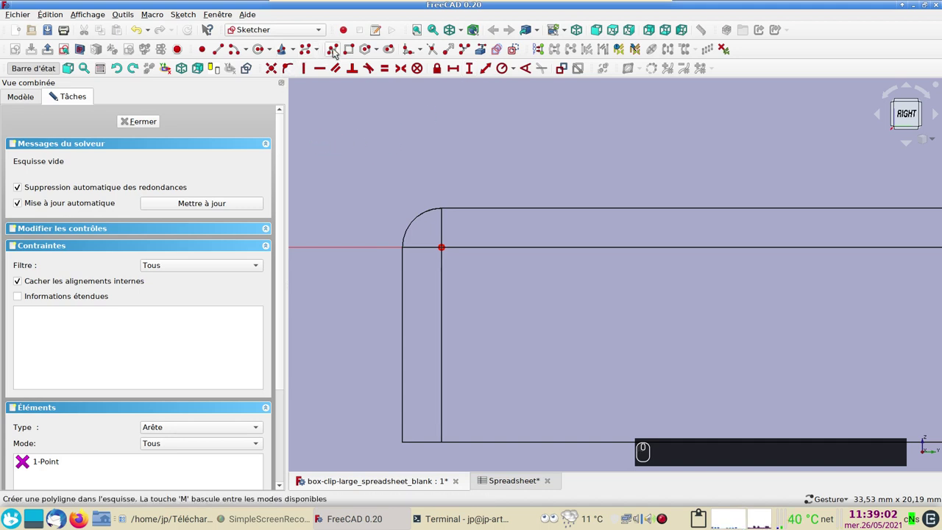
# - Draw the notch polyline with a 3.2 mm vertical segment
pyautogui.click(336, 52)
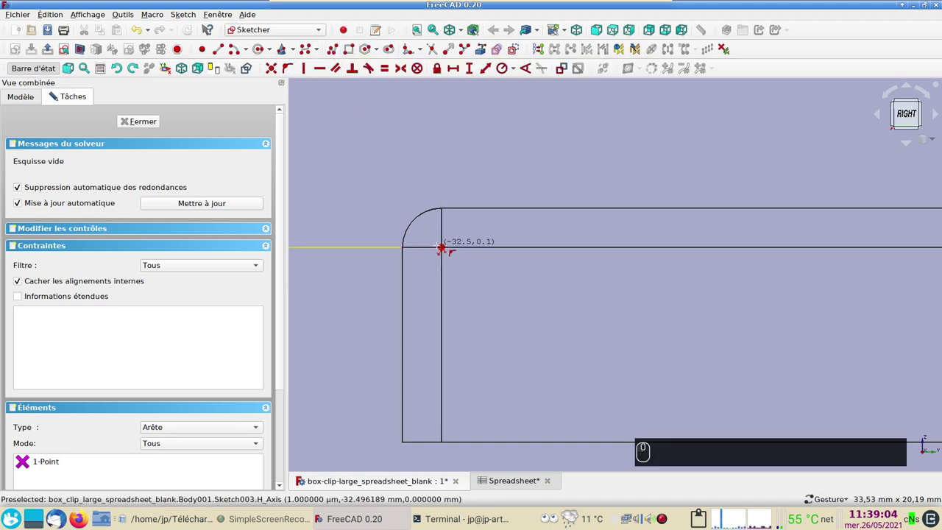
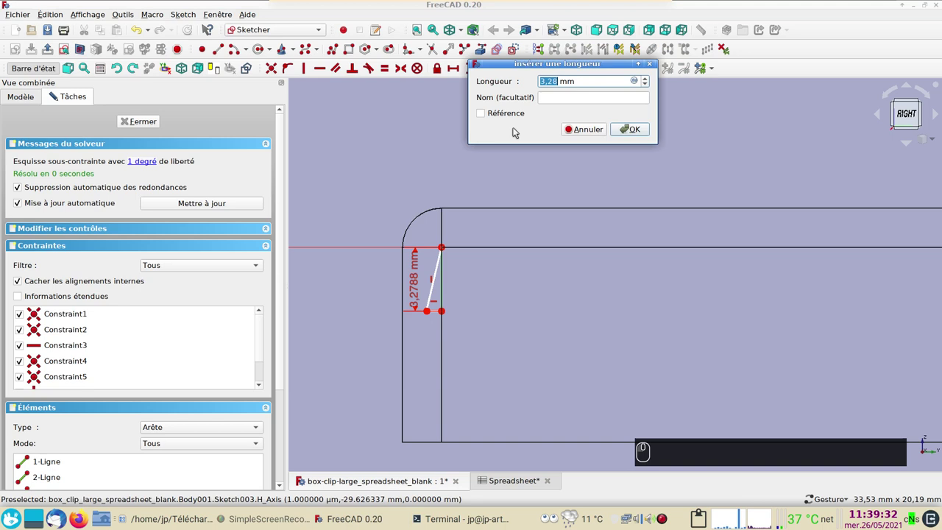
pyautogui.write('(3)')
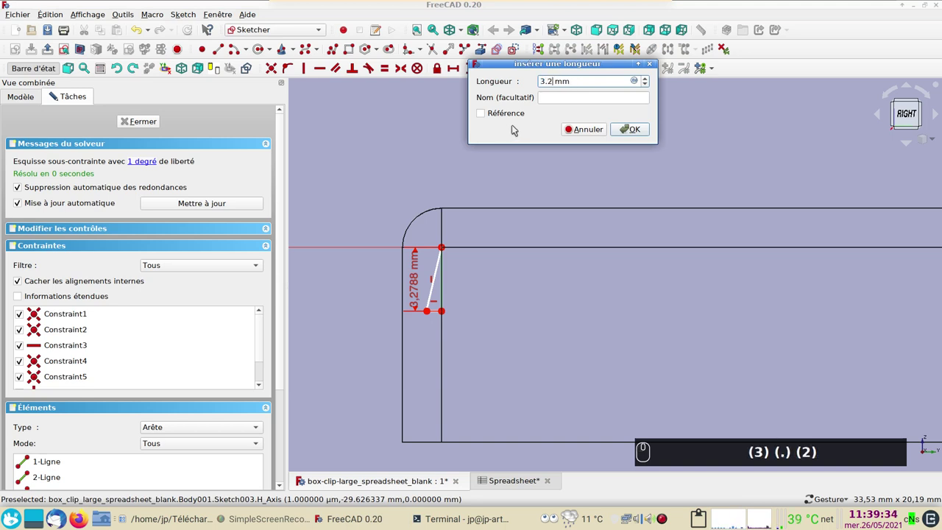
pyautogui.press('Return')
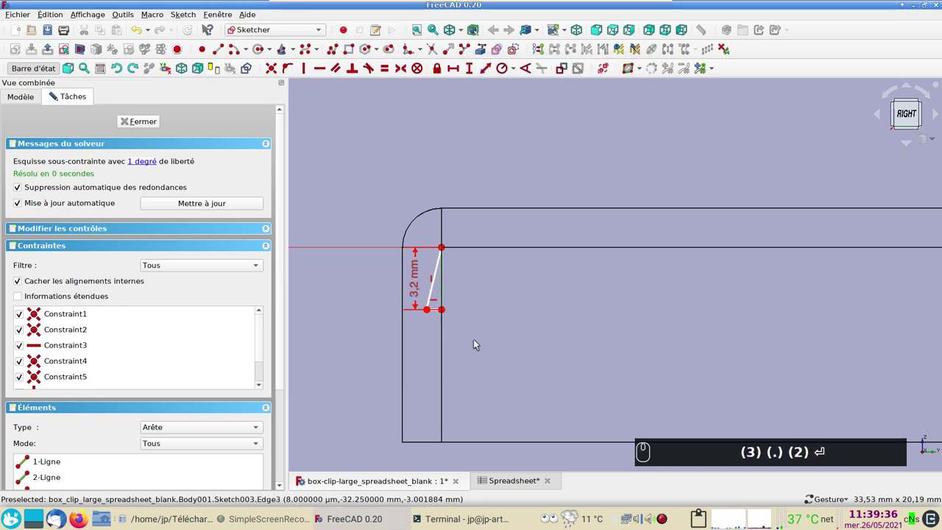
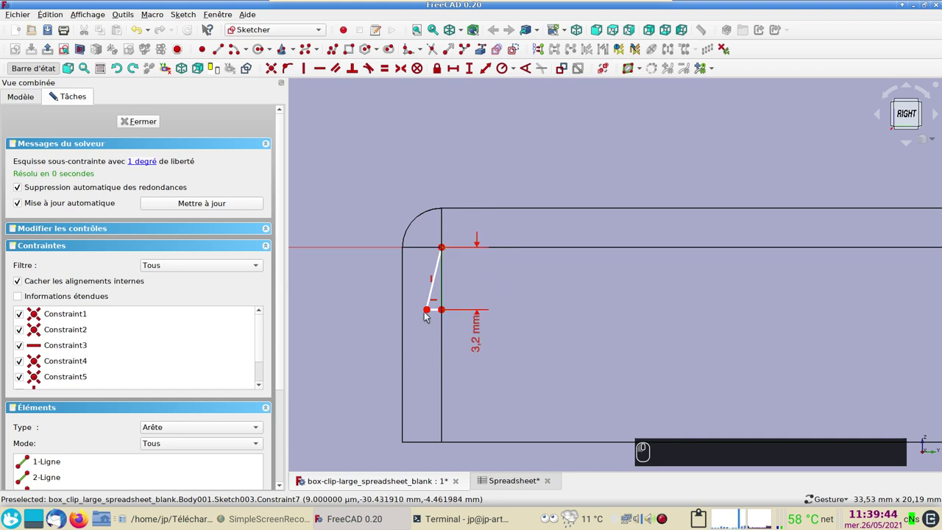
# - Constrain the notch's bottom line to 0.8 mm wide and close the fully constrained sketch
pyautogui.click(441, 318)
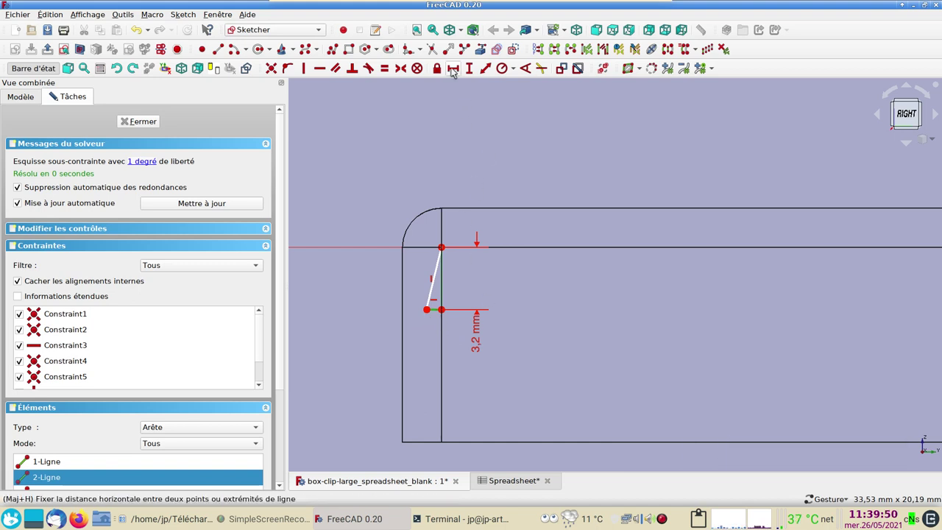
pyautogui.click(455, 71)
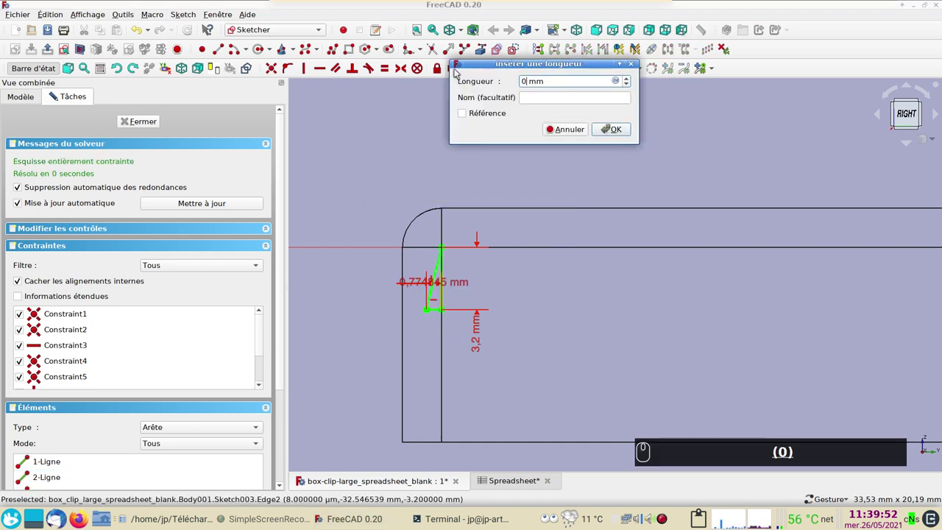
pyautogui.press('Return')
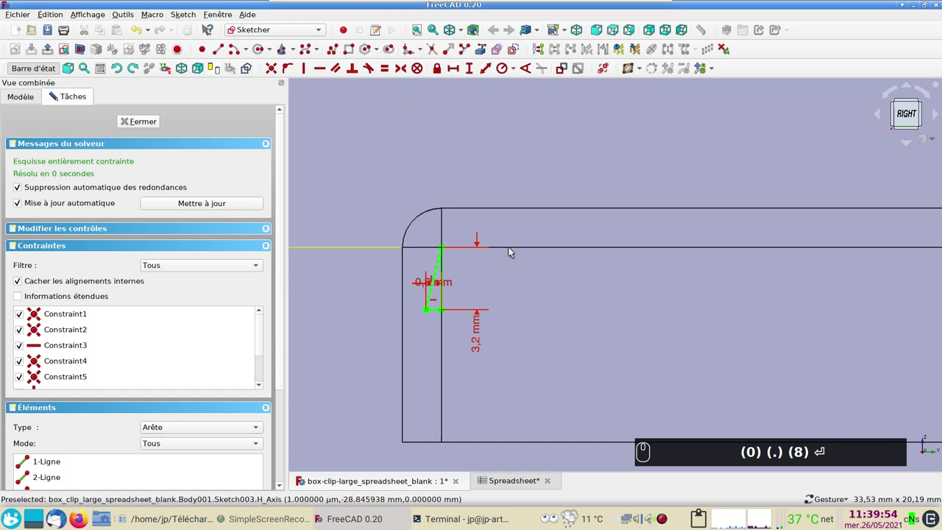
pyautogui.write('(0) (.) (8) ⏎')
pyautogui.click(191, 200)
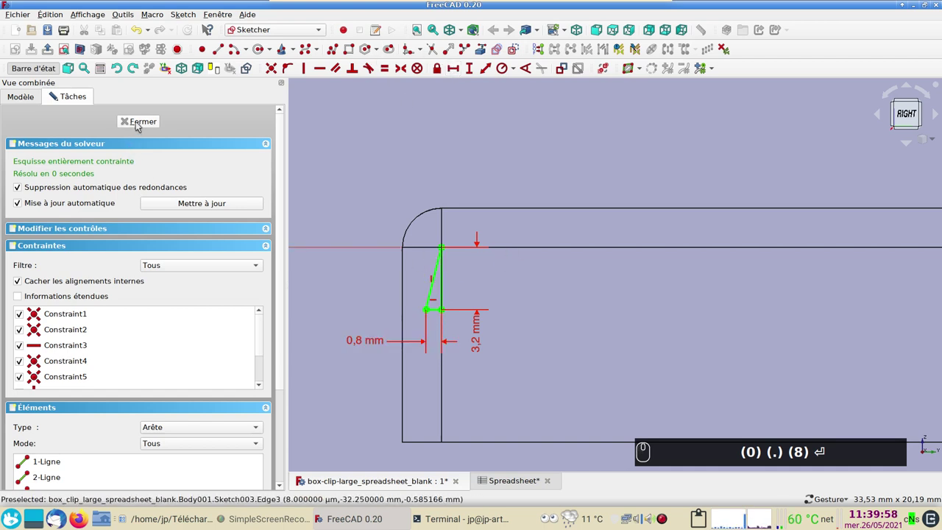
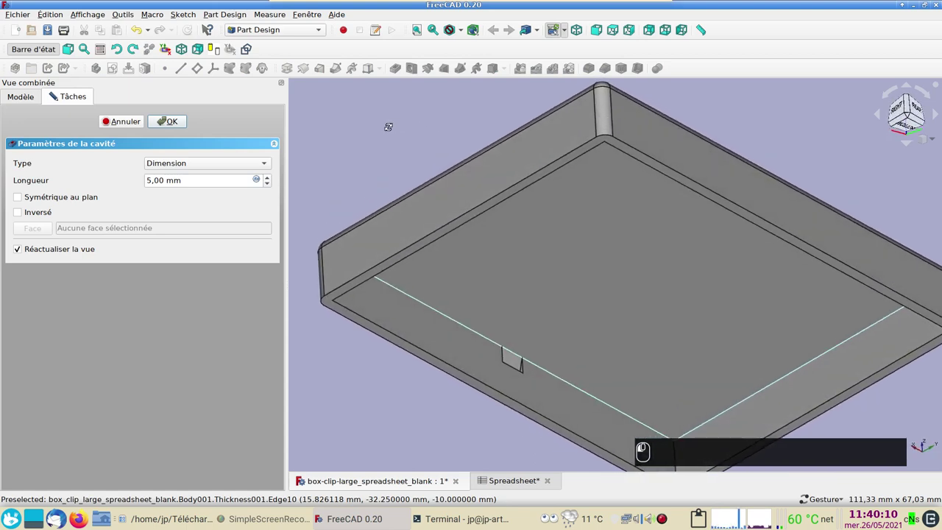
# - Pocket the notch 5 mm symmetric to the sketch plane and show the model in wireframe
pyautogui.click(381, 178)
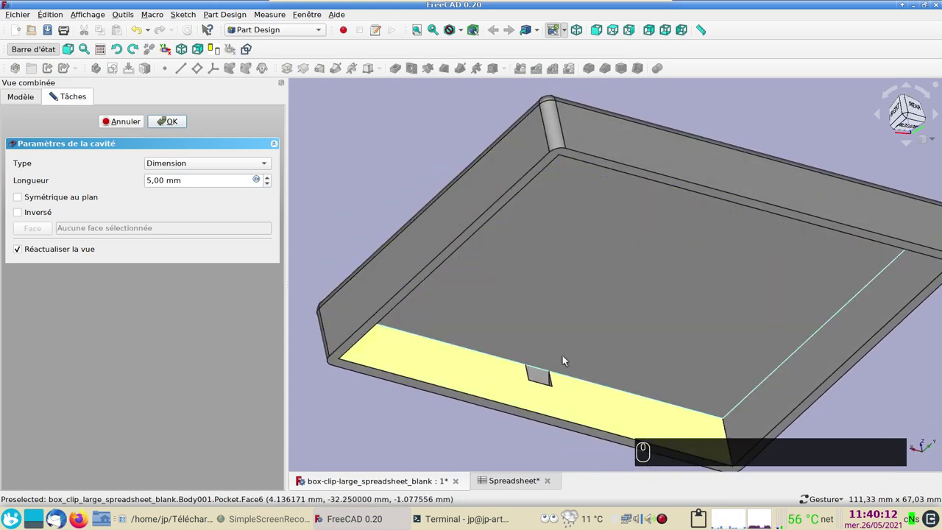
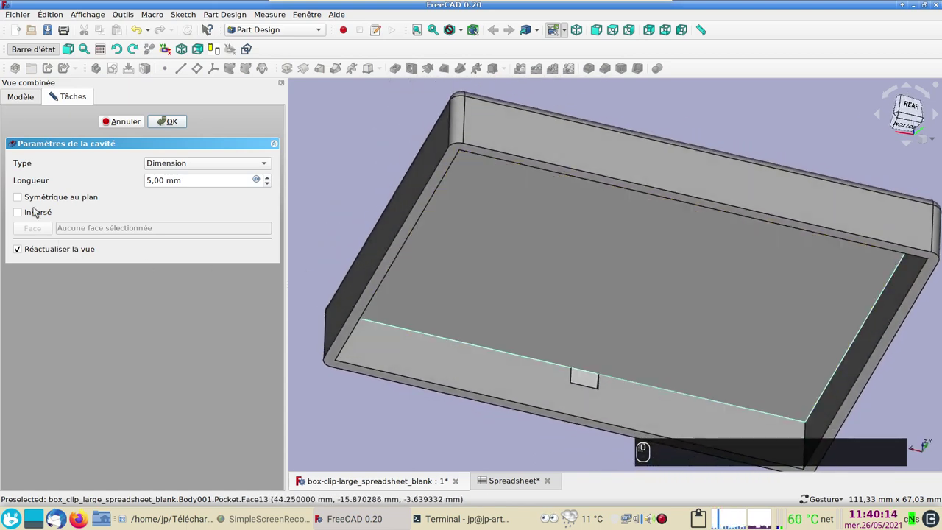
pyautogui.click(21, 201)
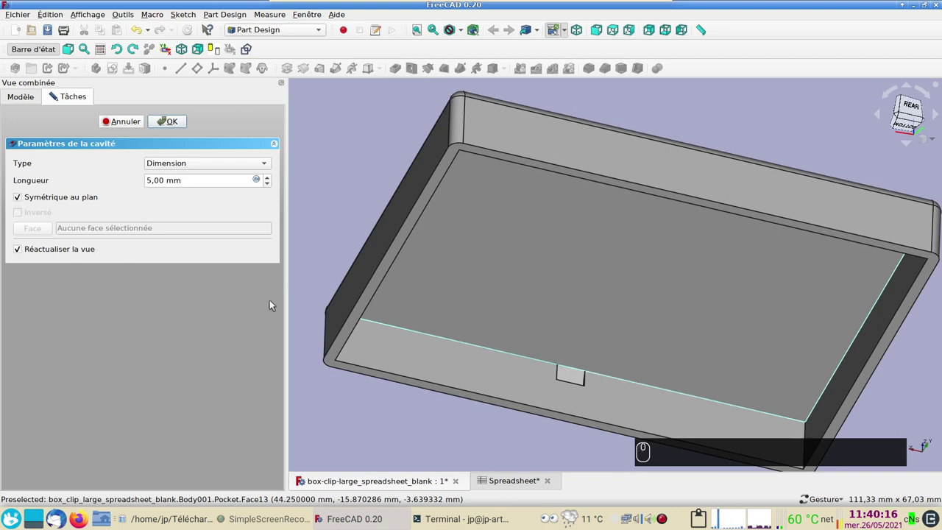
pyautogui.moveTo(453, 312); pyautogui.dragTo(168, 128)
pyautogui.click(168, 128)
pyautogui.click(541, 154)
pyautogui.press('2')
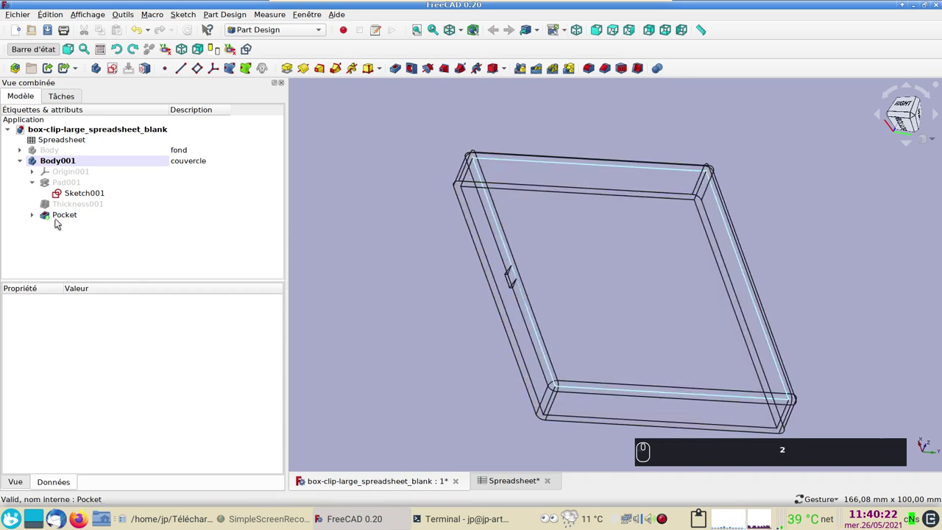
# - Mirror the notch pocket about the vertical sketch axis onto the opposite lid wall
pyautogui.click(89, 232)
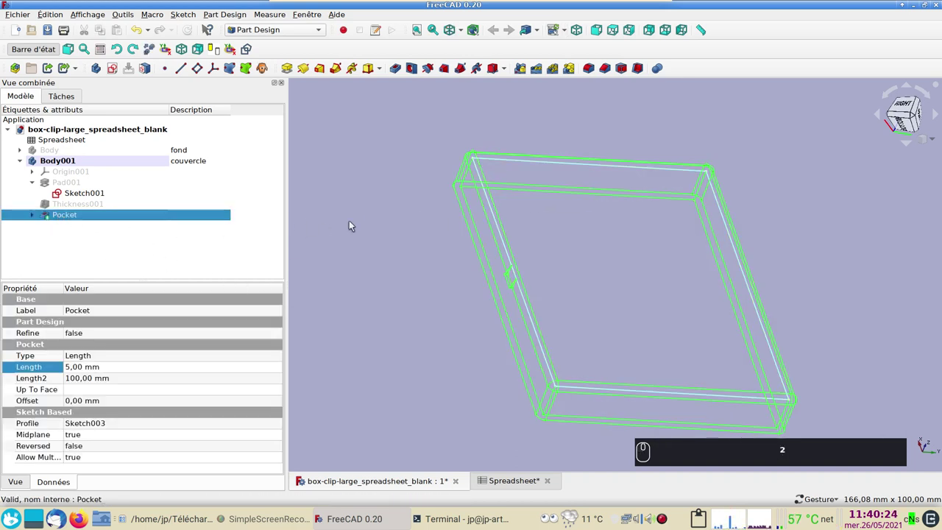
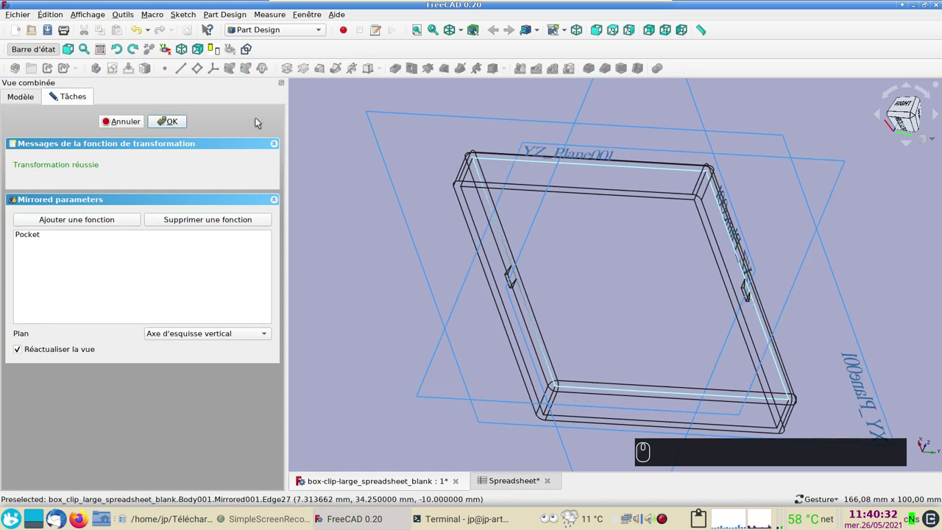
pyautogui.click(189, 131)
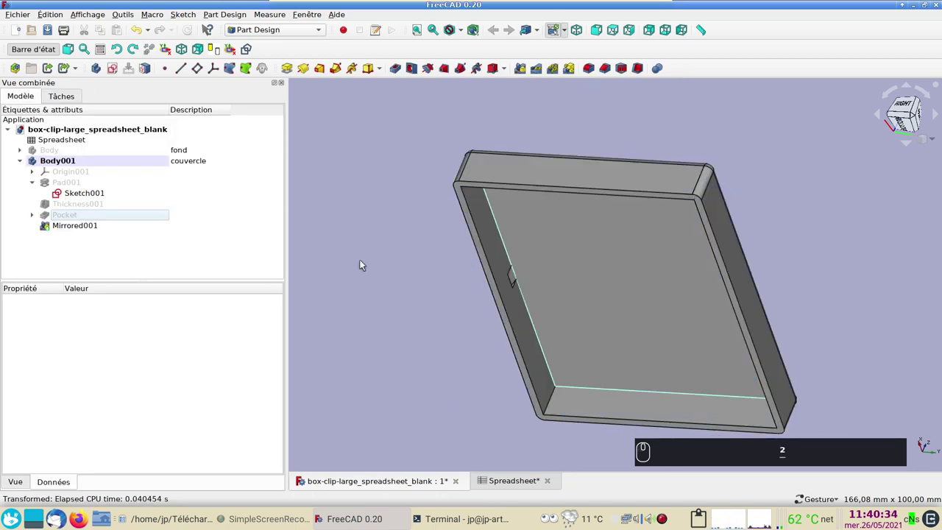
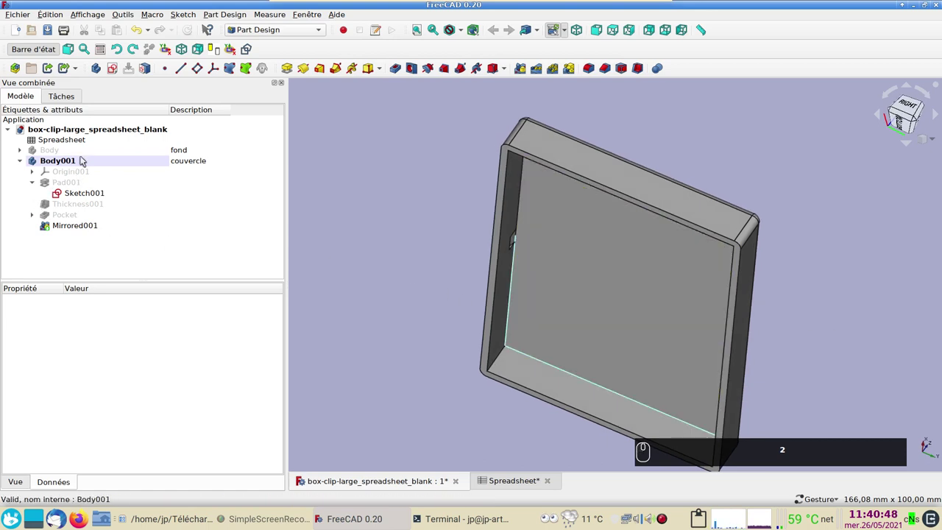
# - Show the fond body and set the couvercle lid's shape colour to purple #aa55ff
pyautogui.click(83, 156)
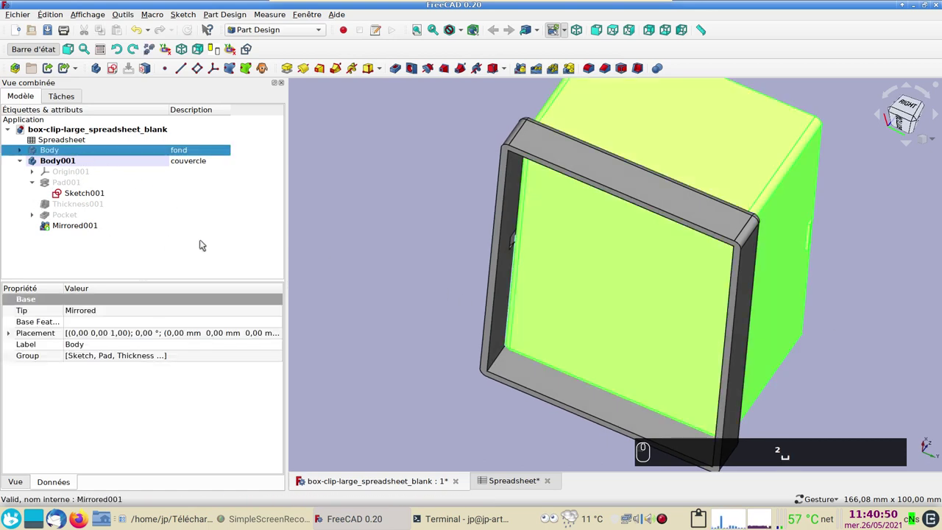
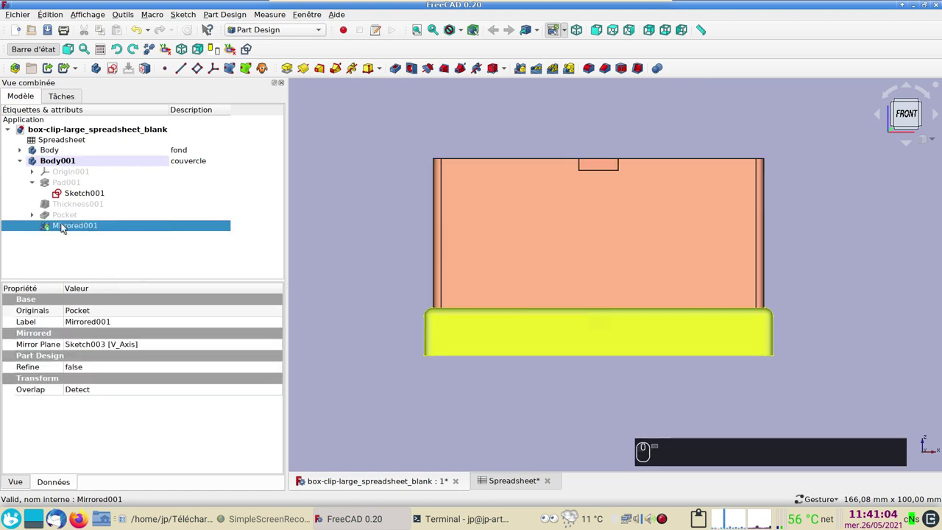
pyautogui.press('ctrl+d')
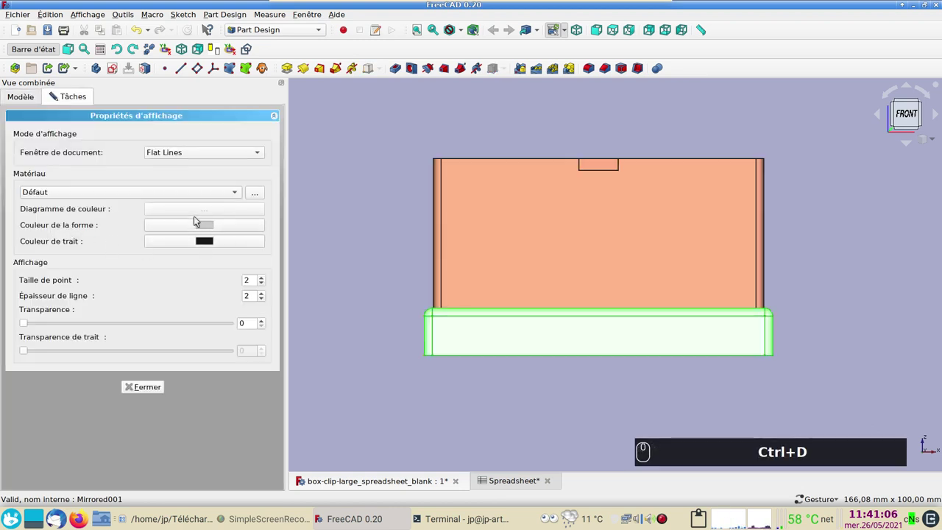
pyautogui.click(206, 226)
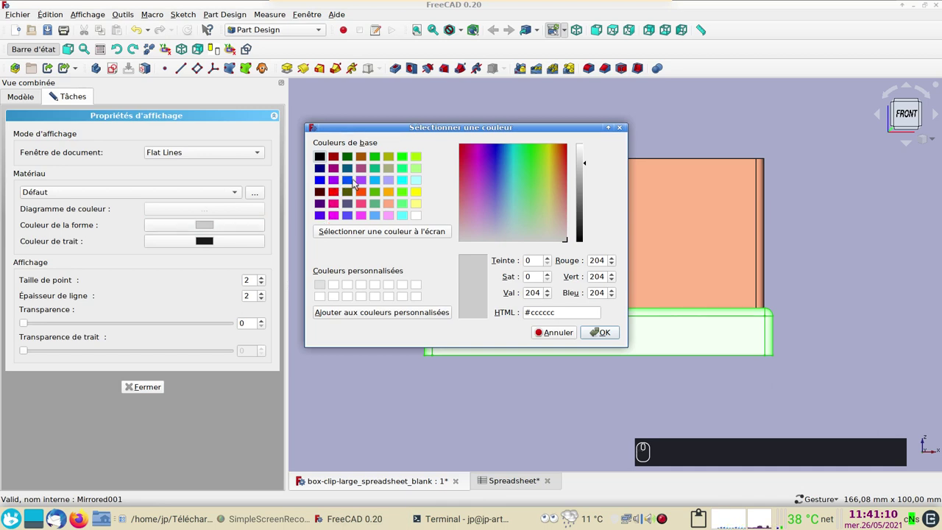
pyautogui.click(367, 183)
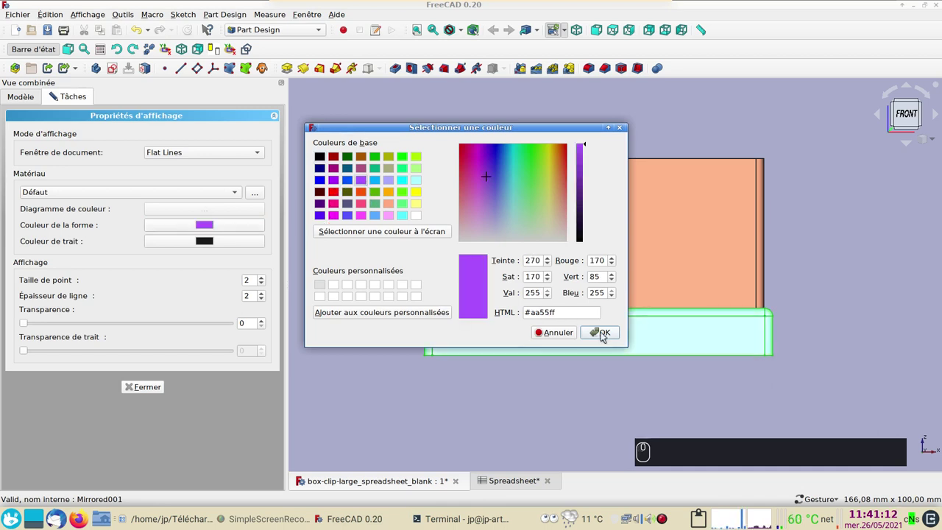
pyautogui.click(524, 340)
pyautogui.click(409, 424)
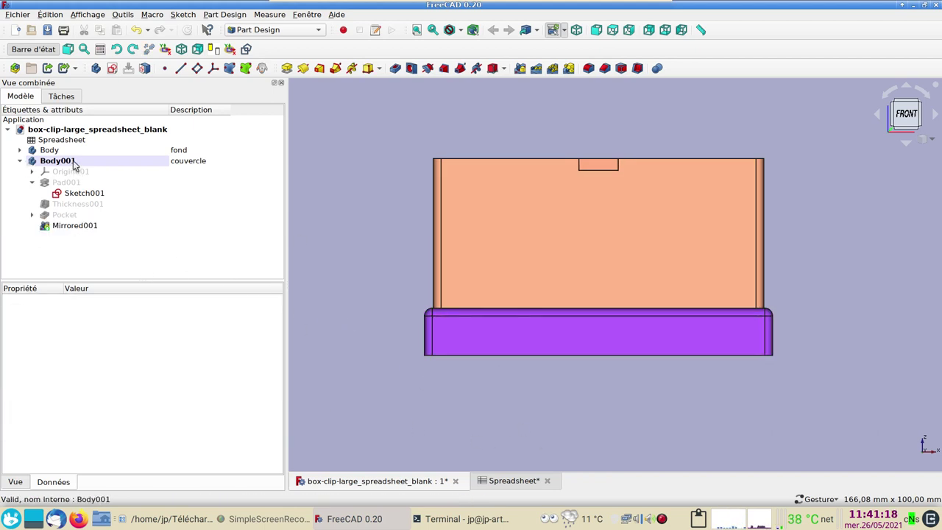
pyautogui.click(78, 164)
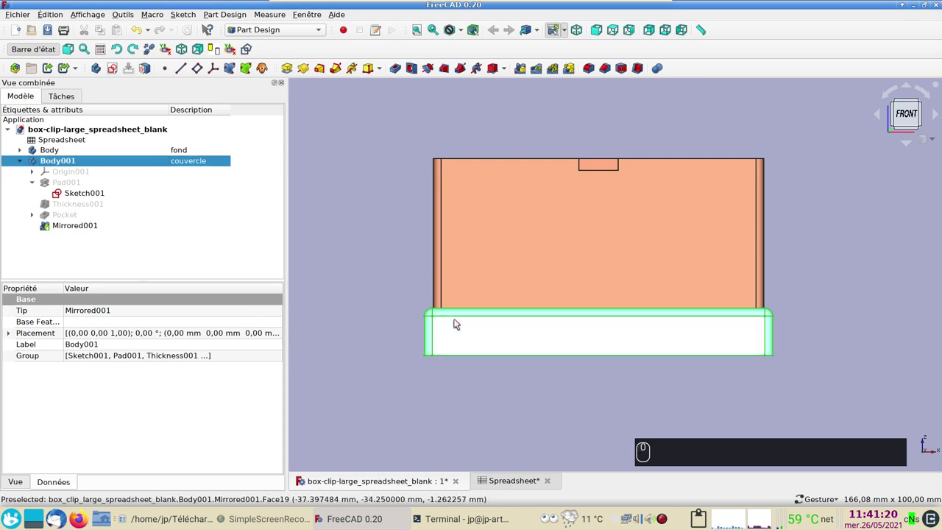
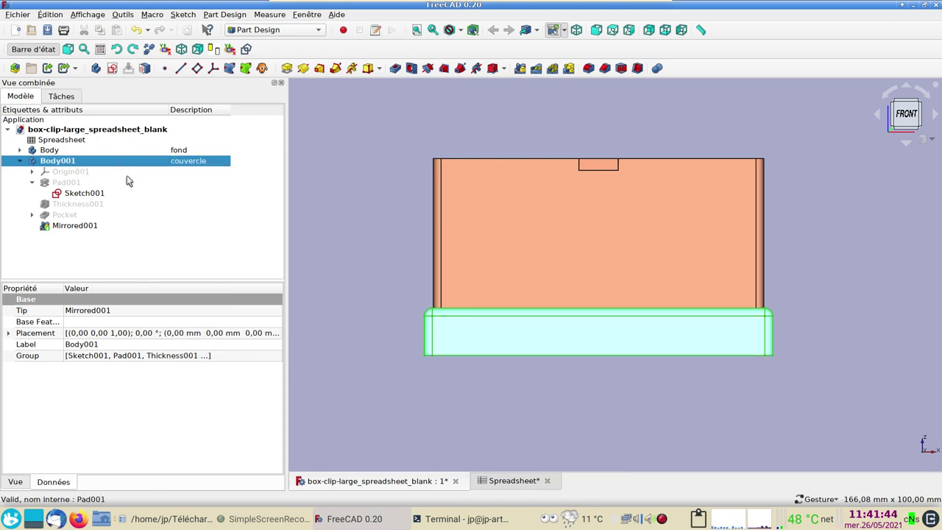
# - Edit Body001's placement with a Spreadsheet expression for the lid's Z offset
pyautogui.click(211, 334)
pyautogui.click(281, 338)
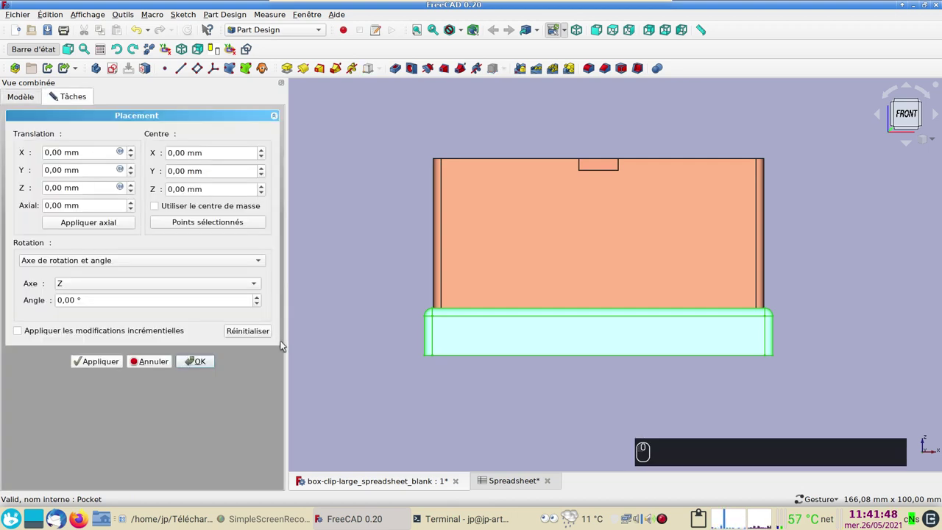
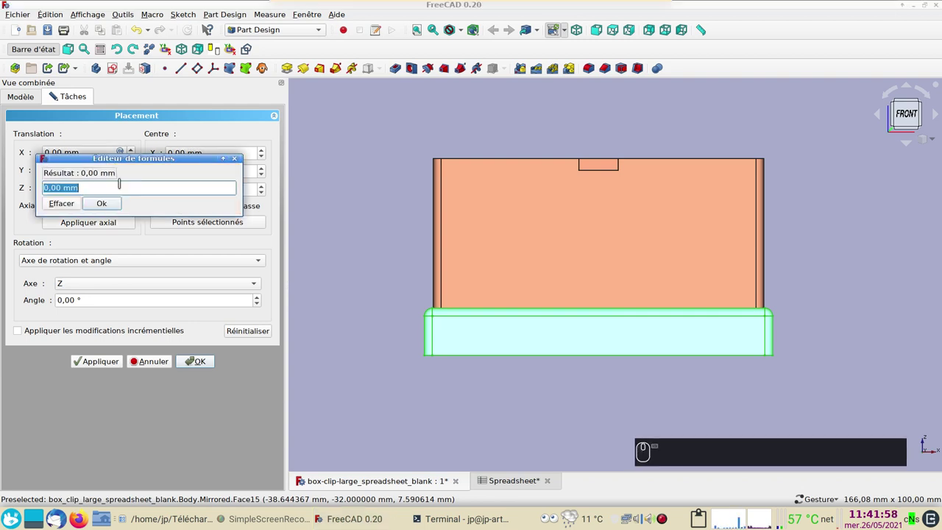
pyautogui.press('ctrl+v')
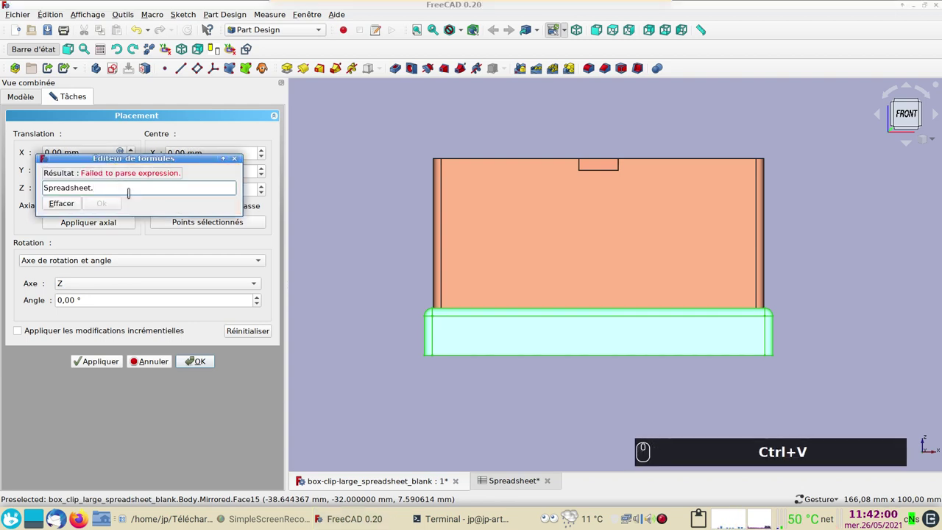
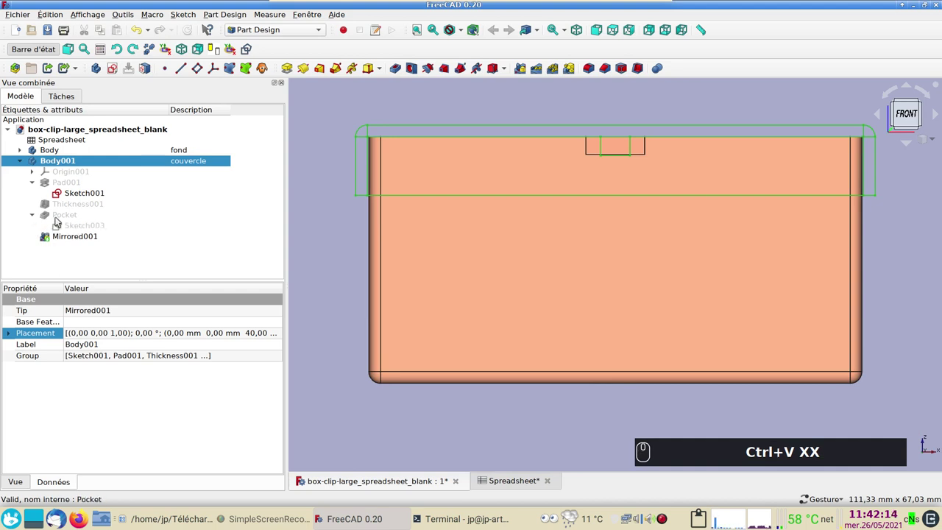
# - Set the notch Pocket length to 11 mm, then orbit to the shaded lid sitting on the box
pyautogui.click(61, 219)
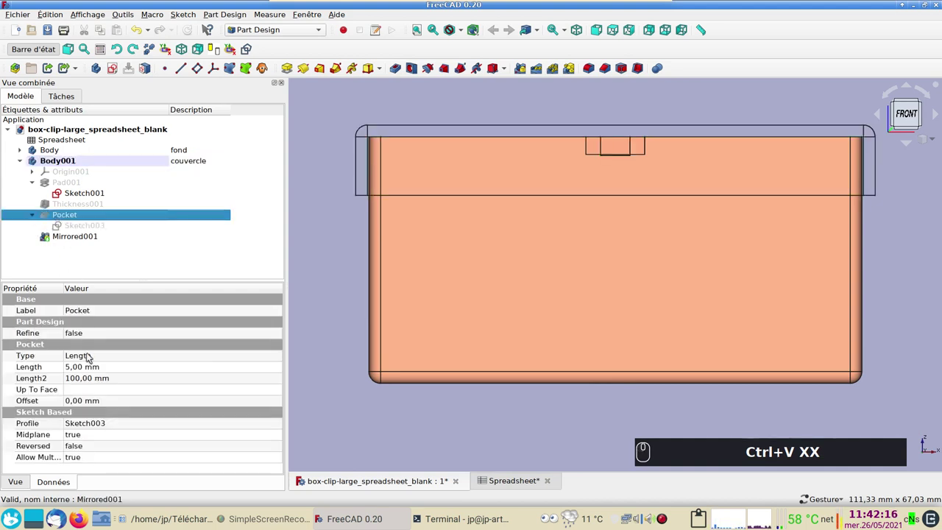
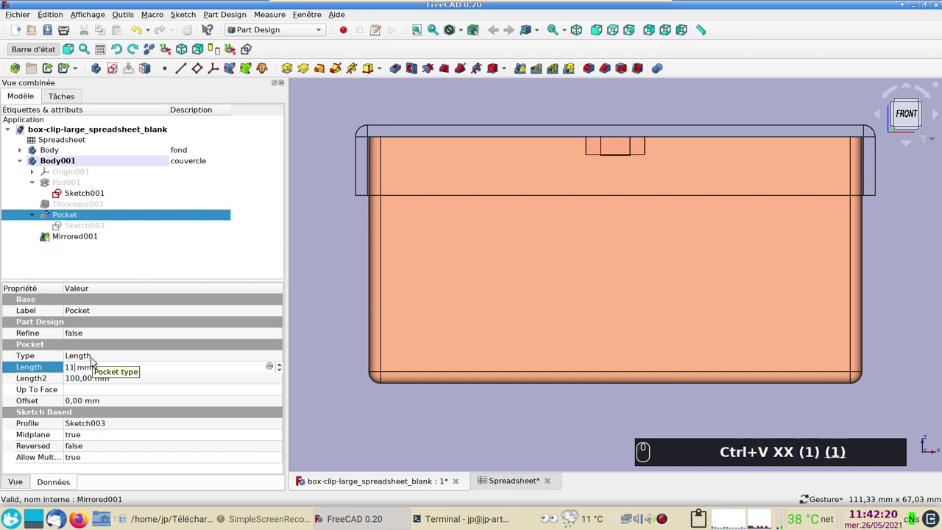
pyautogui.press('Return')
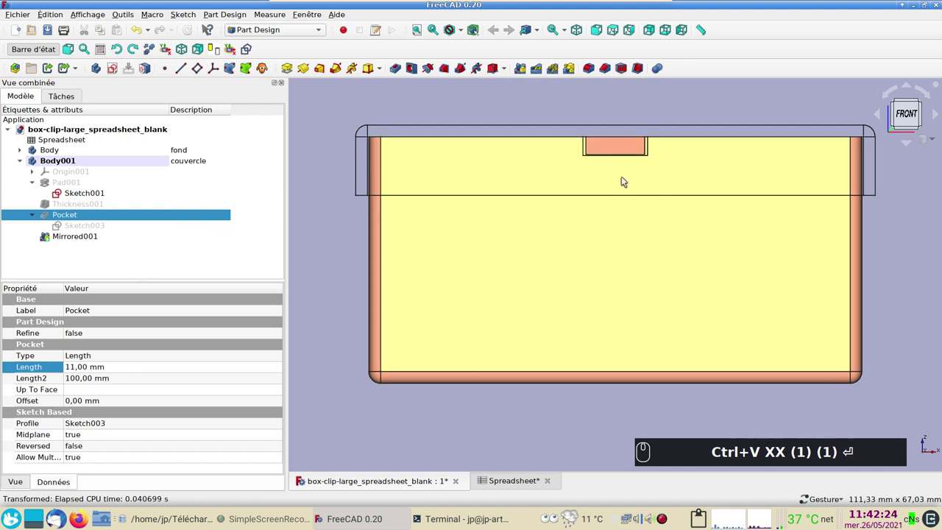
pyautogui.click(622, 202)
pyautogui.moveTo(601, 333); pyautogui.dragTo(606, 332)
pyautogui.scroll(-3)
pyautogui.middleClick(655, 369)
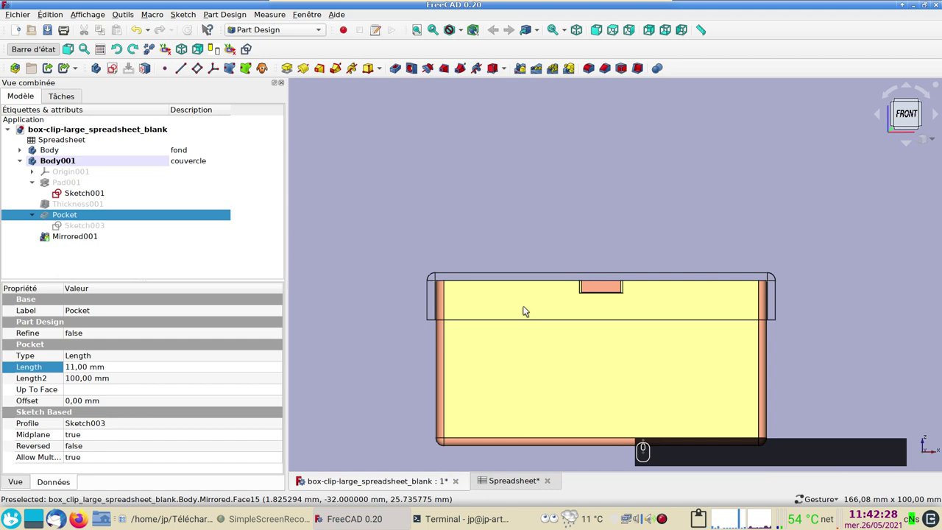
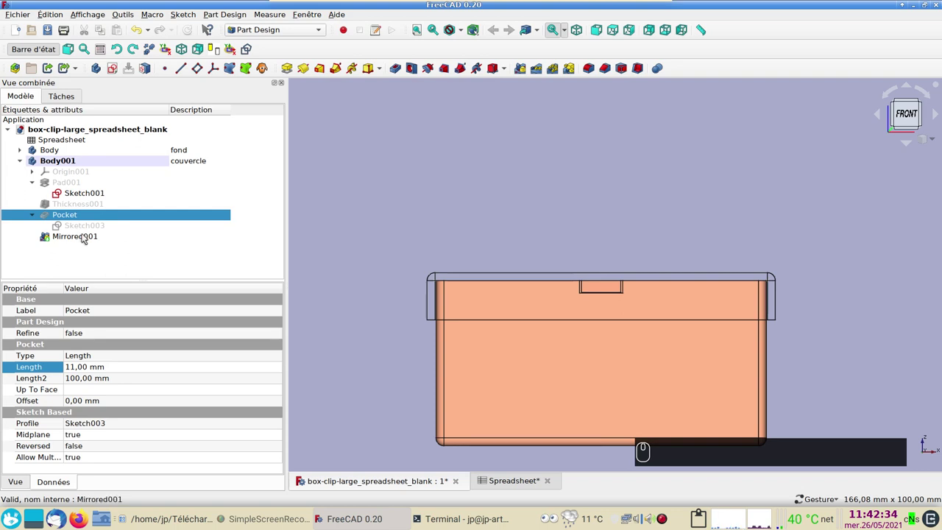
pyautogui.moveTo(123, 197); pyautogui.dragTo(205, 49)
pyautogui.click(587, 221)
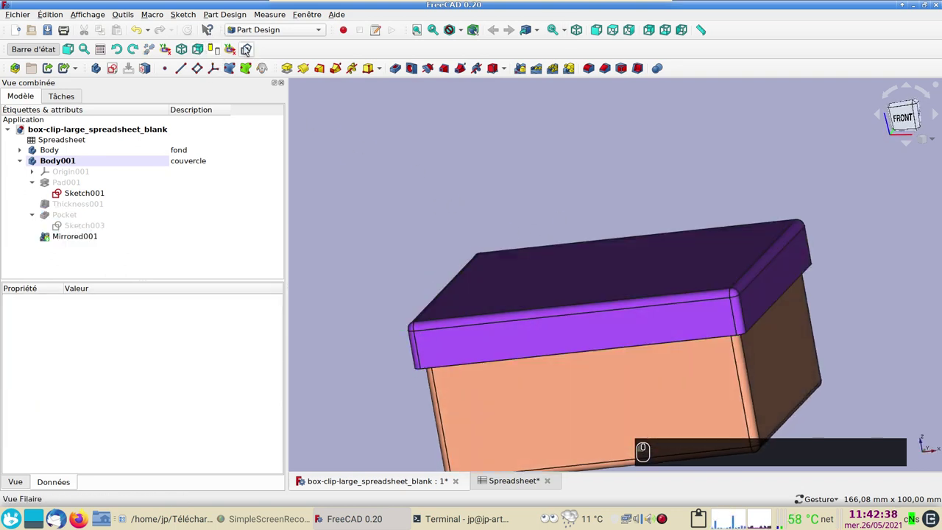